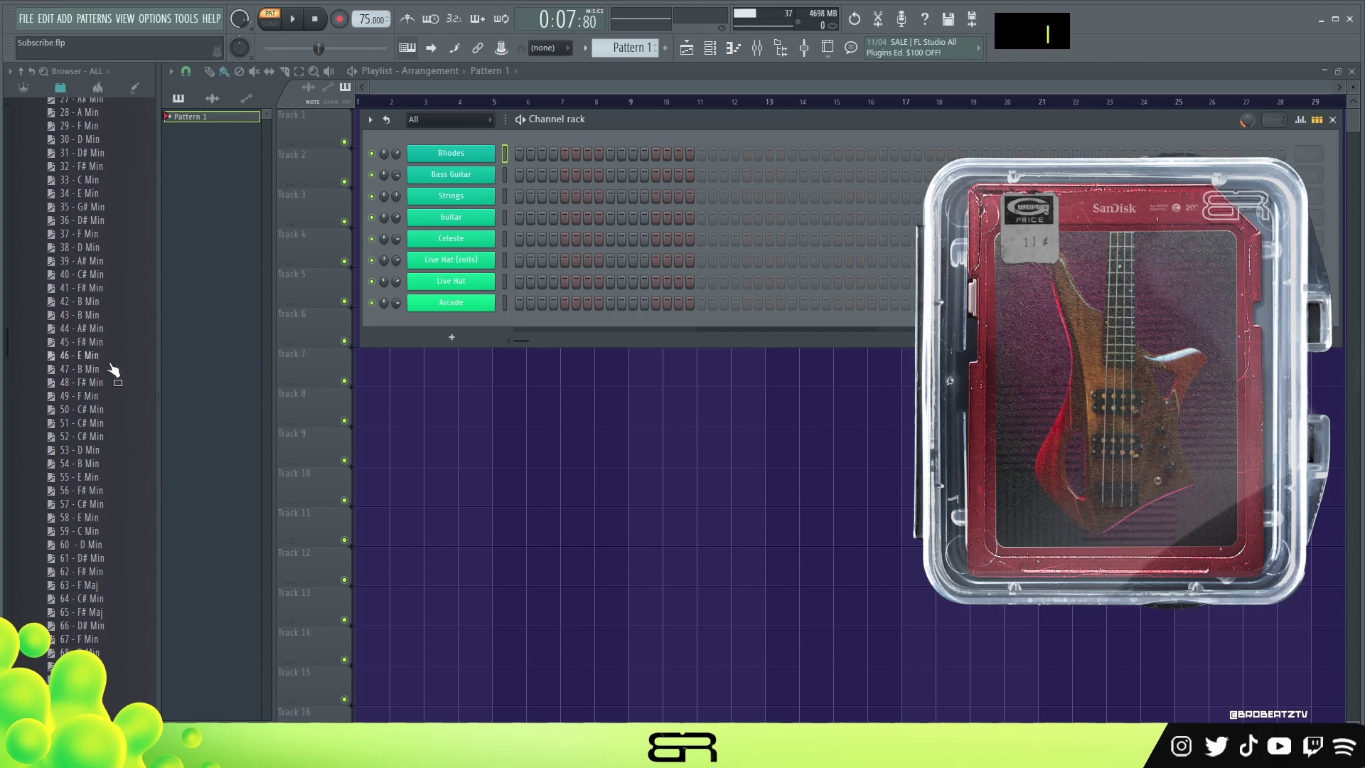
Browse up the Sound Factory Midi Scales folder to the C# Minor scale MIDI for the Rhodes channel
{"action": "scroll", "scroll_direction": "up", "scroll_amount": 3}
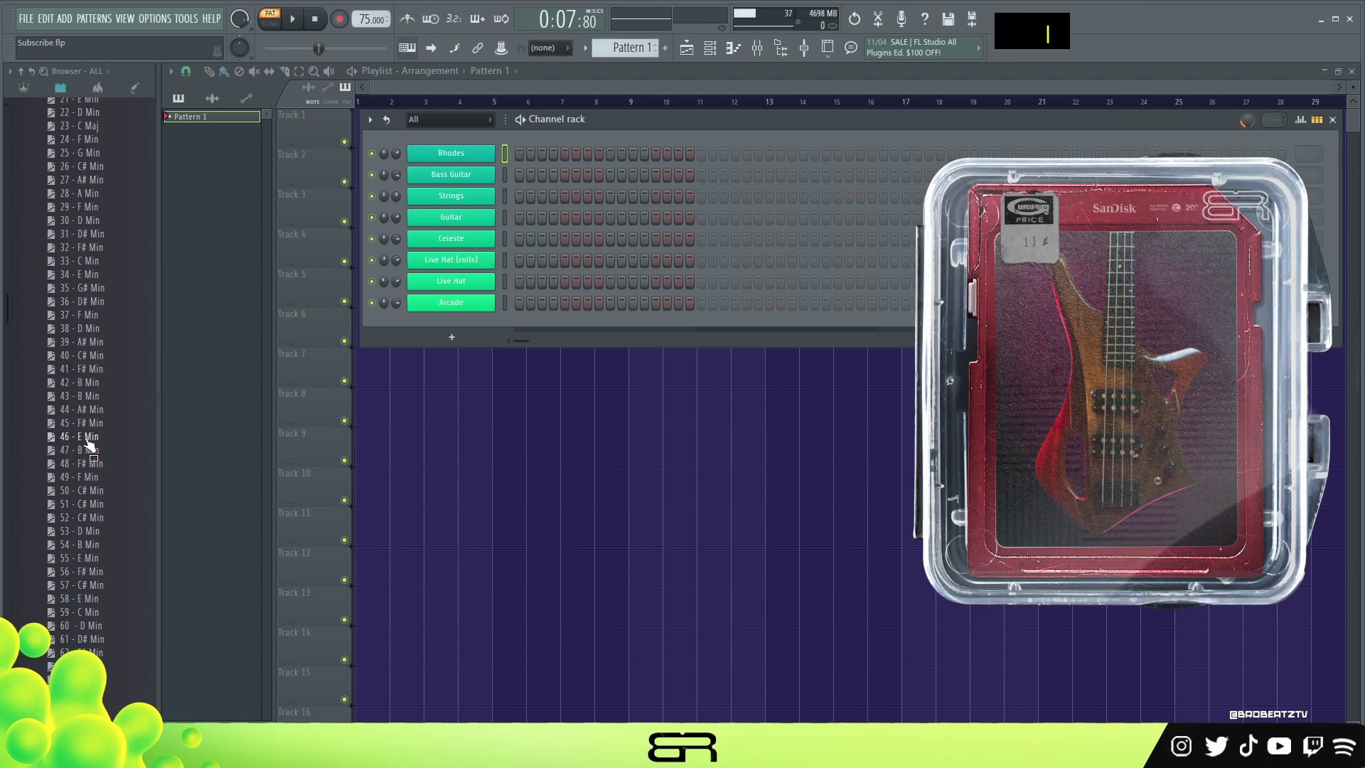
{"action": "scroll", "scroll_direction": "up", "scroll_amount": 3}
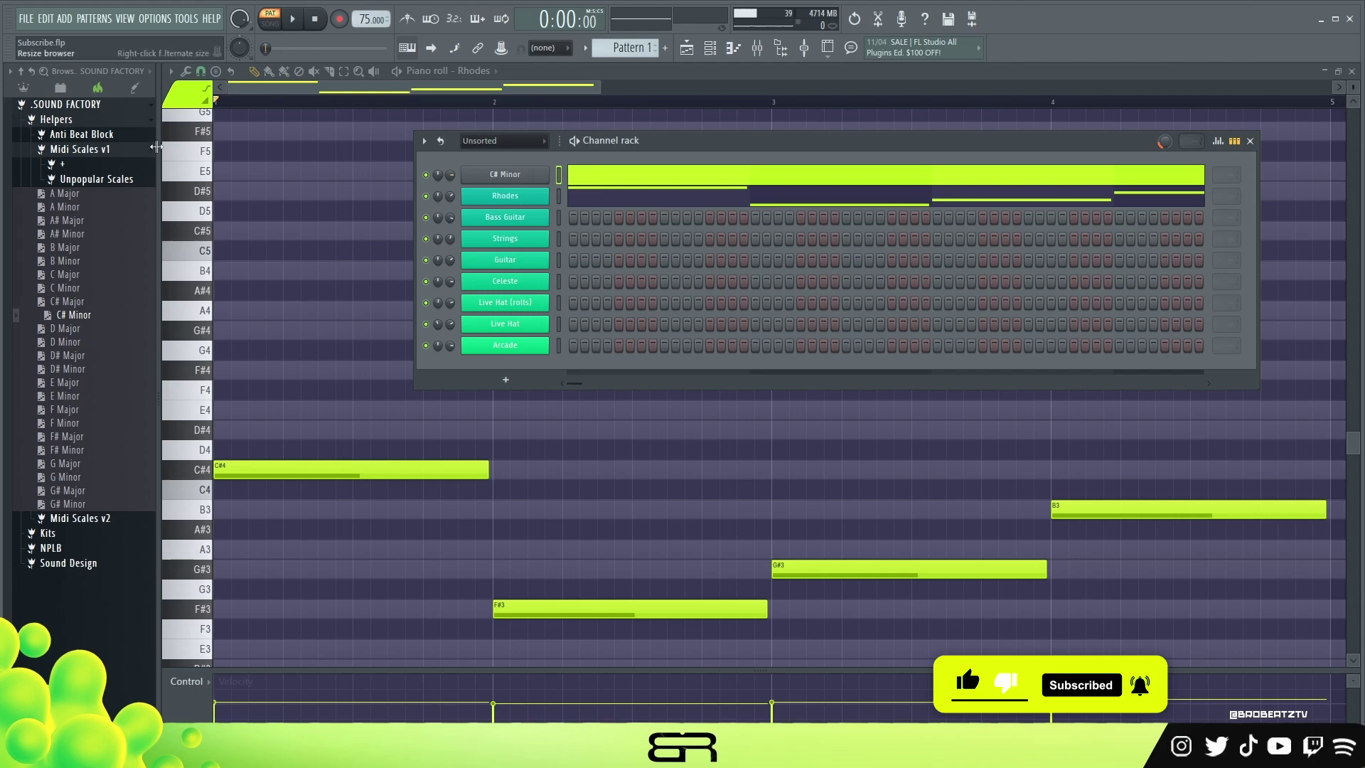
Collapse the expanded sound library folders to return focus to the Rhodes piano roll
{"action": "right_click", "coordinate": [355, 167]}
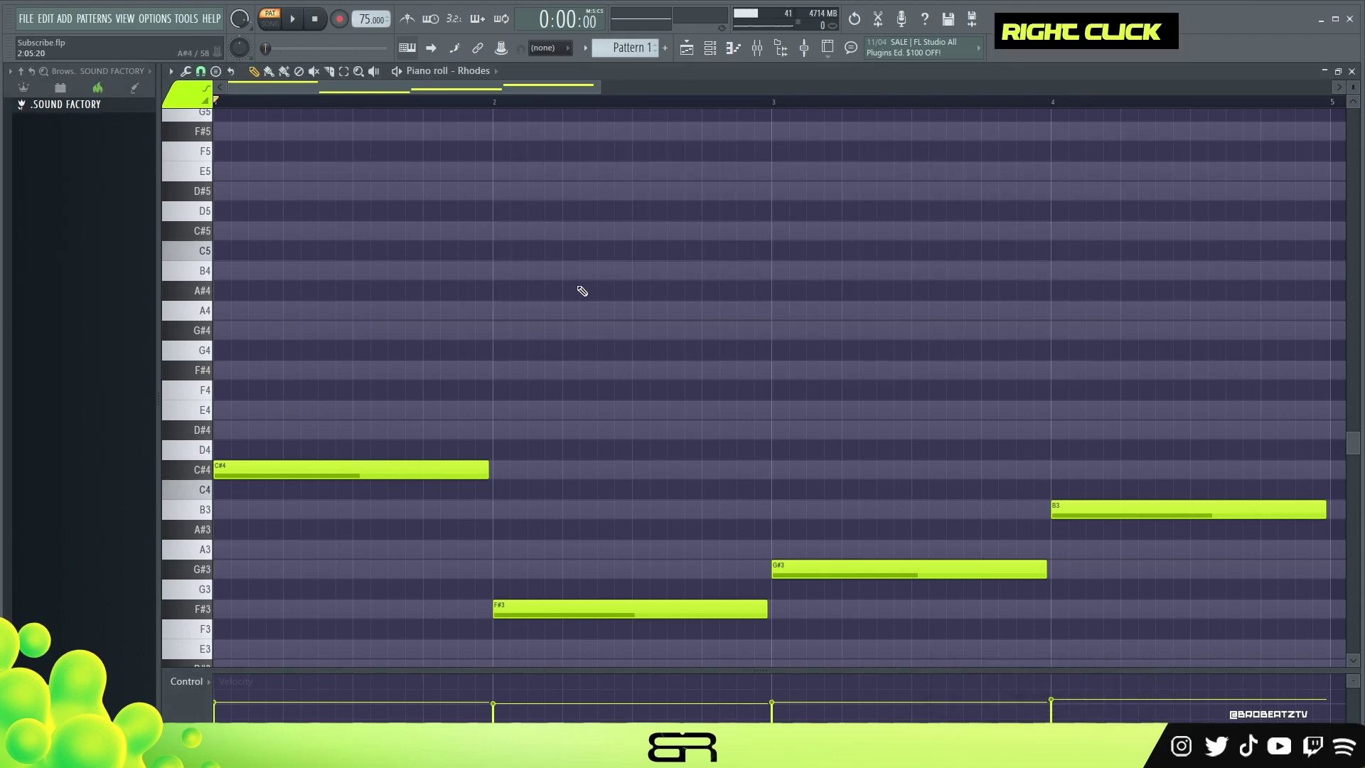
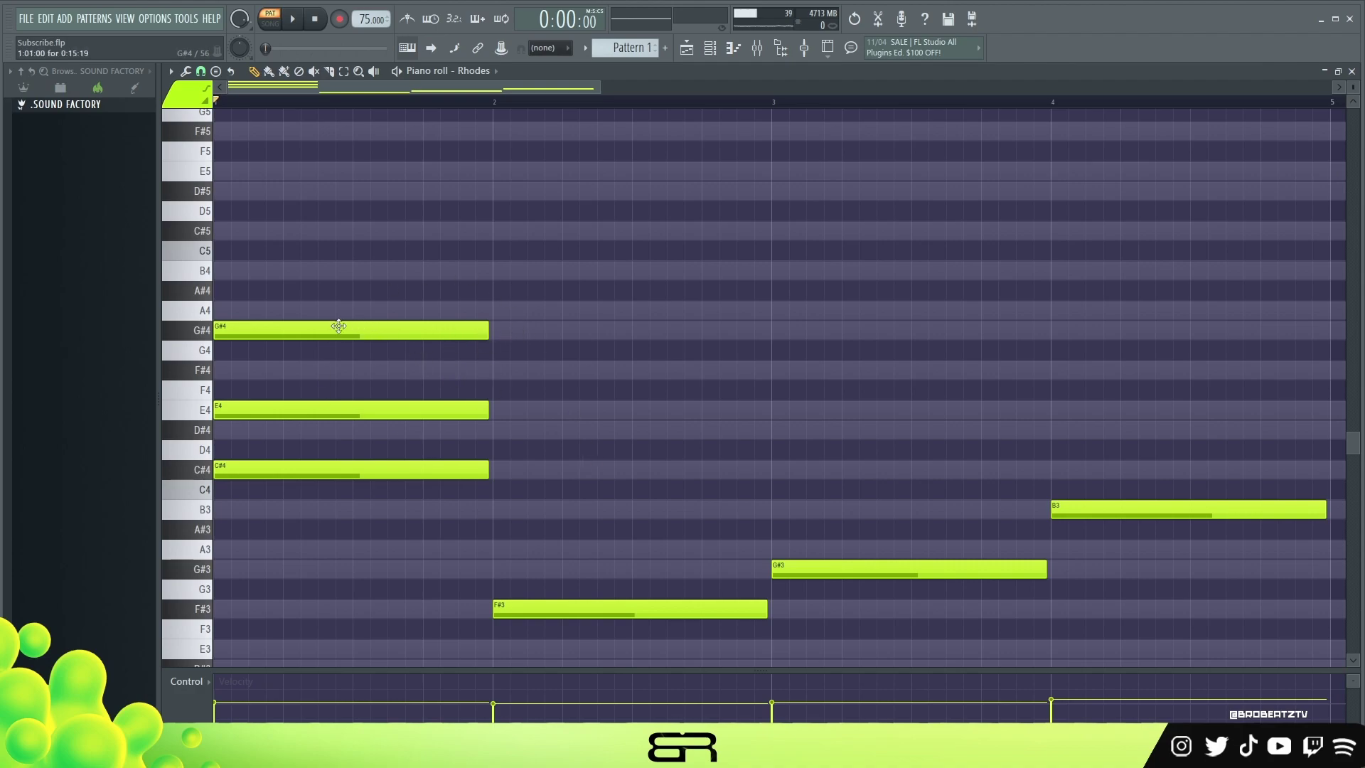
Tidy stray bar 1 notes and shift the E4 up an octave to E5
{"action": "left_click", "coordinate": [525, 327]}
{"action": "right_click", "coordinate": [738, 375]}
{"action": "left_click", "coordinate": [738, 375]}
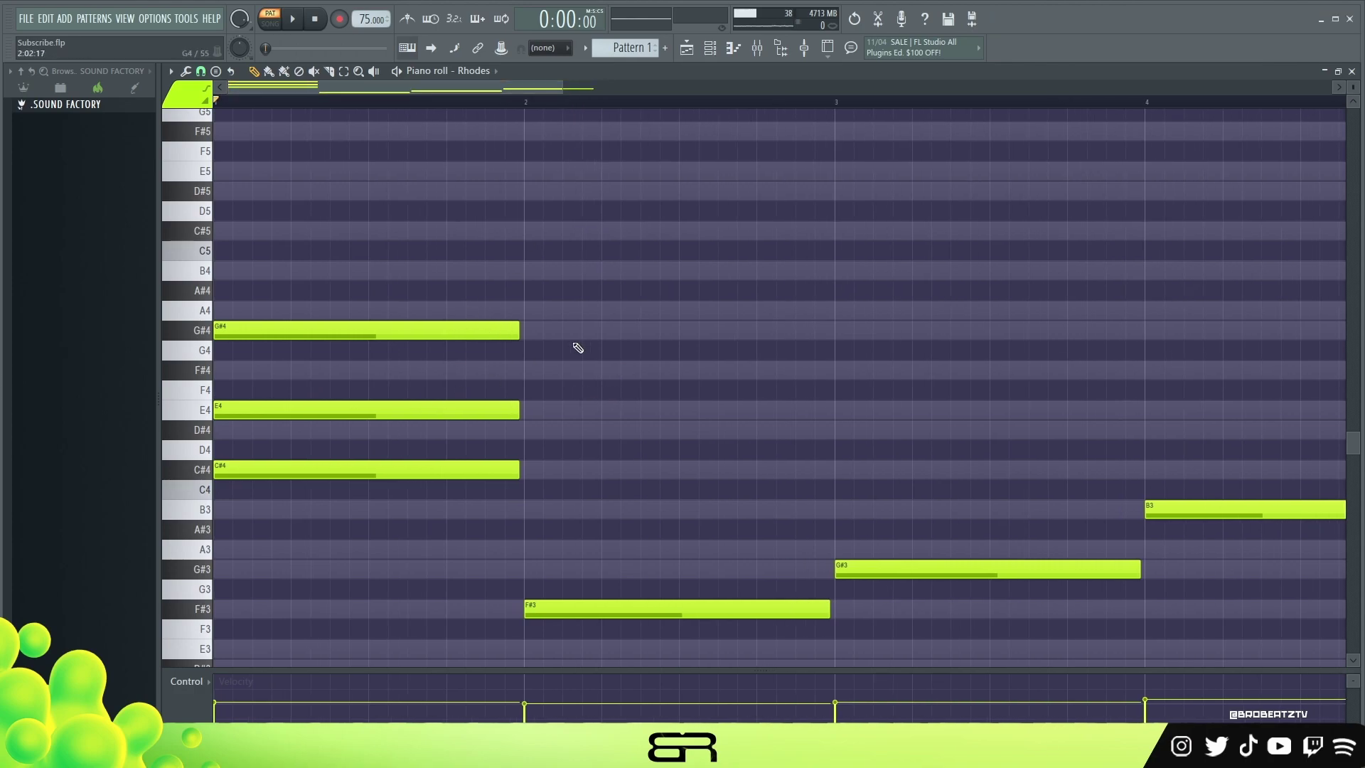
{"action": "right_click", "coordinate": [681, 333]}
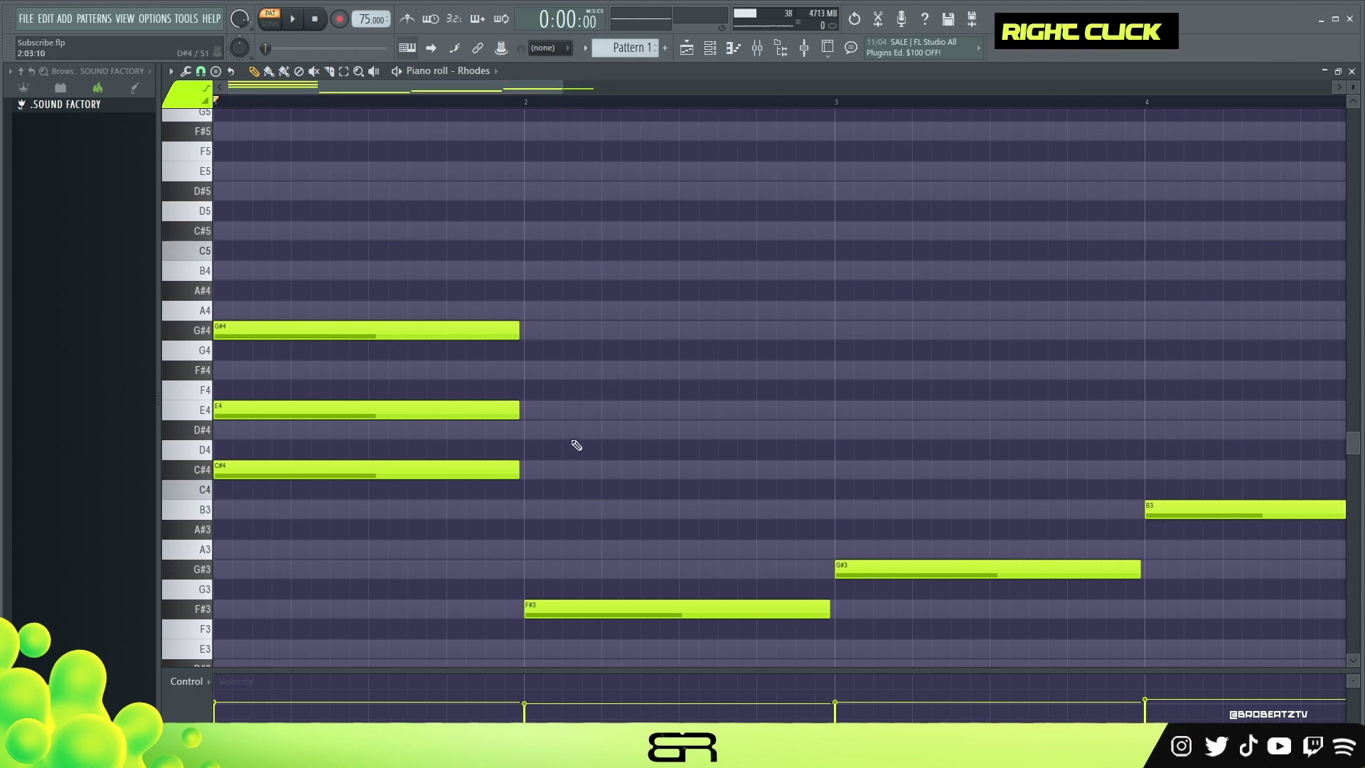
{"action": "left_click", "coordinate": [537, 409]}
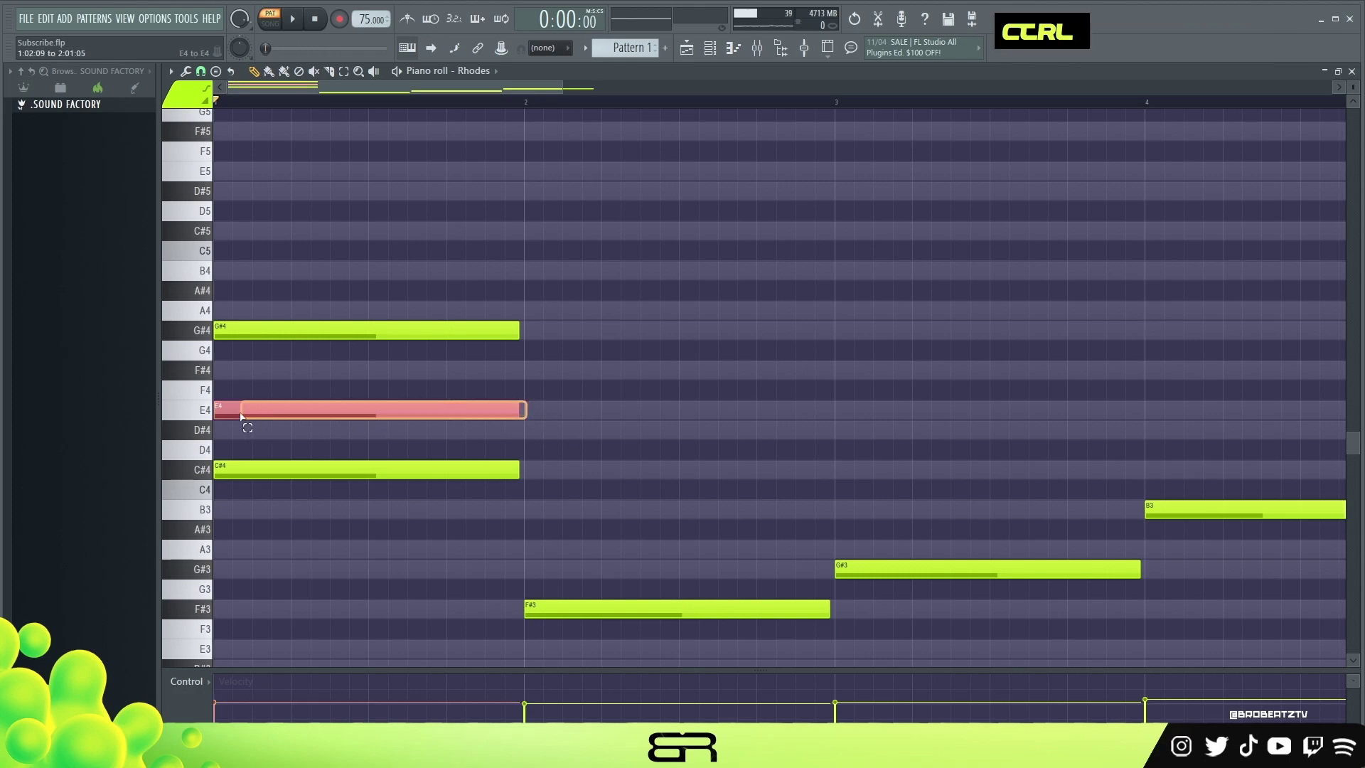
{"action": "key", "text": "ctrl+2"}
{"action": "key", "text": "ctrl+Up"}
{"action": "key", "text": "ctrl+Down"}
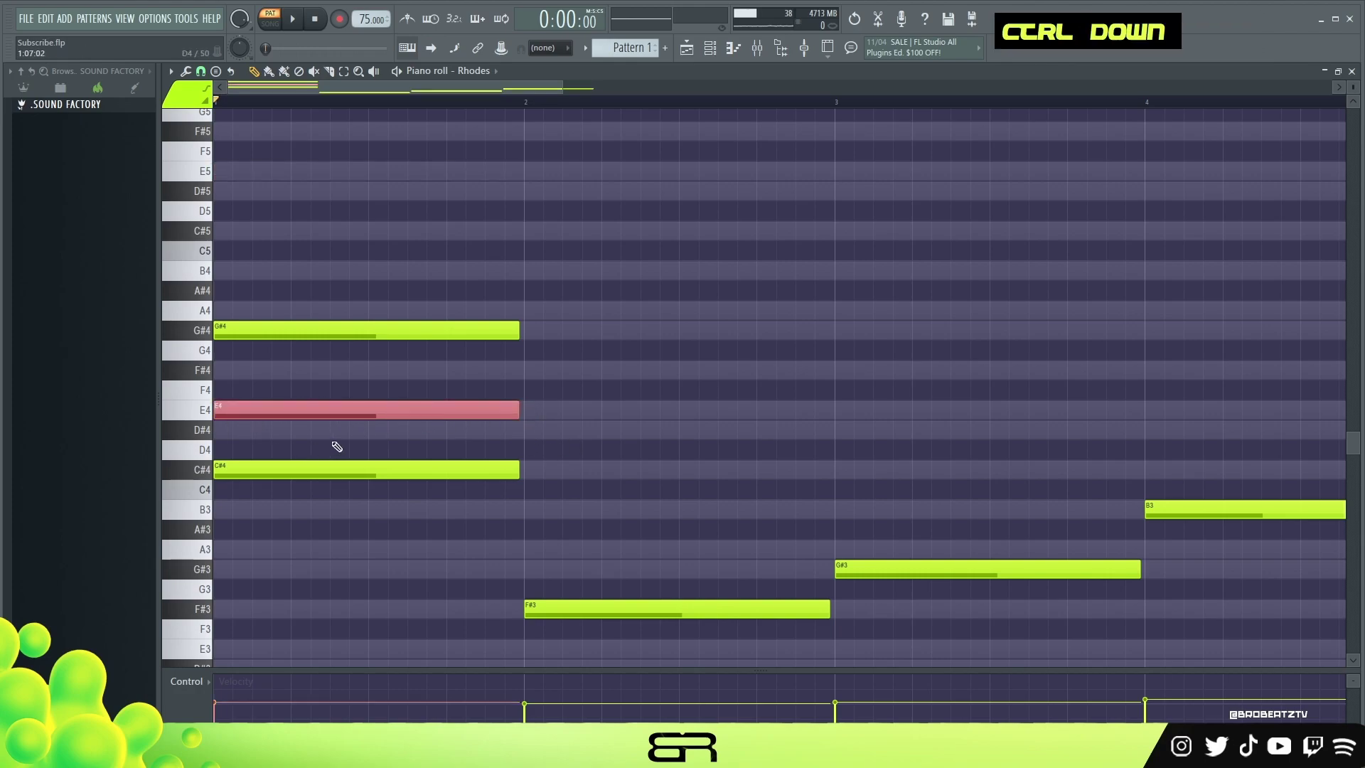
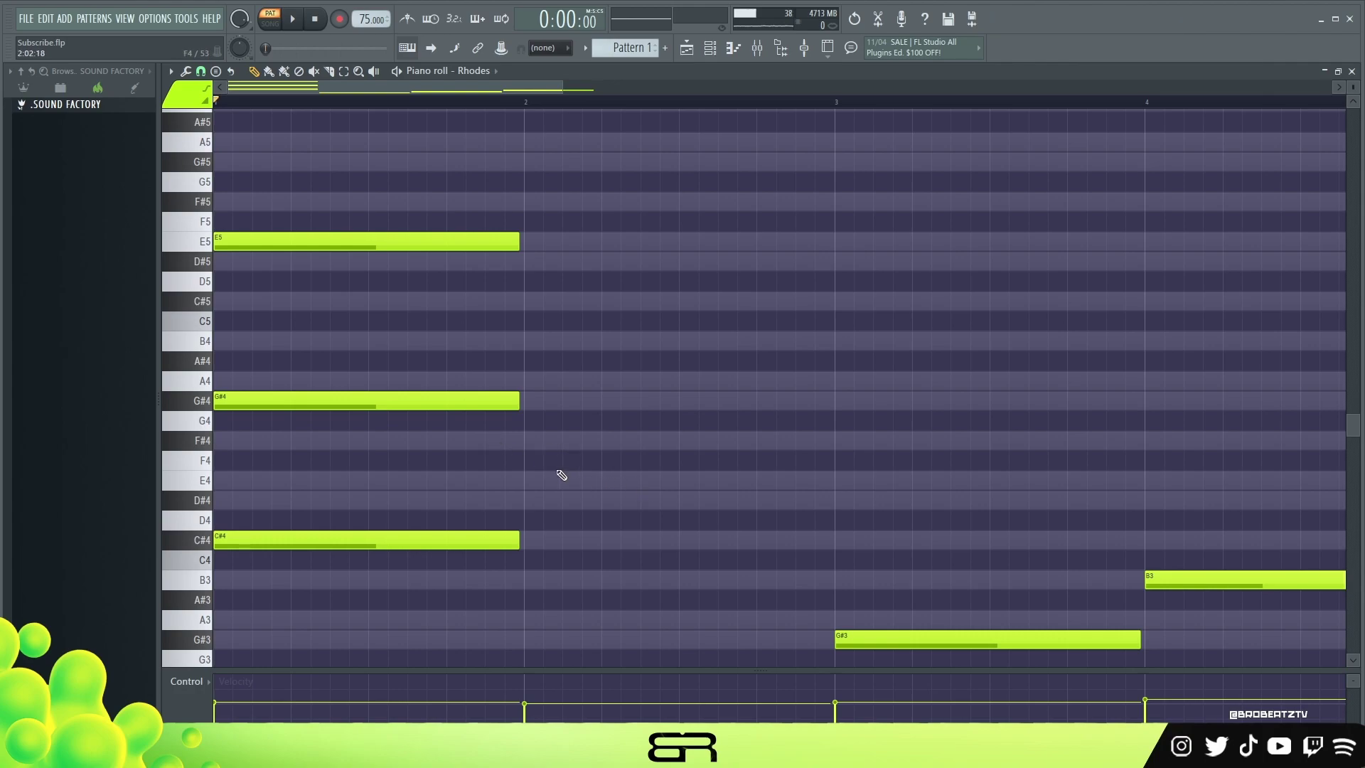
Add B4 and D#5 to bar 1, copy G#4 and D#5 up an octave to G#5 and D#6, and audition the chord
{"action": "left_click", "coordinate": [312, 389]}
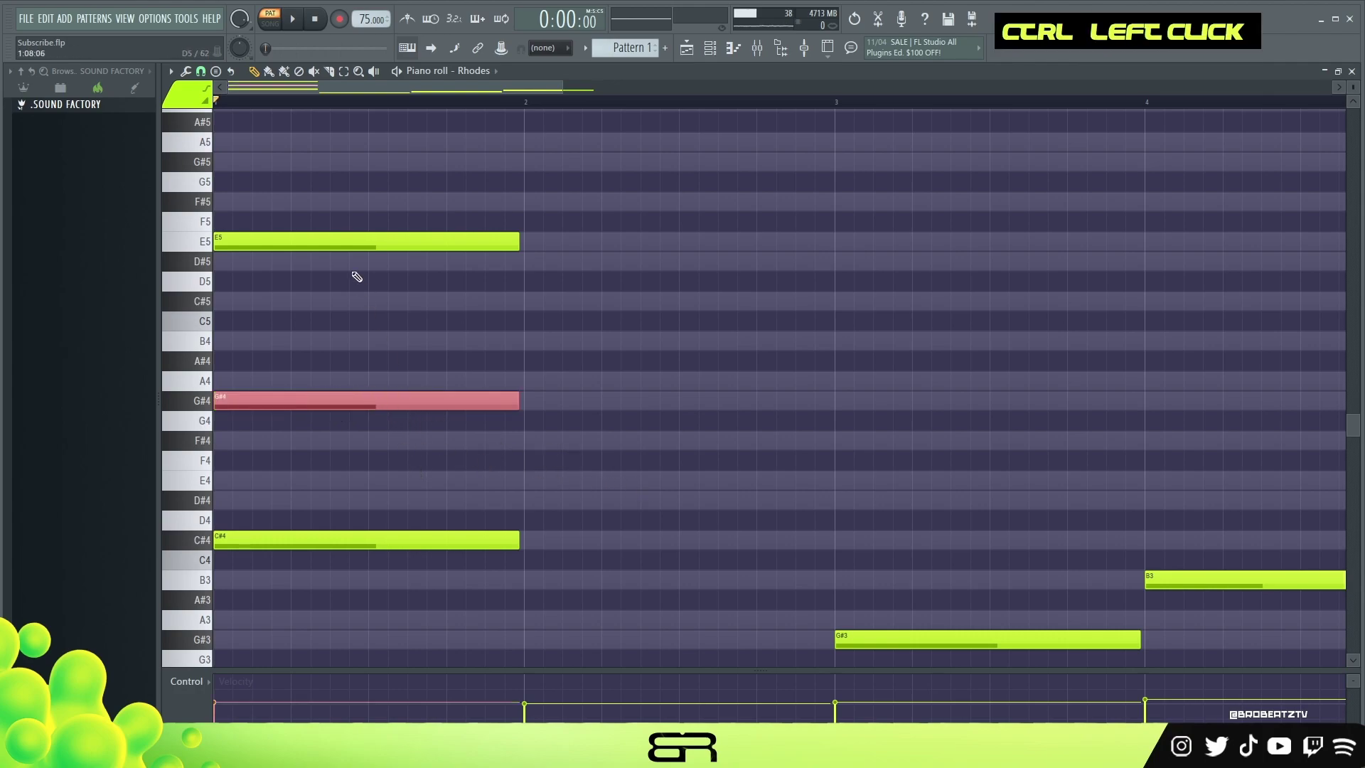
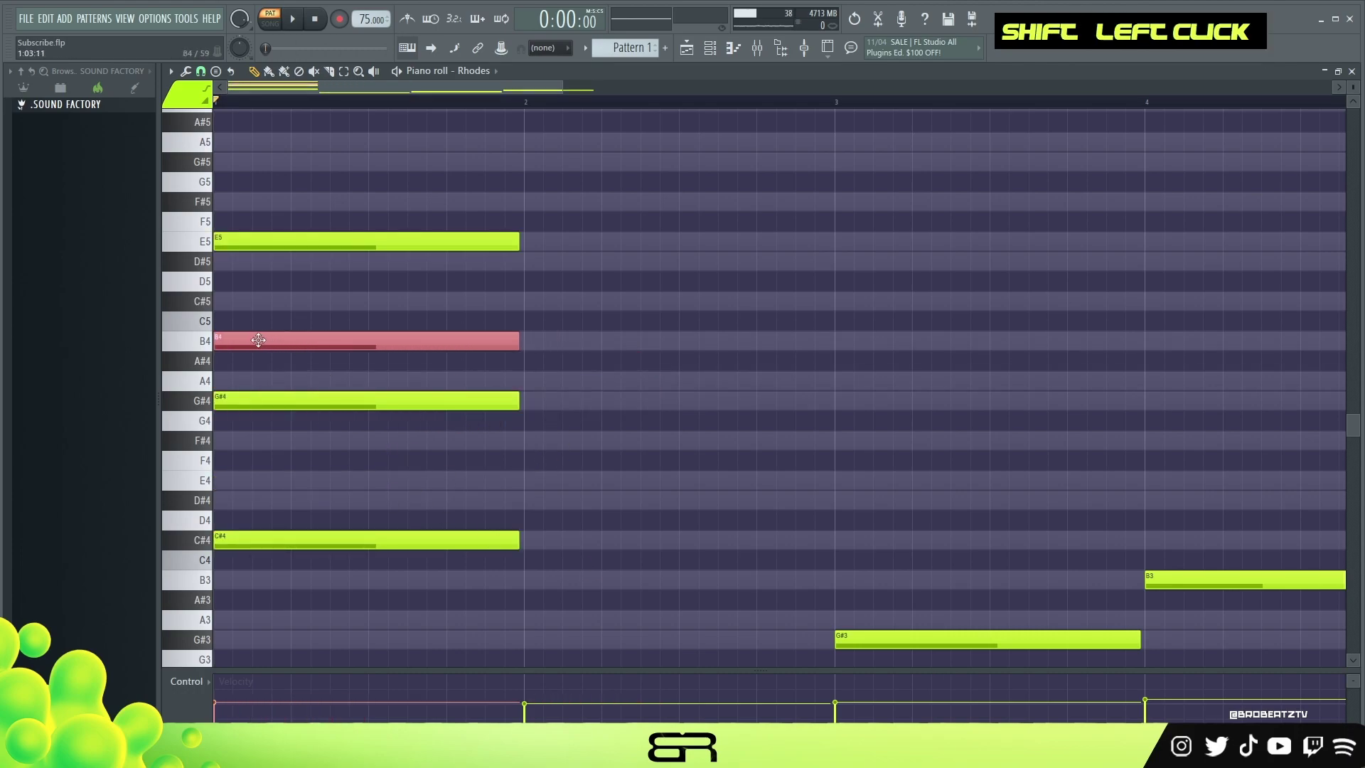
{"action": "left_click", "coordinate": [246, 338]}
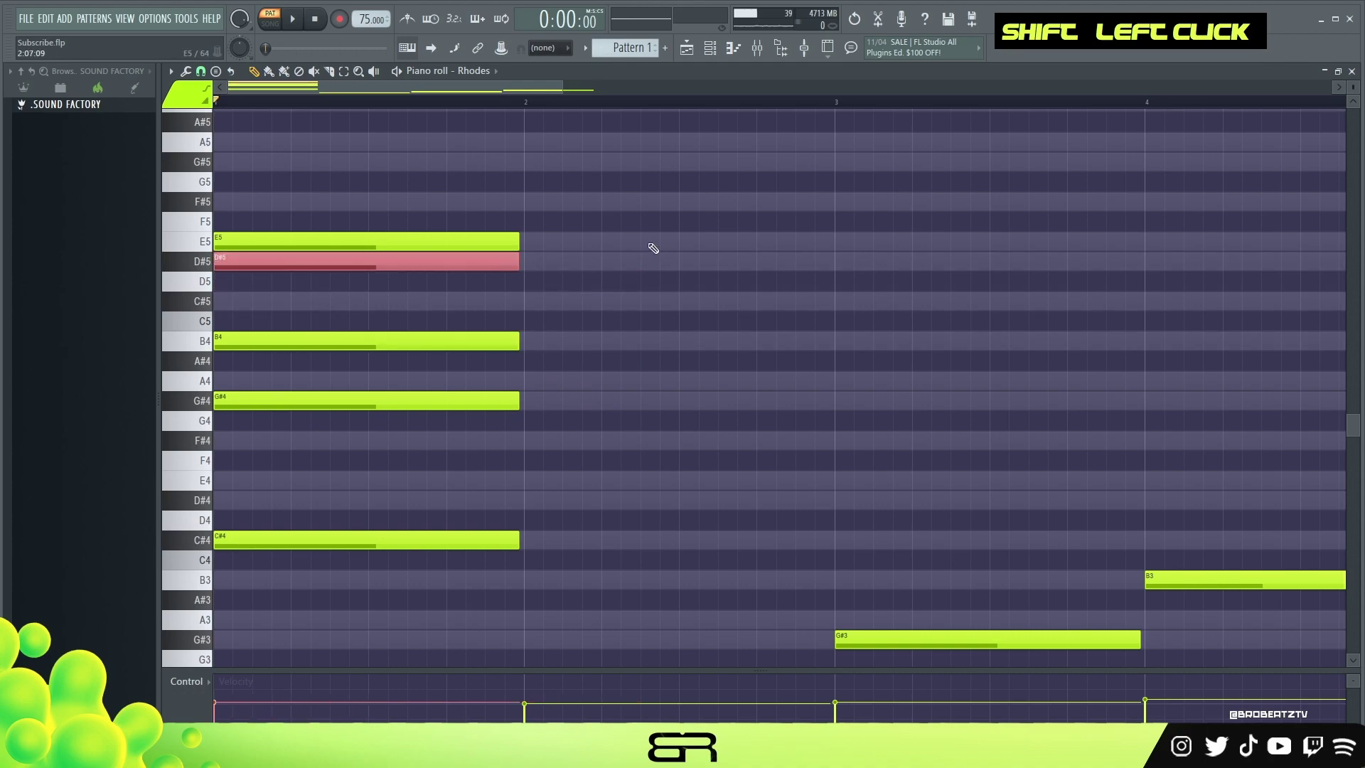
{"action": "right_click", "coordinate": [675, 276]}
{"action": "left_click", "coordinate": [559, 264]}
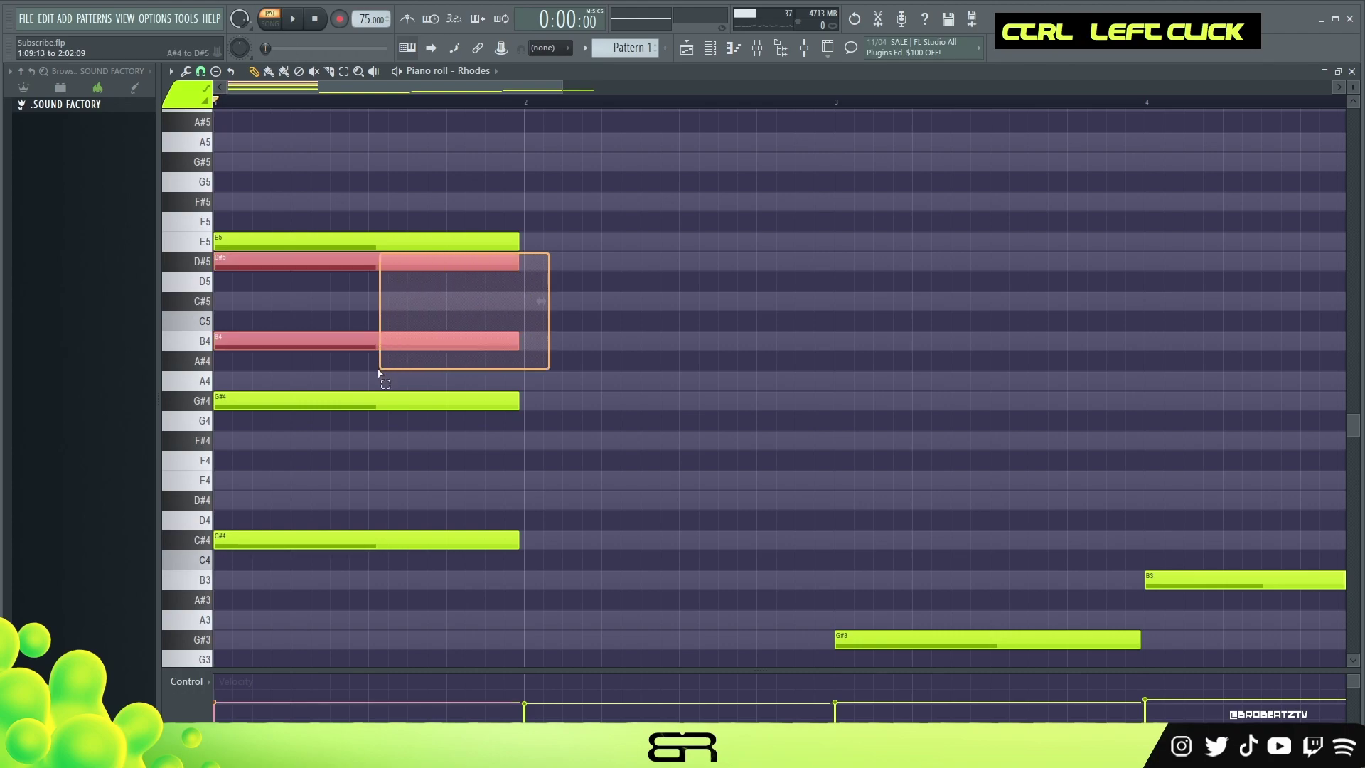
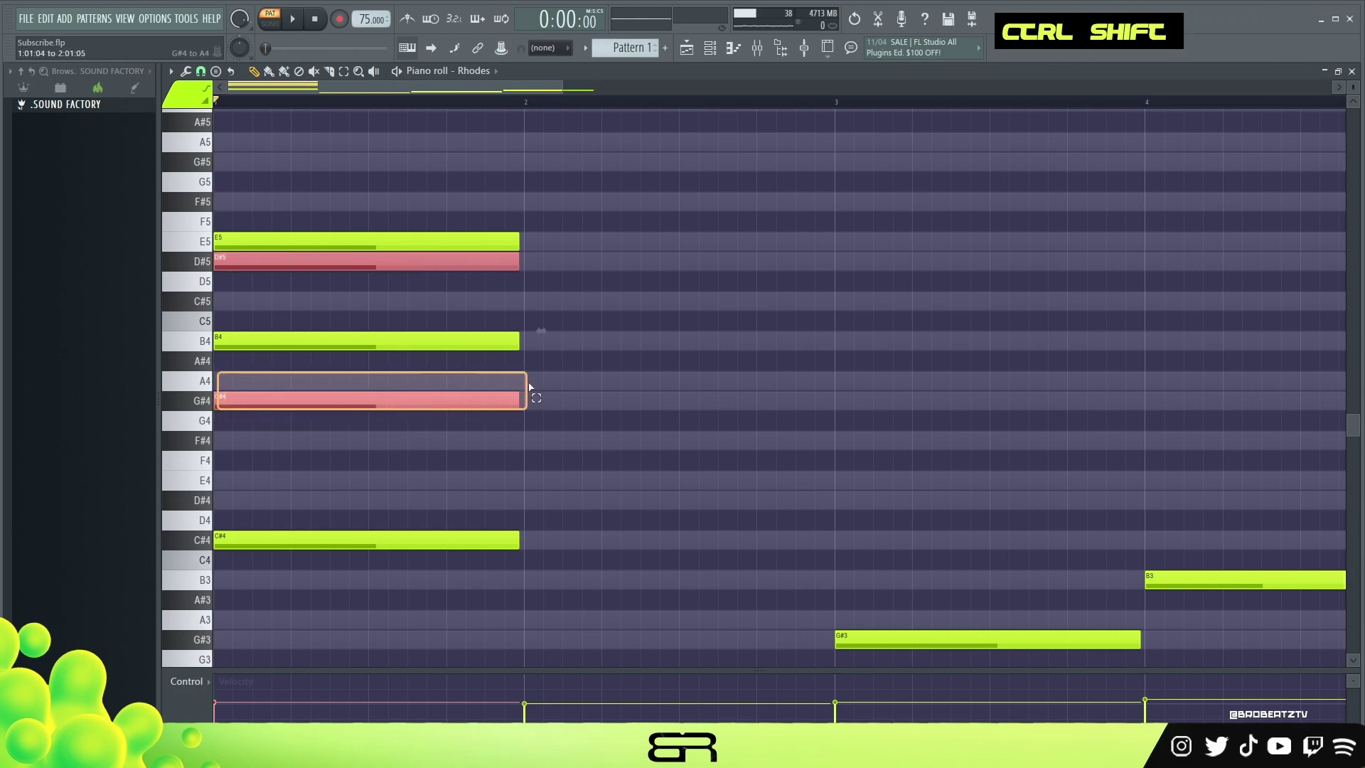
{"action": "left_click", "coordinate": [305, 396]}
{"action": "key", "text": "ctrl+Up"}
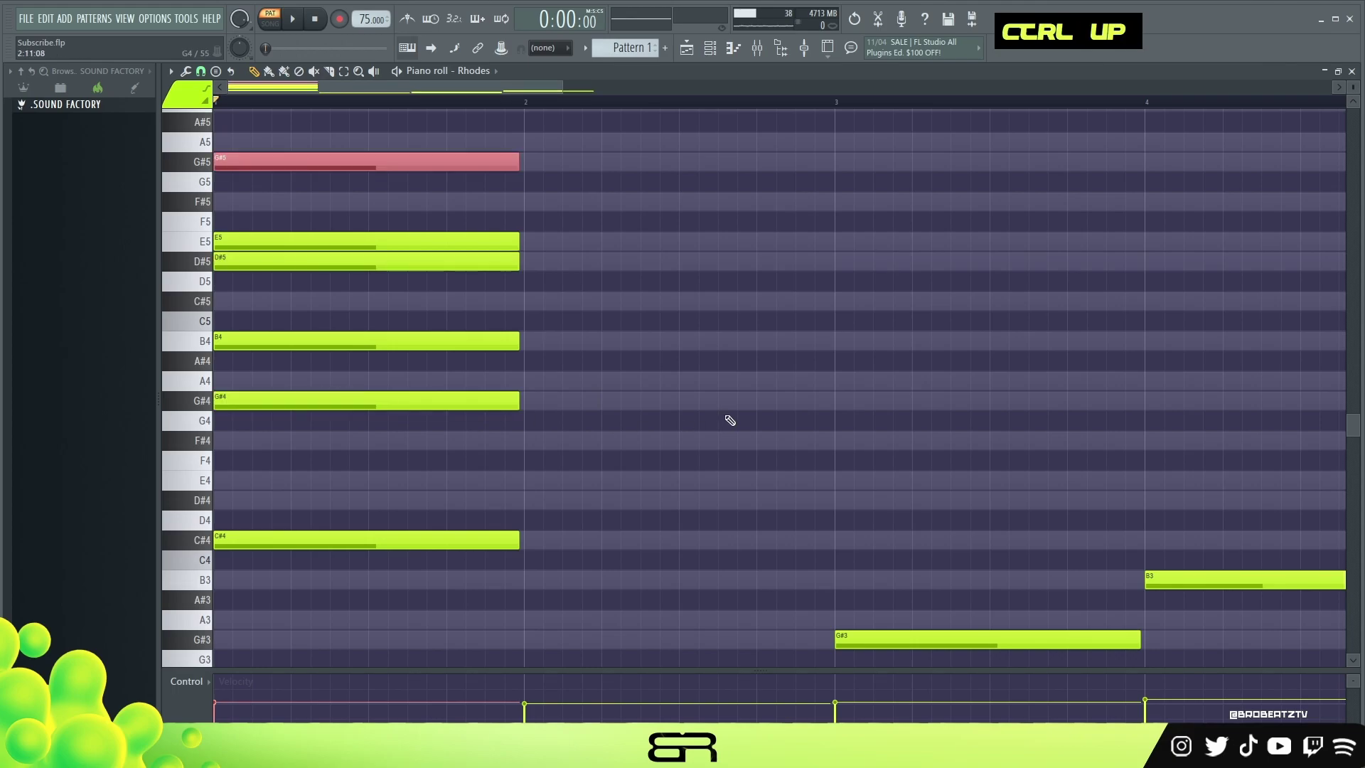
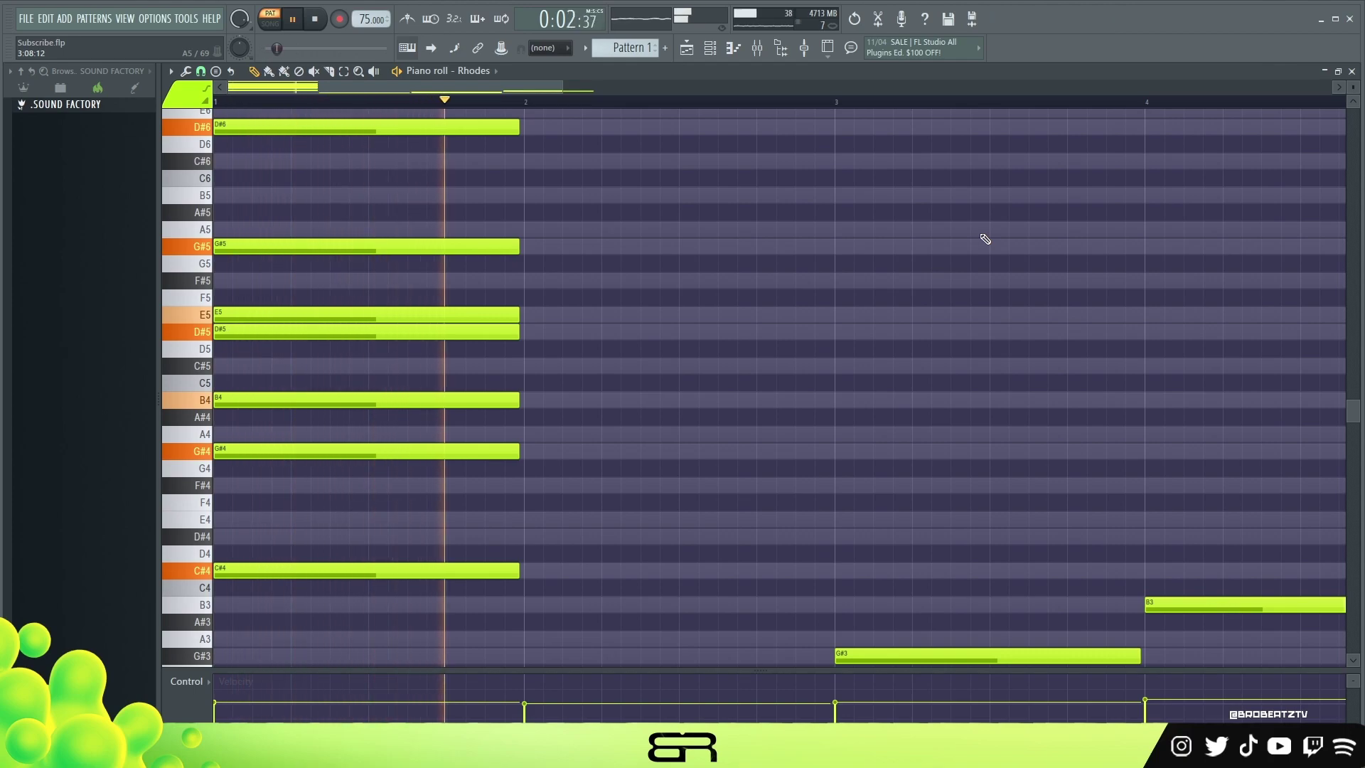
{"action": "key", "text": "space"}
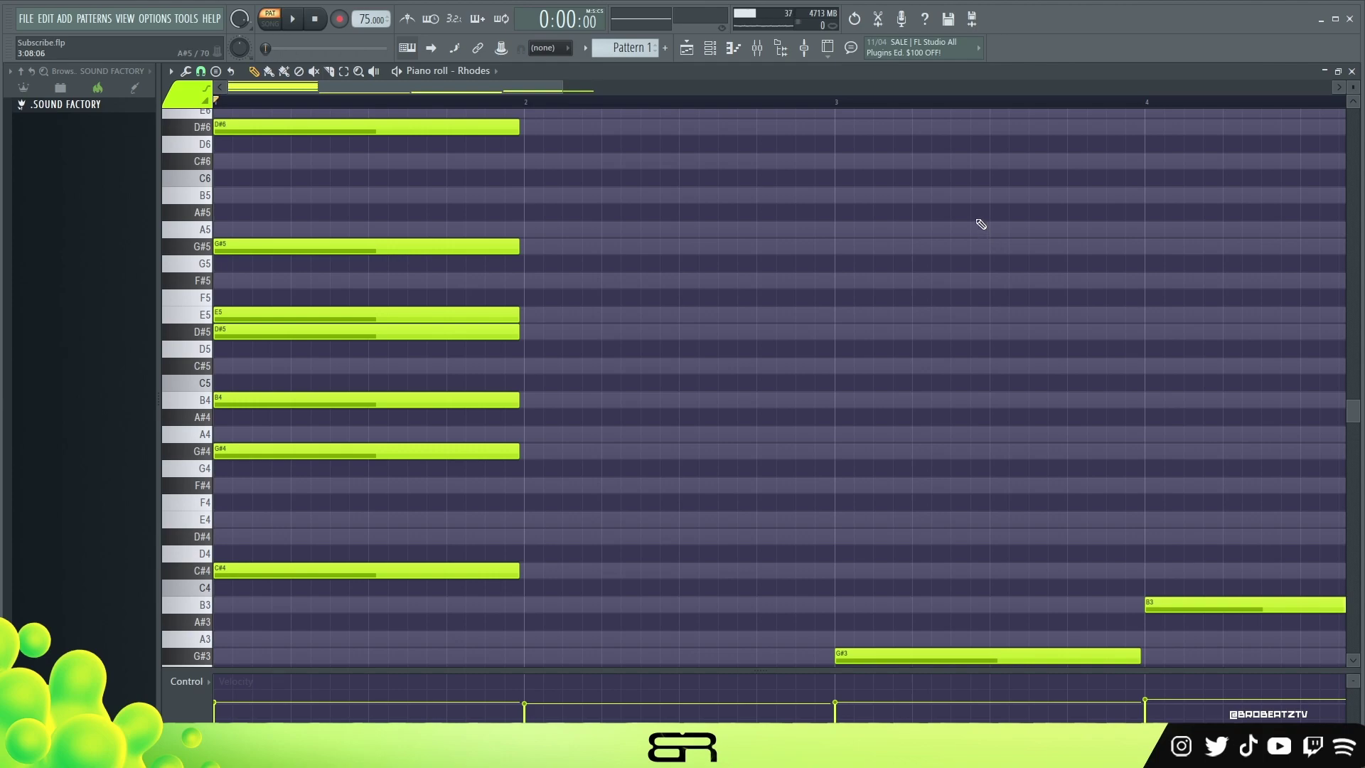
{"action": "scroll", "scroll_direction": "down", "scroll_amount": 3}
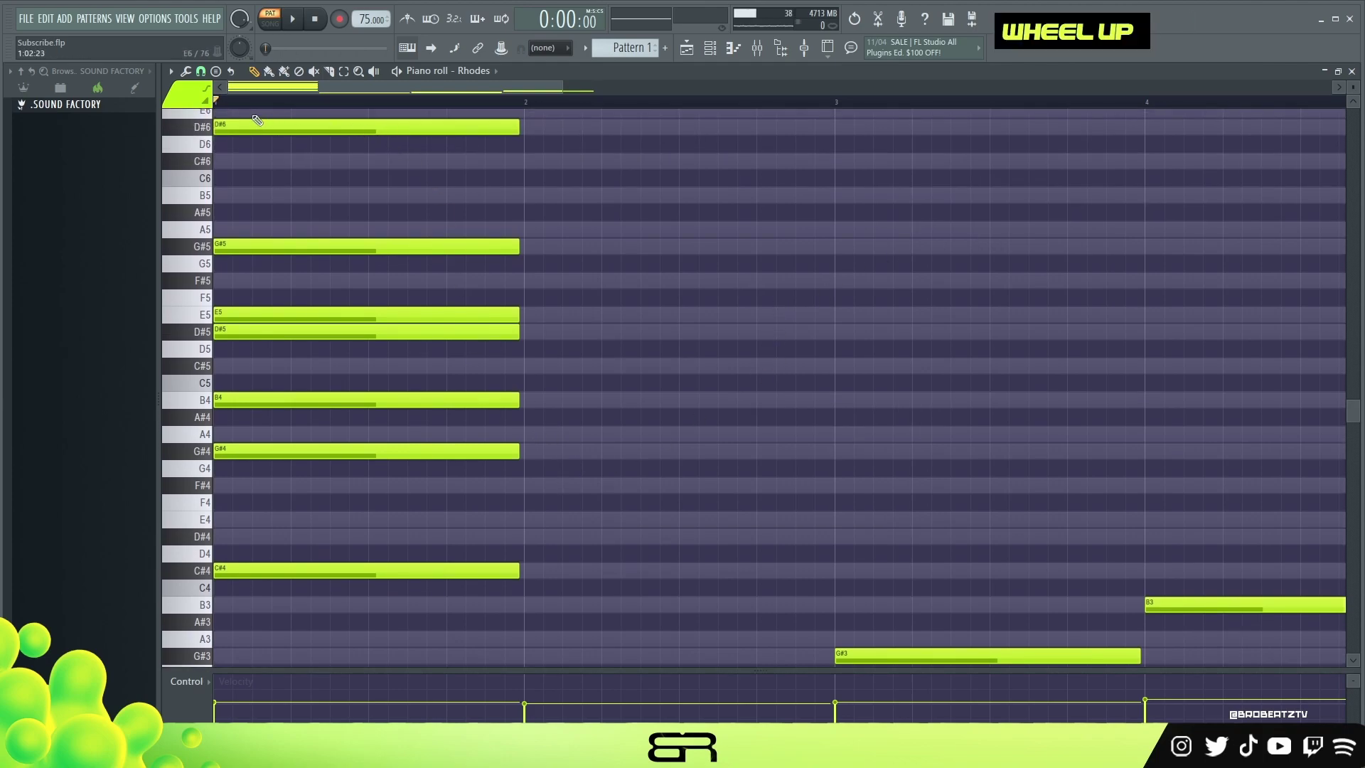
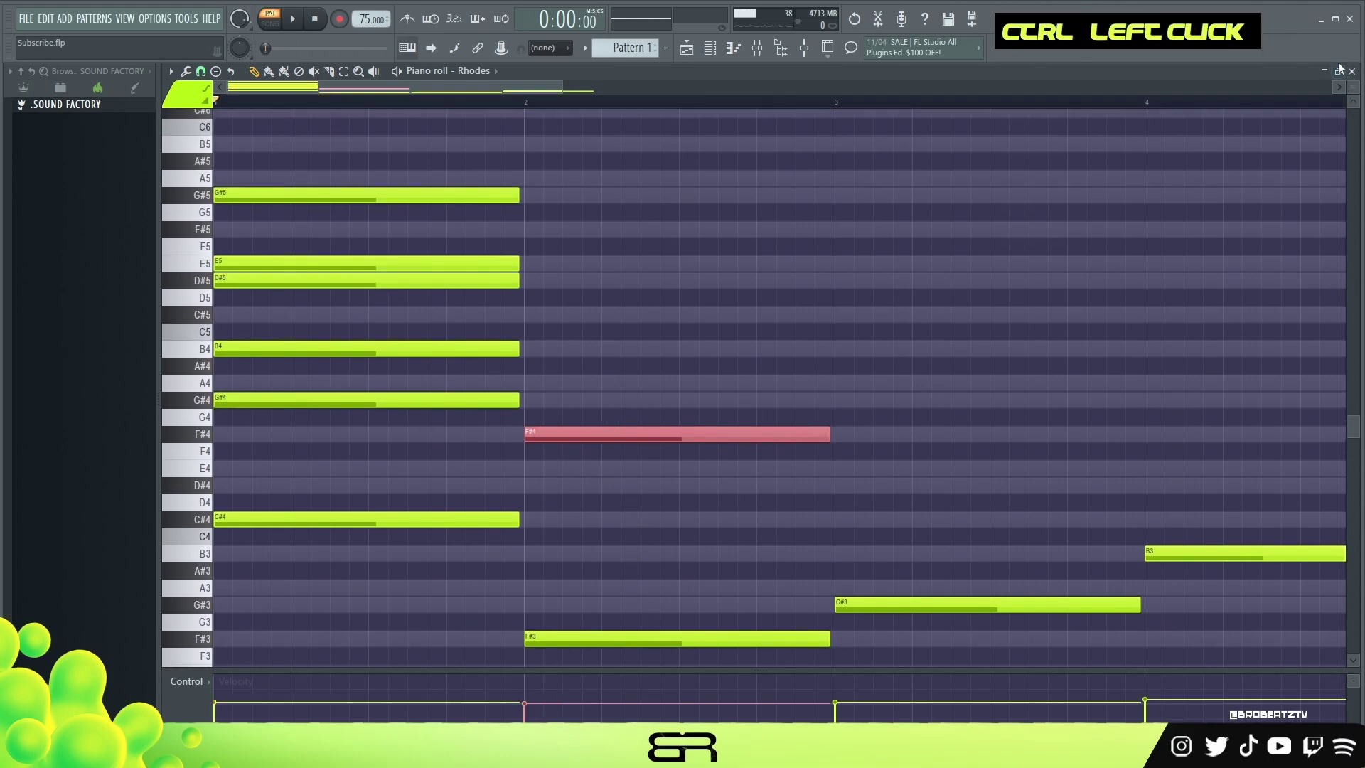
Pencil A4, C#5 and E5 into bar 2 and select C#5 and E5 together
{"action": "left_click", "coordinate": [605, 430]}
{"action": "left_click", "coordinate": [585, 366]}
{"action": "left_click", "coordinate": [575, 282]}
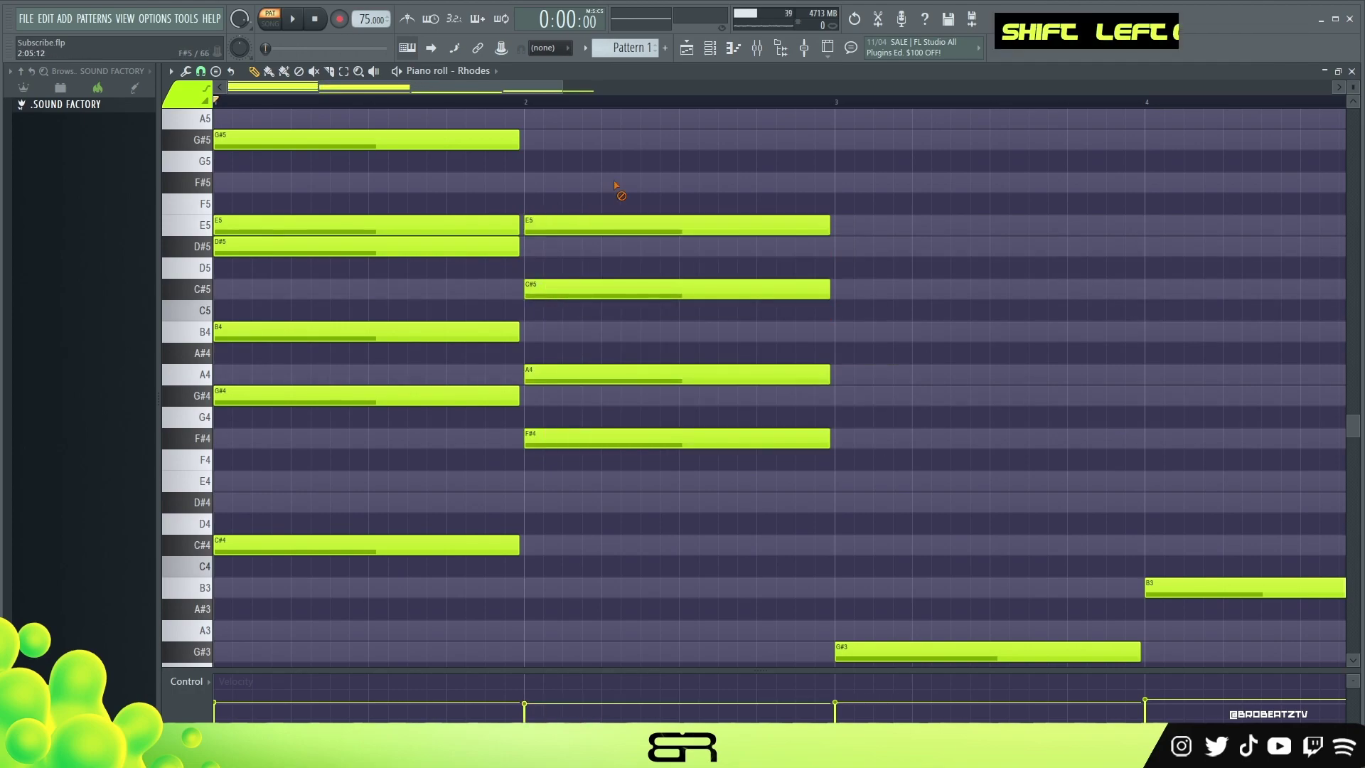
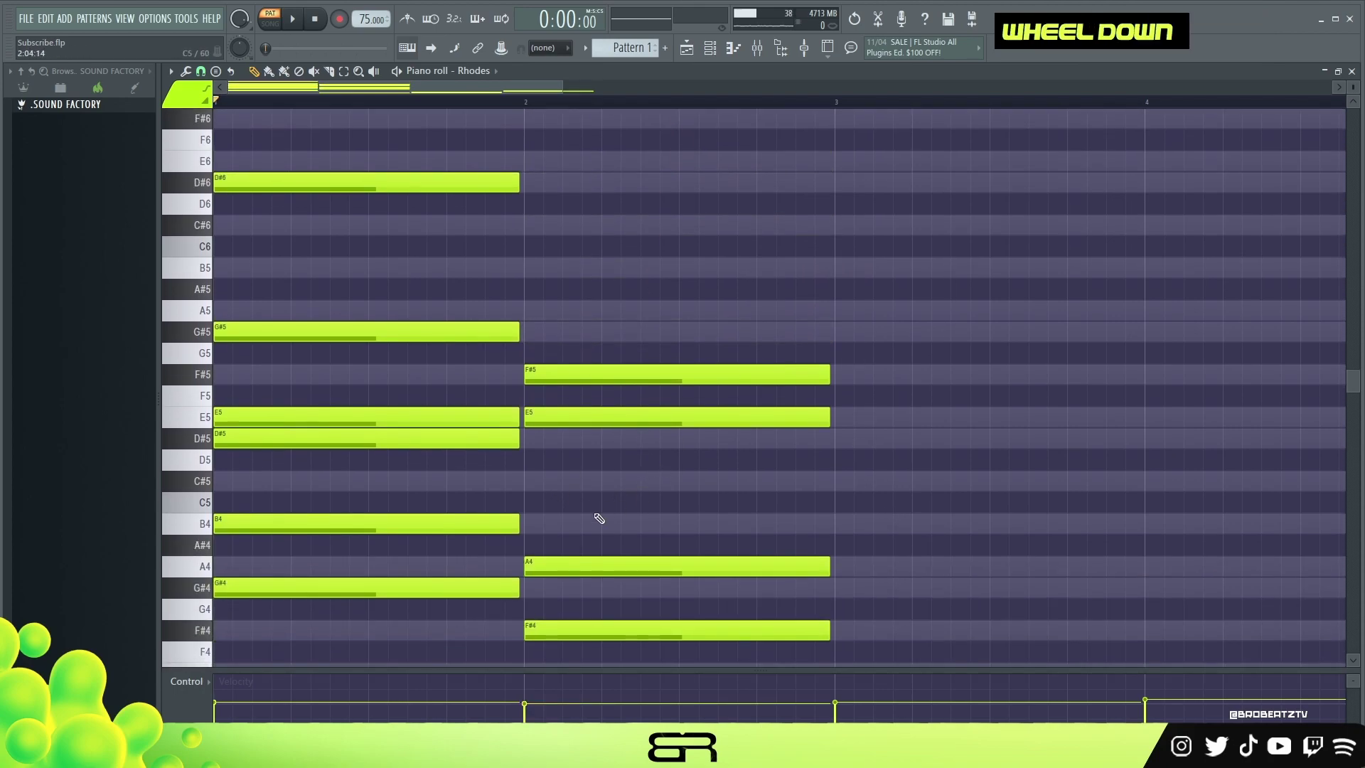
{"action": "double_click", "coordinate": [582, 476]}
{"action": "double_click", "coordinate": [572, 478]}
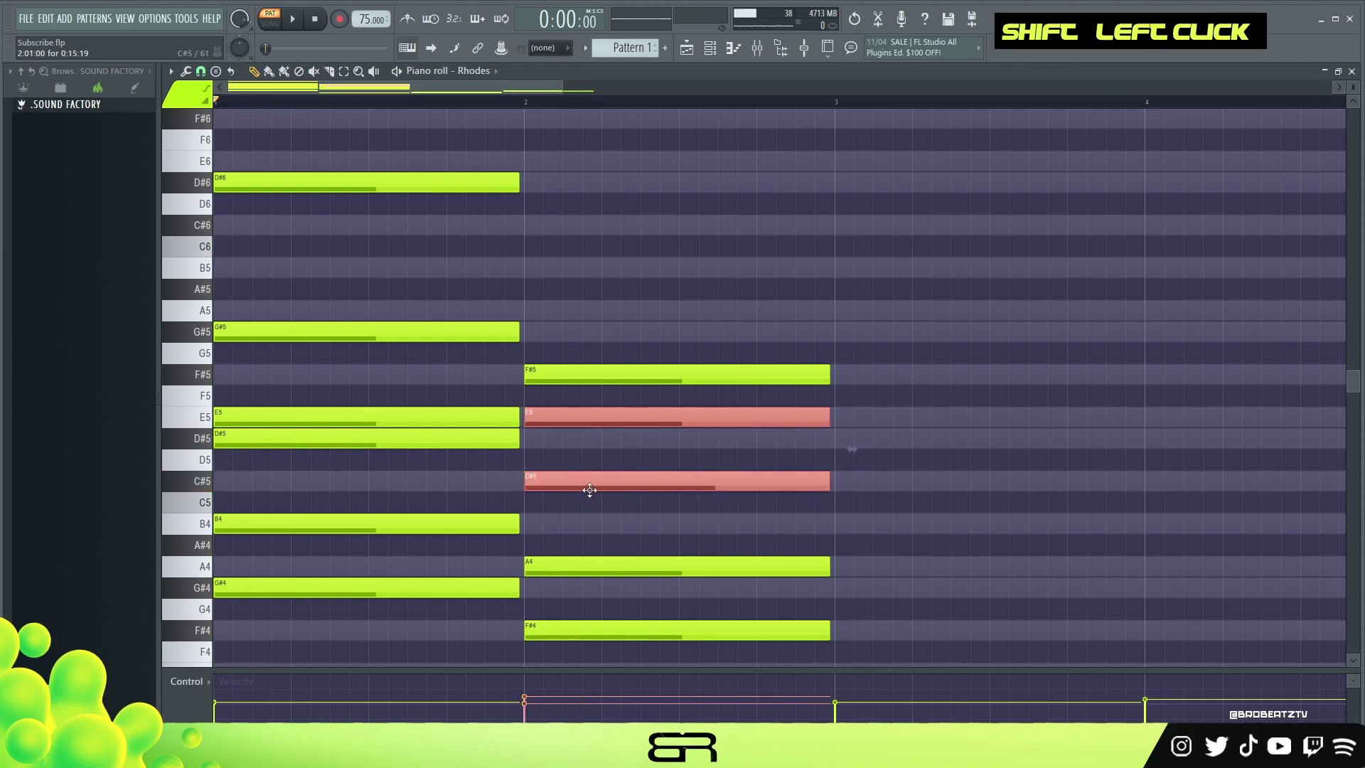
Copy C#5 and E5 up an octave to C#6 and E6, then play back the bar 2 chord
{"action": "scroll", "scroll_direction": "down", "scroll_amount": 3}
{"action": "right_click", "coordinate": [892, 393]}
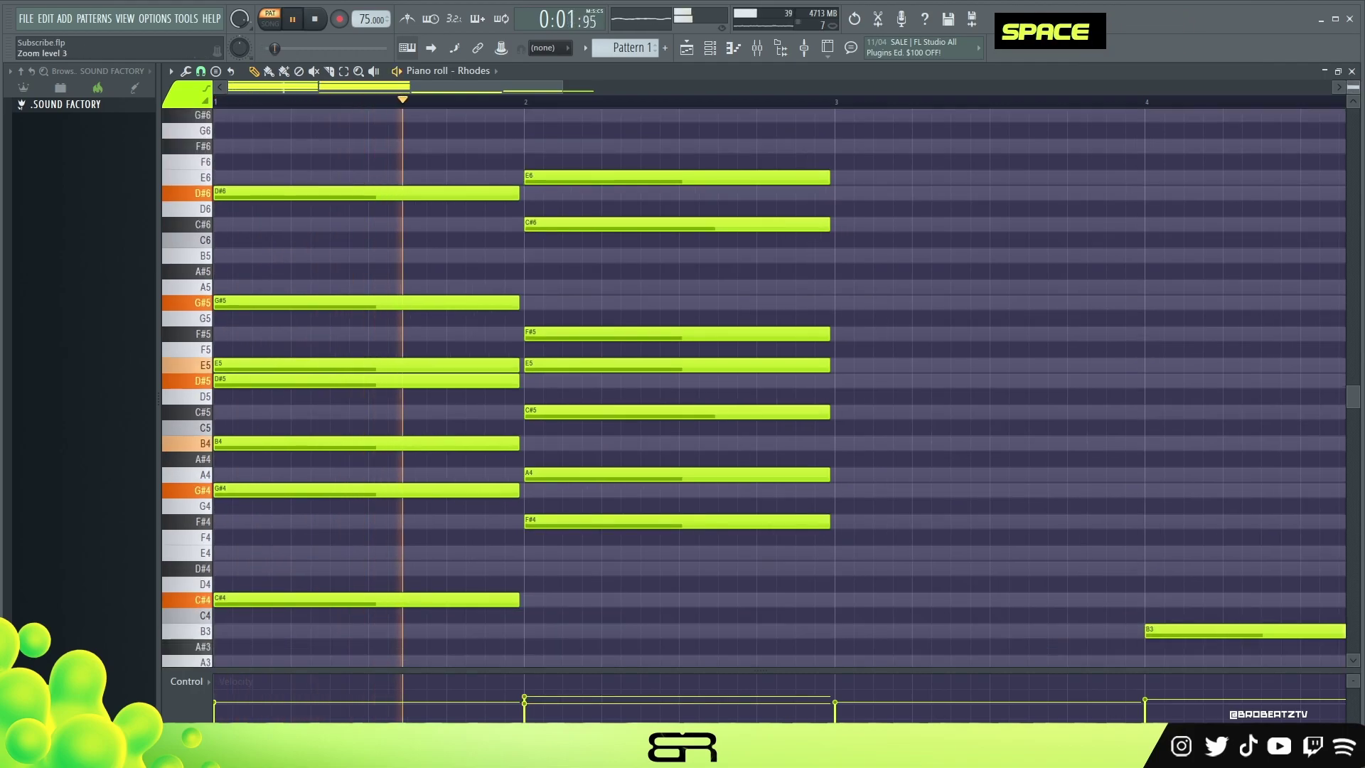
{"action": "scroll", "scroll_direction": "down", "scroll_amount": 3}
{"action": "scroll", "scroll_direction": "up", "scroll_amount": 3}
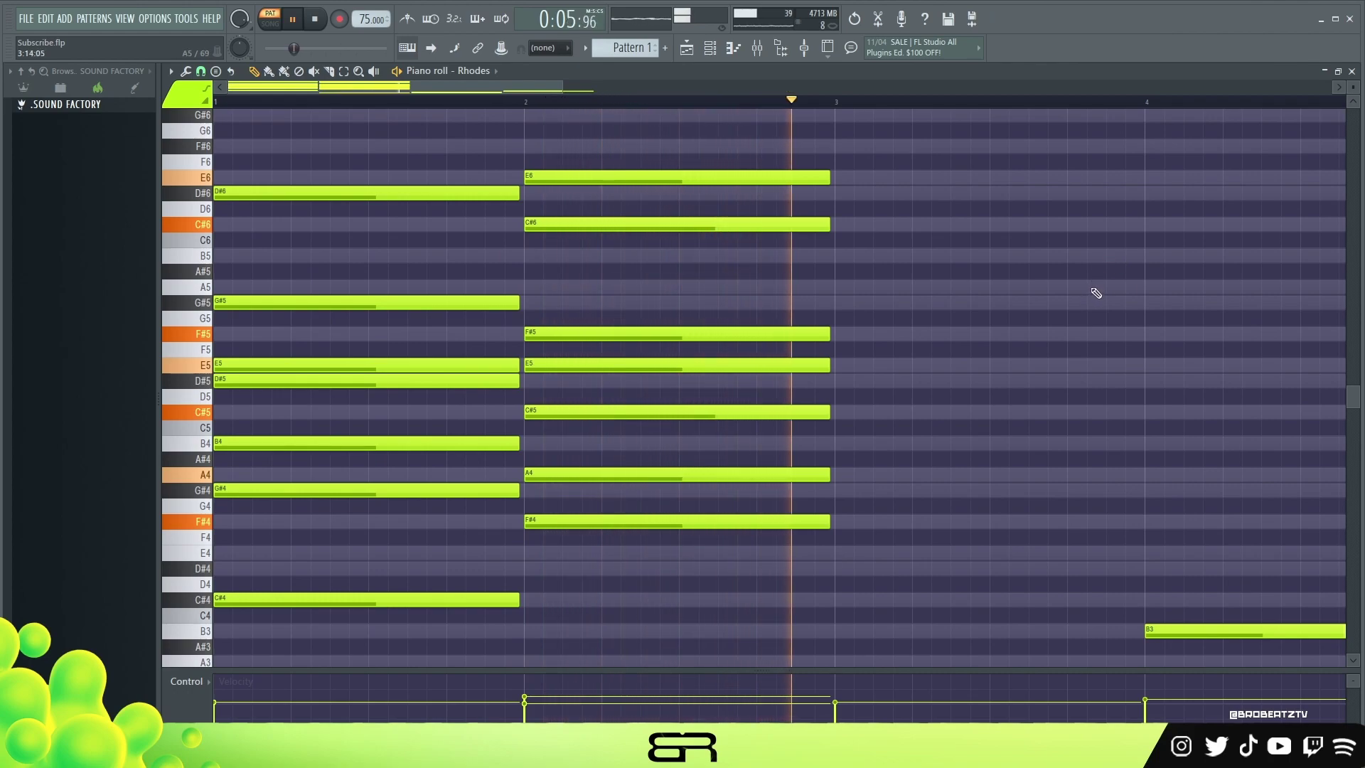
{"action": "key", "text": "space"}
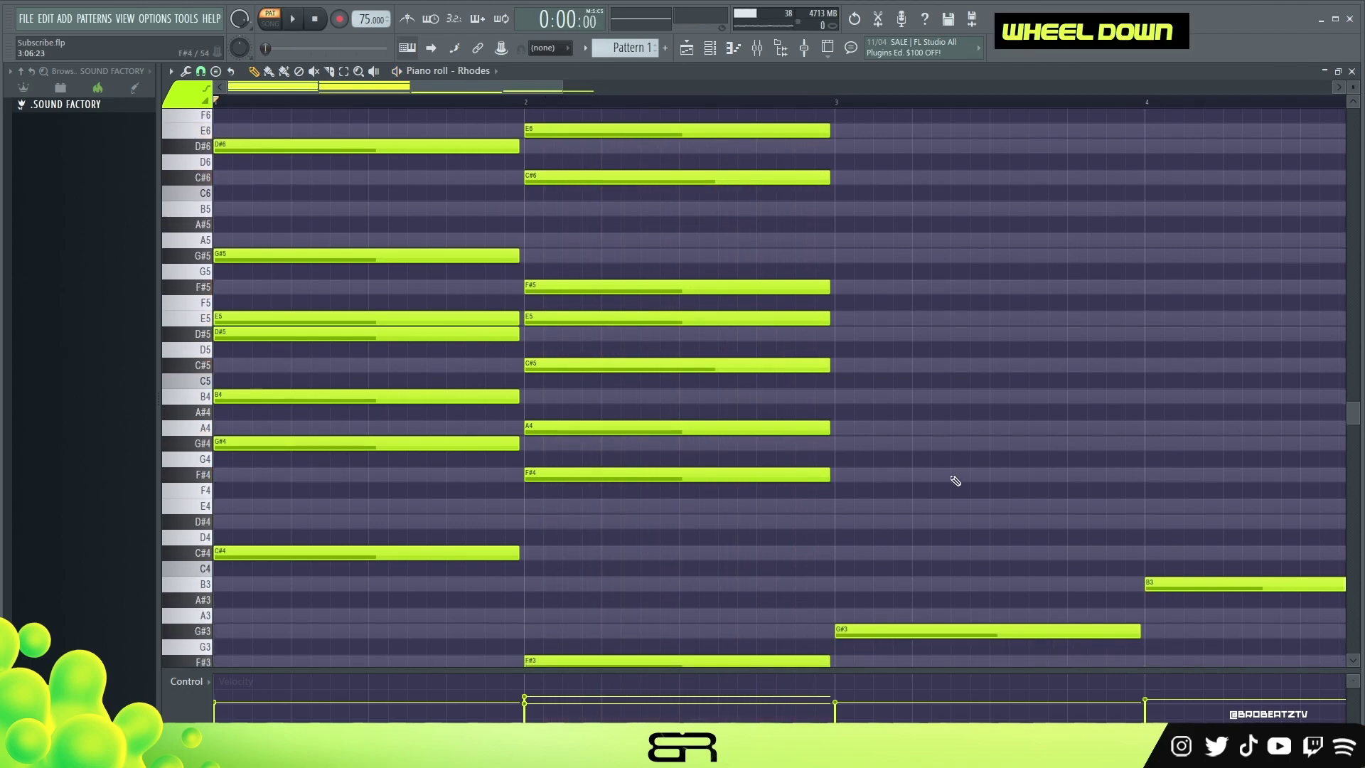
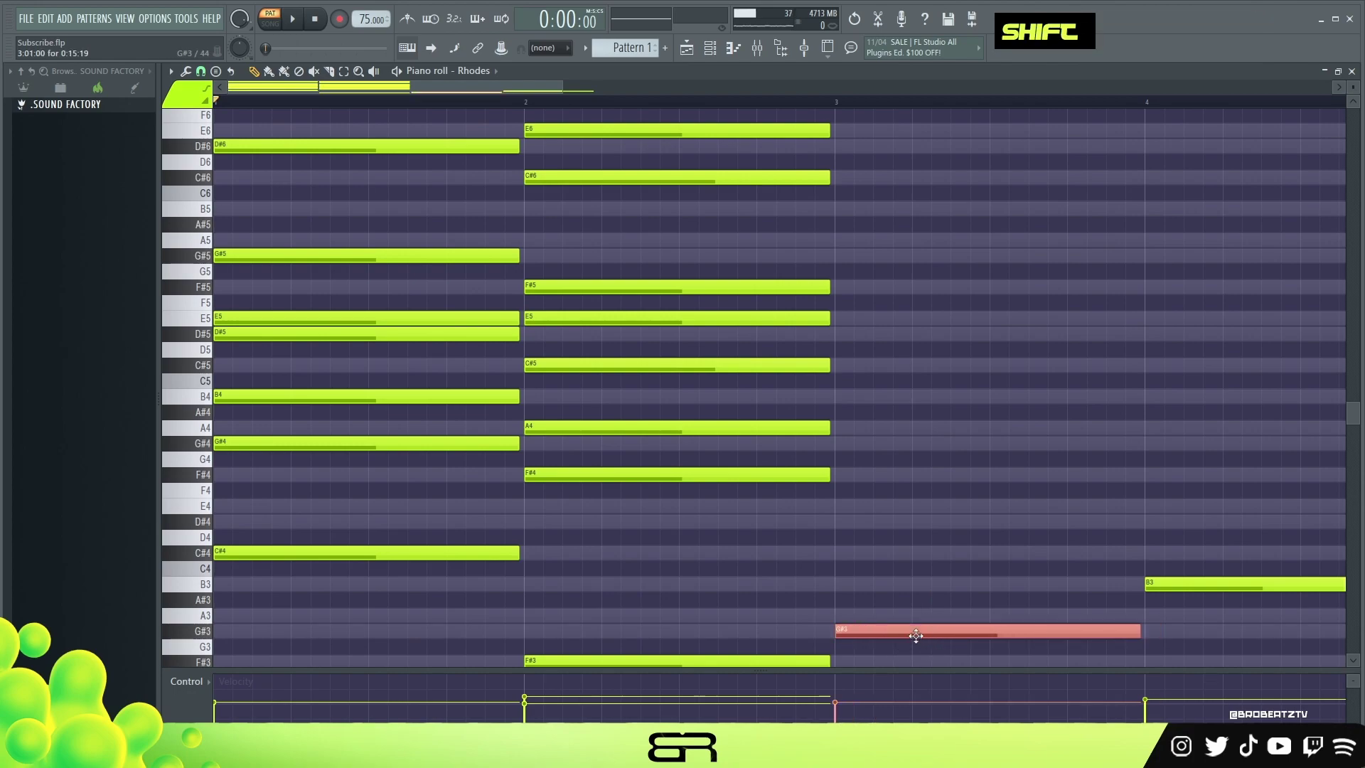
Try moving G#3 up an octave and stacking notes over it in bar 3, deleting mistakes and auditioning
{"action": "key", "text": "ctrl+Left"}
{"action": "key", "text": "ctrl+Up"}
{"action": "scroll", "scroll_direction": "down", "scroll_amount": 3}
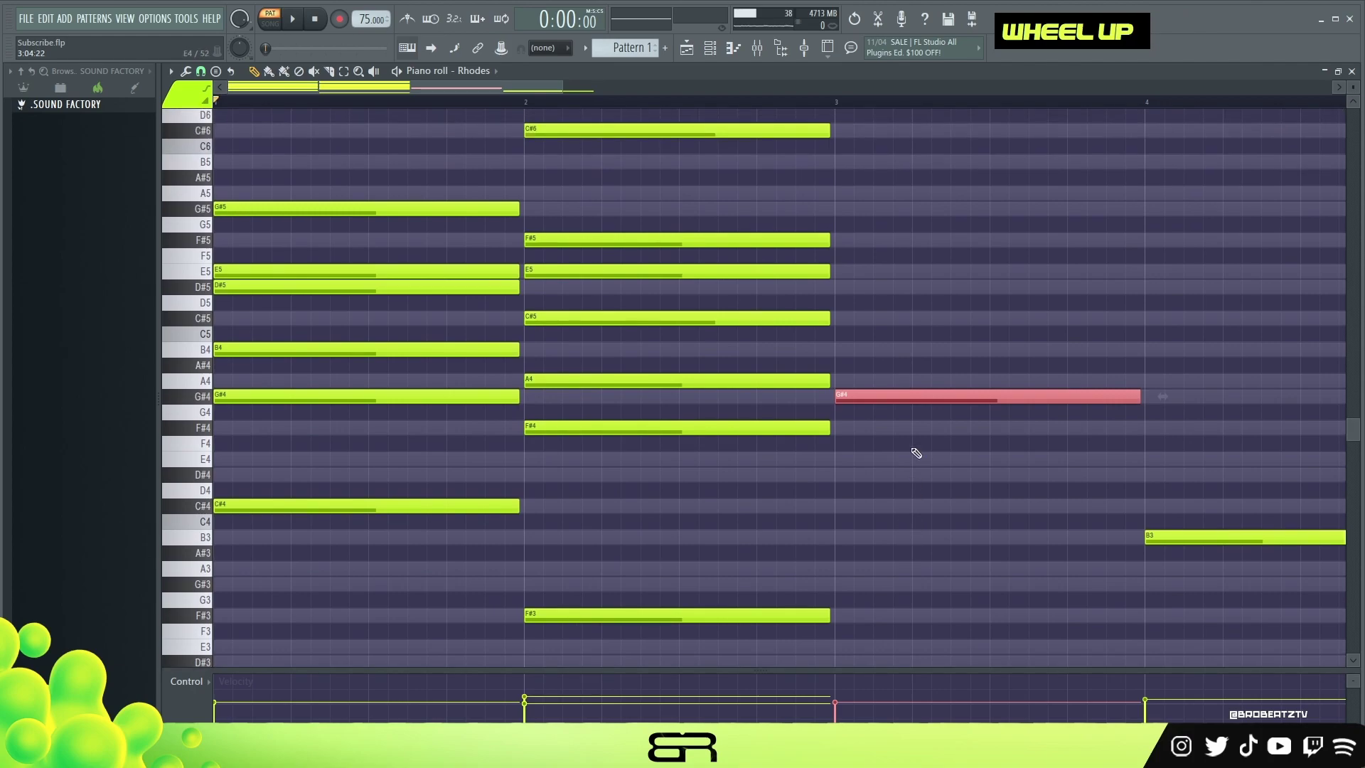
{"action": "key", "text": "ctrl+Down"}
{"action": "left_click", "coordinate": [887, 581]}
{"action": "key", "text": "ctrl+Up"}
{"action": "left_click", "coordinate": [898, 552]}
{"action": "double_click", "coordinate": [887, 390]}
{"action": "left_click", "coordinate": [874, 348]}
{"action": "right_click", "coordinate": [911, 349]}
{"action": "left_click", "coordinate": [900, 352]}
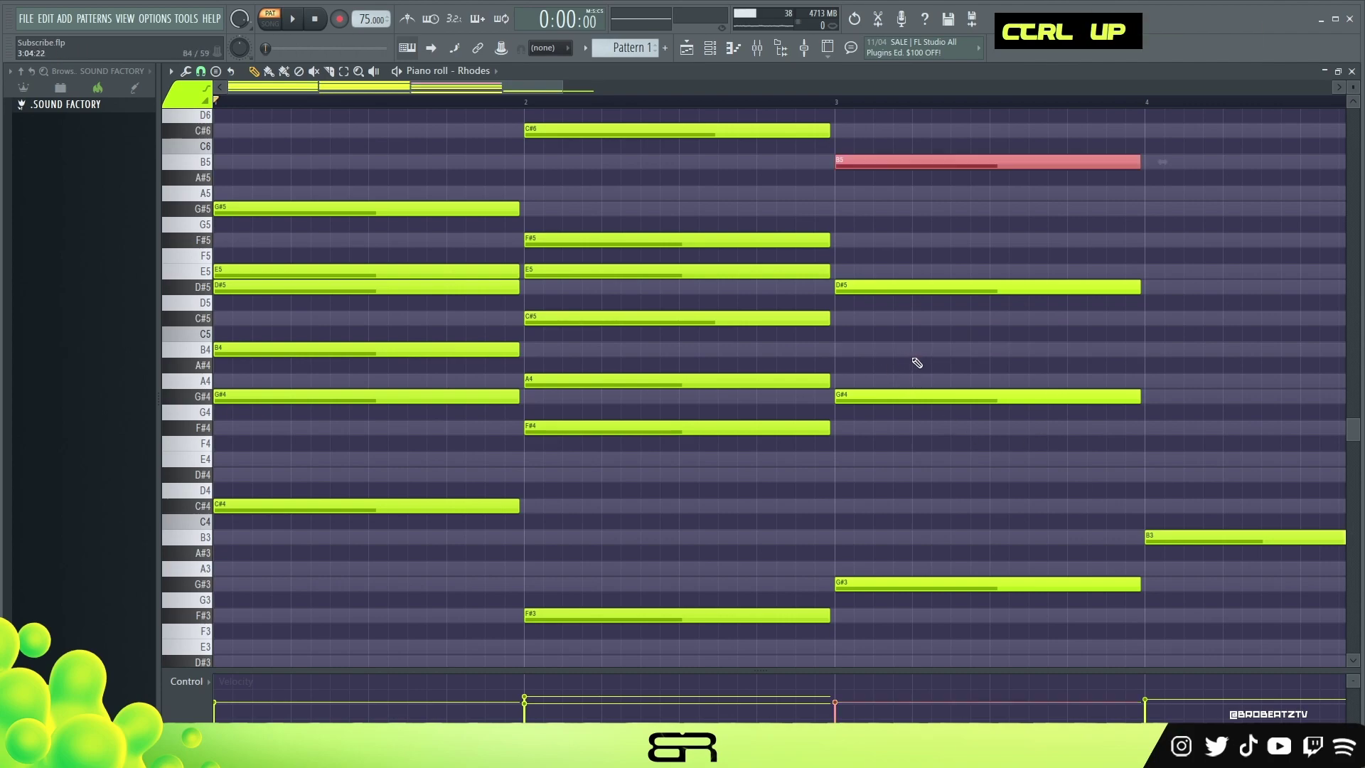
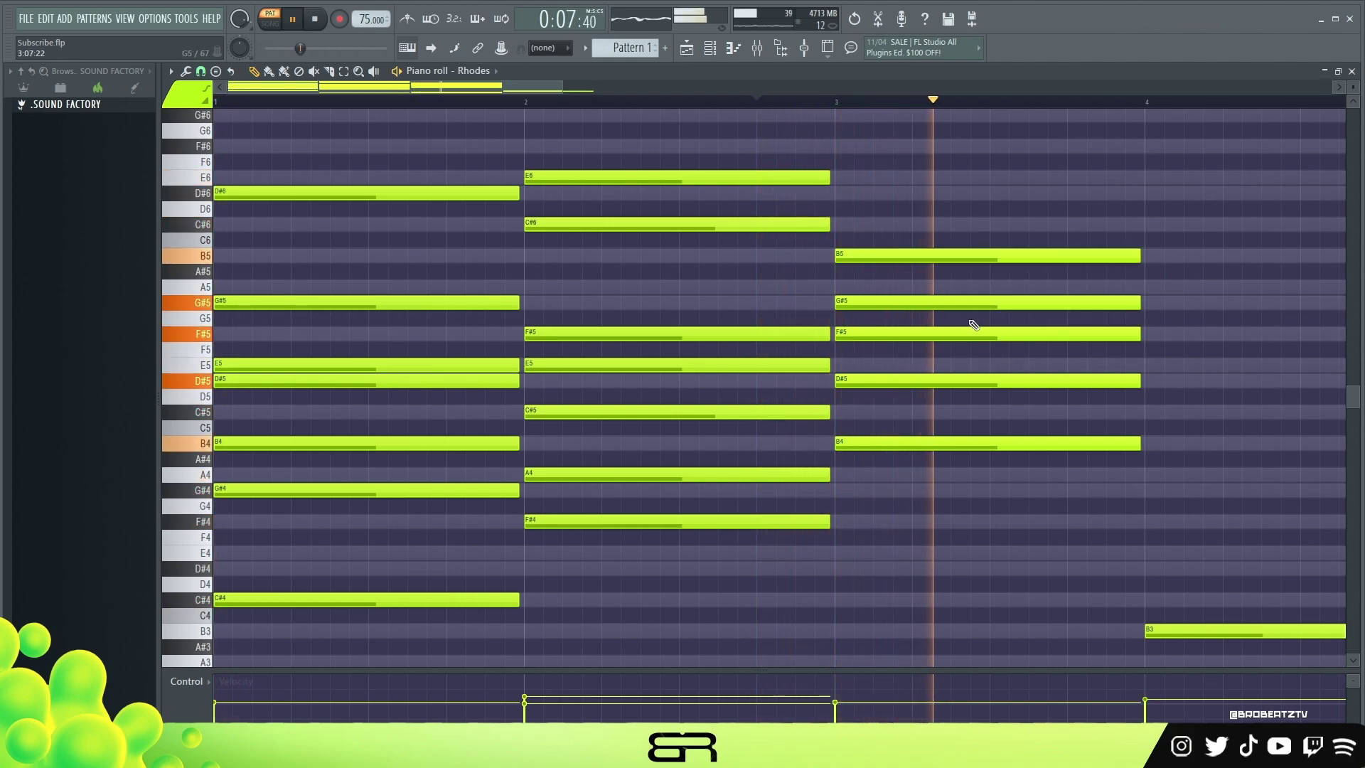
{"action": "key", "text": "space"}
Delete all remaining bar 3 notes so the Rhodes chord there can be revoiced
{"action": "right_click", "coordinate": [948, 182]}
{"action": "scroll", "scroll_direction": "down", "scroll_amount": 3}
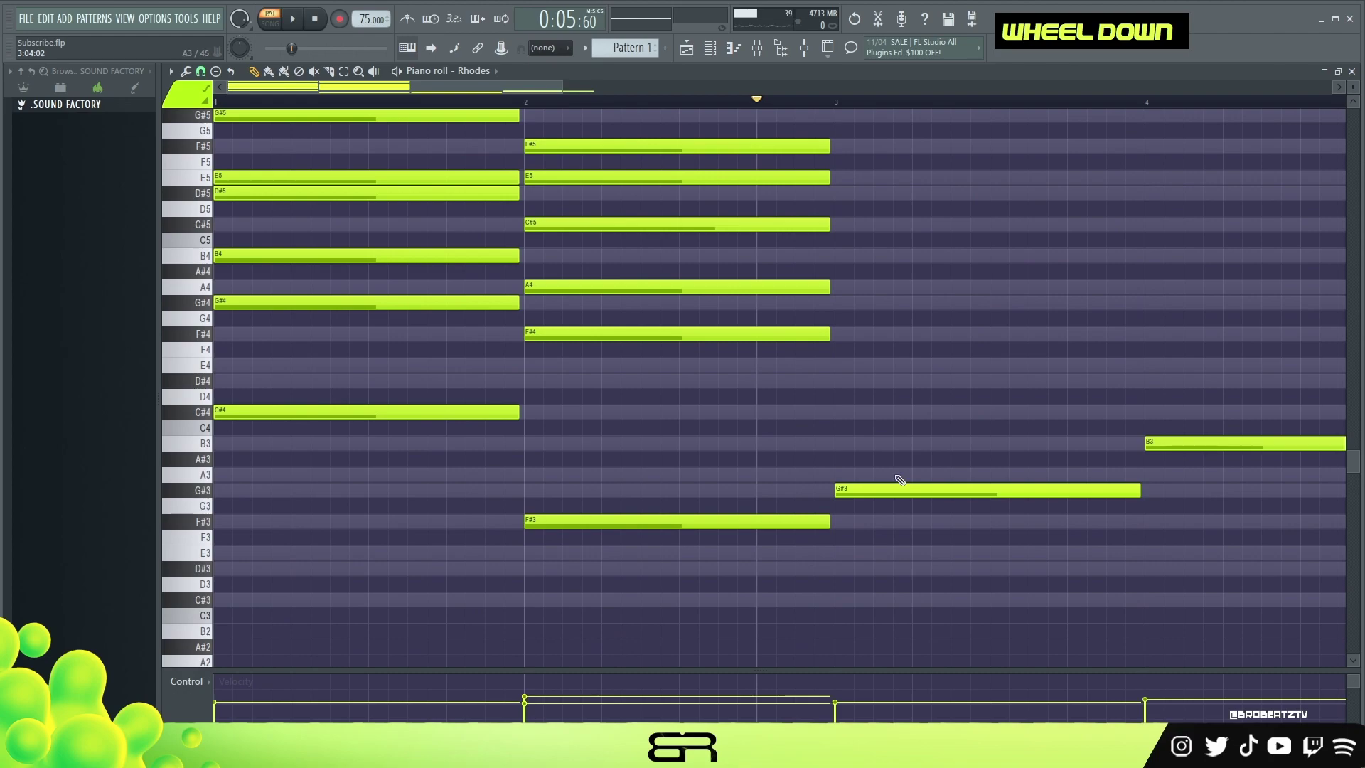
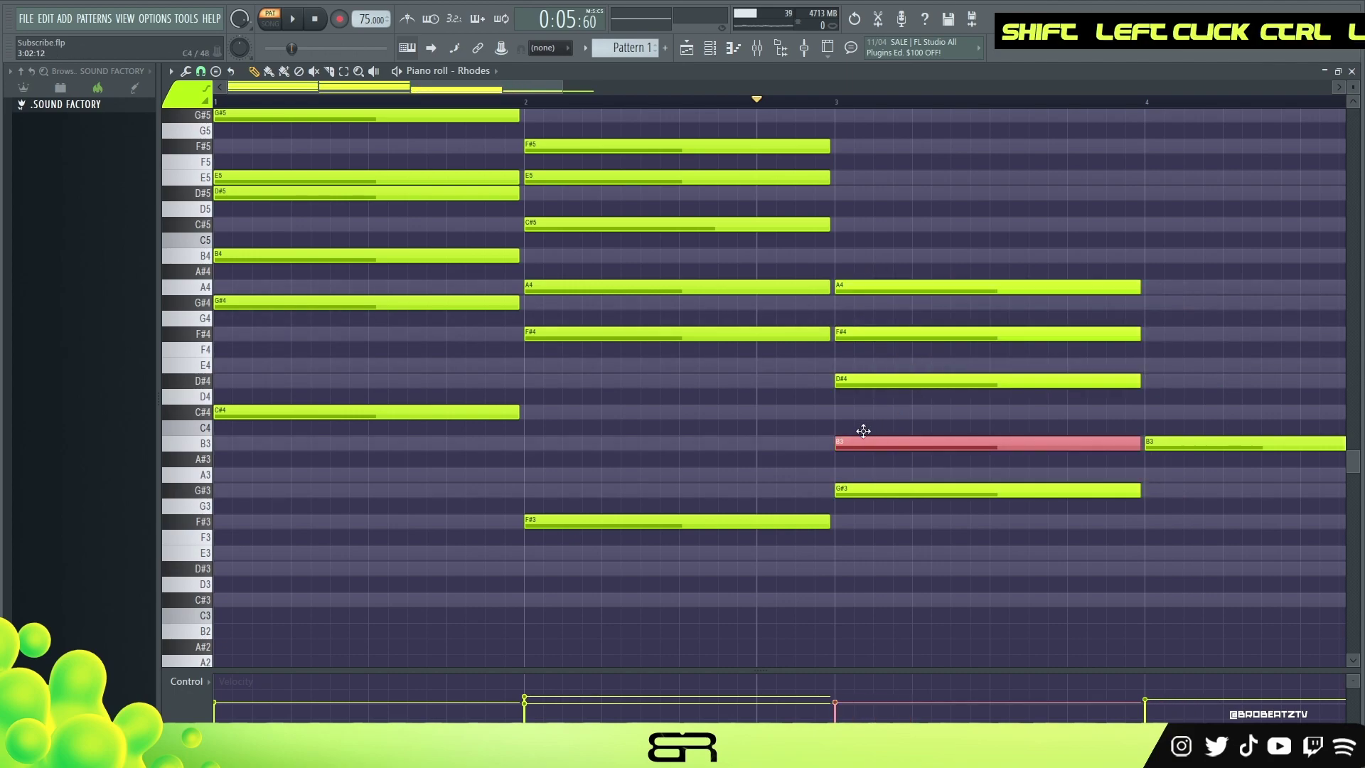
{"action": "right_click", "coordinate": [1036, 557]}
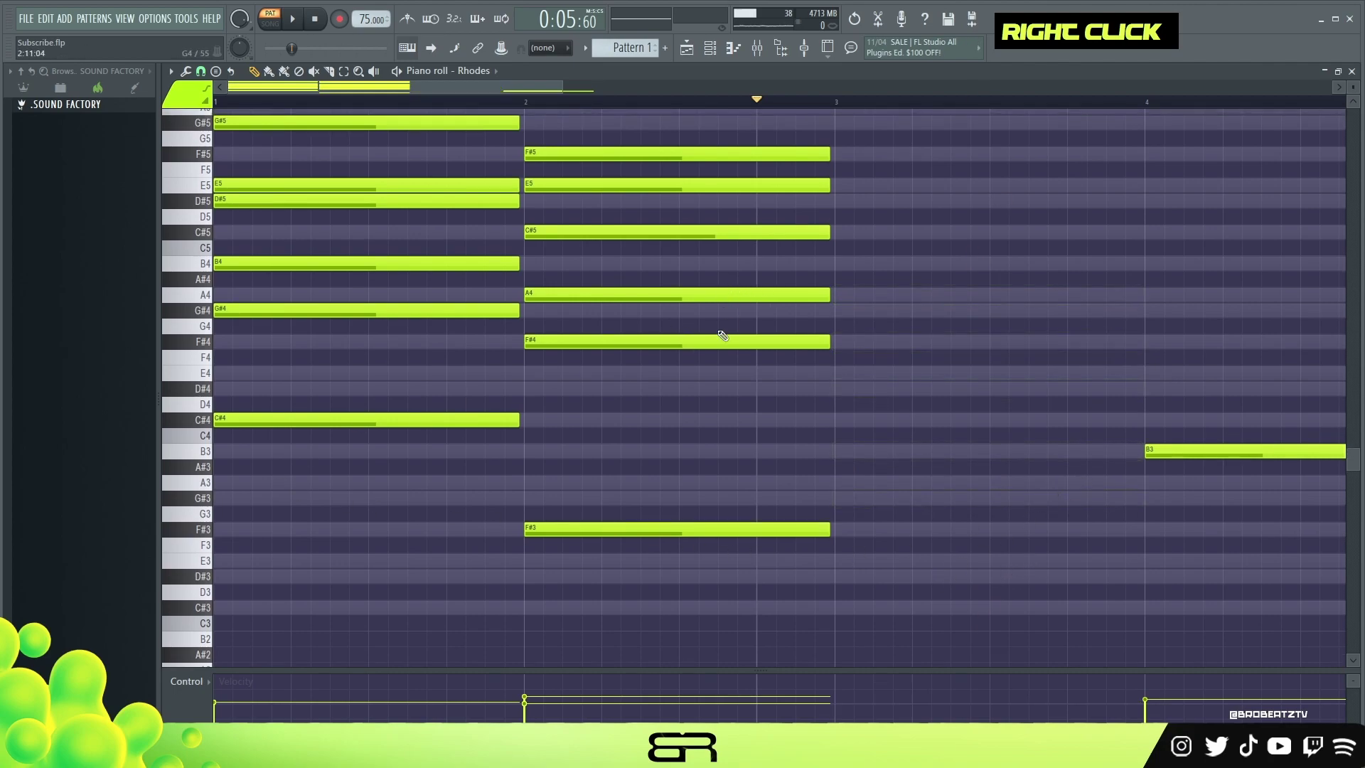
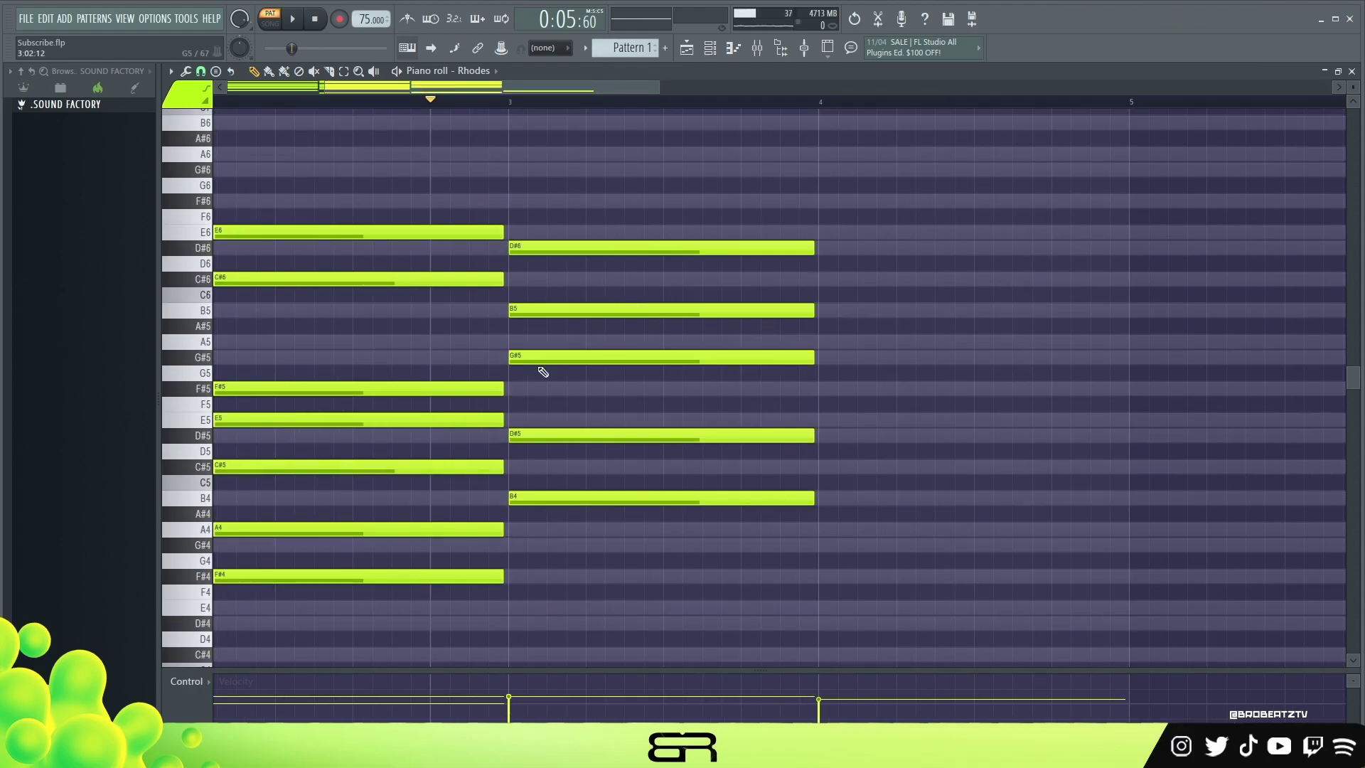
Pencil stacked chords over G#3 in bar 3 and B3 in bar 4, removing stray notes along the way
{"action": "right_click", "coordinate": [591, 335]}
{"action": "double_click", "coordinate": [397, 510]}
{"action": "right_click", "coordinate": [464, 584]}
{"action": "left_click", "coordinate": [421, 602]}
{"action": "key", "text": "ctrl+Up"}
{"action": "left_click", "coordinate": [417, 377]}
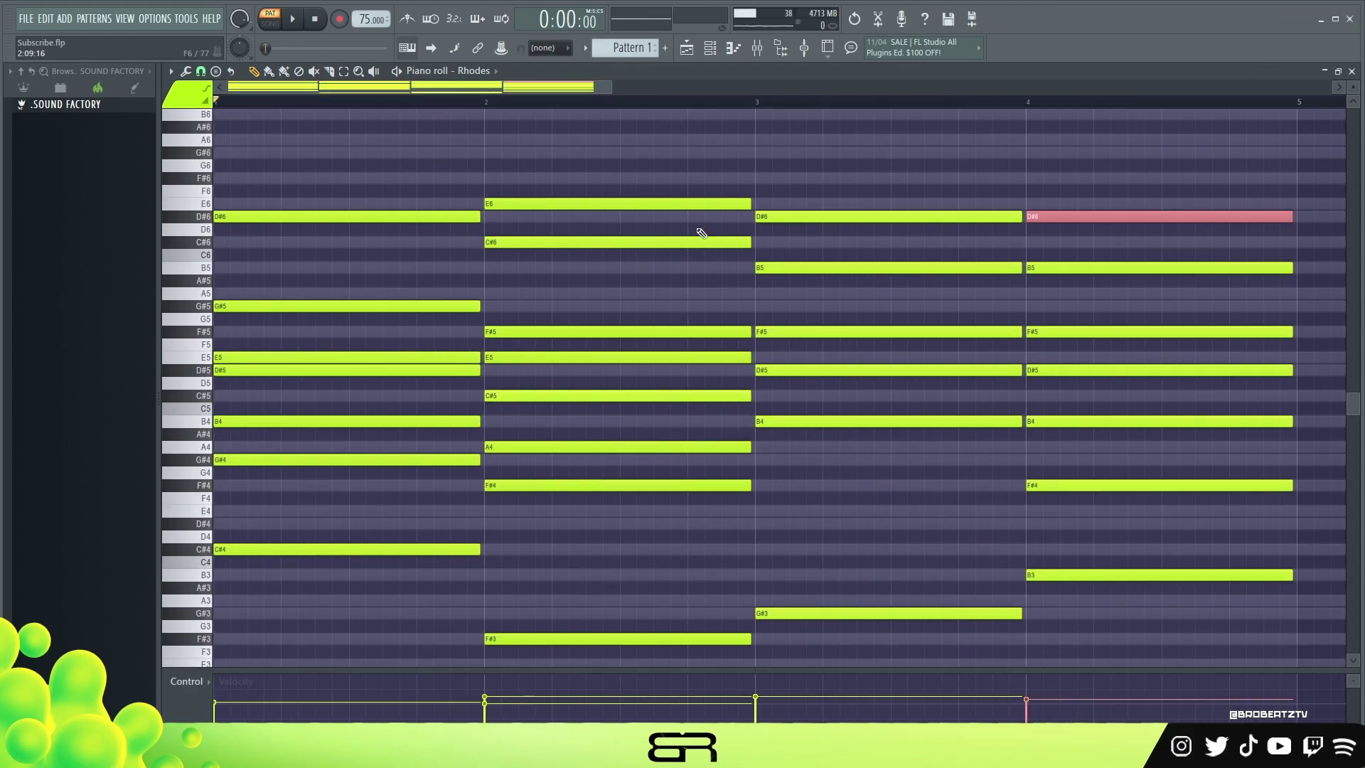
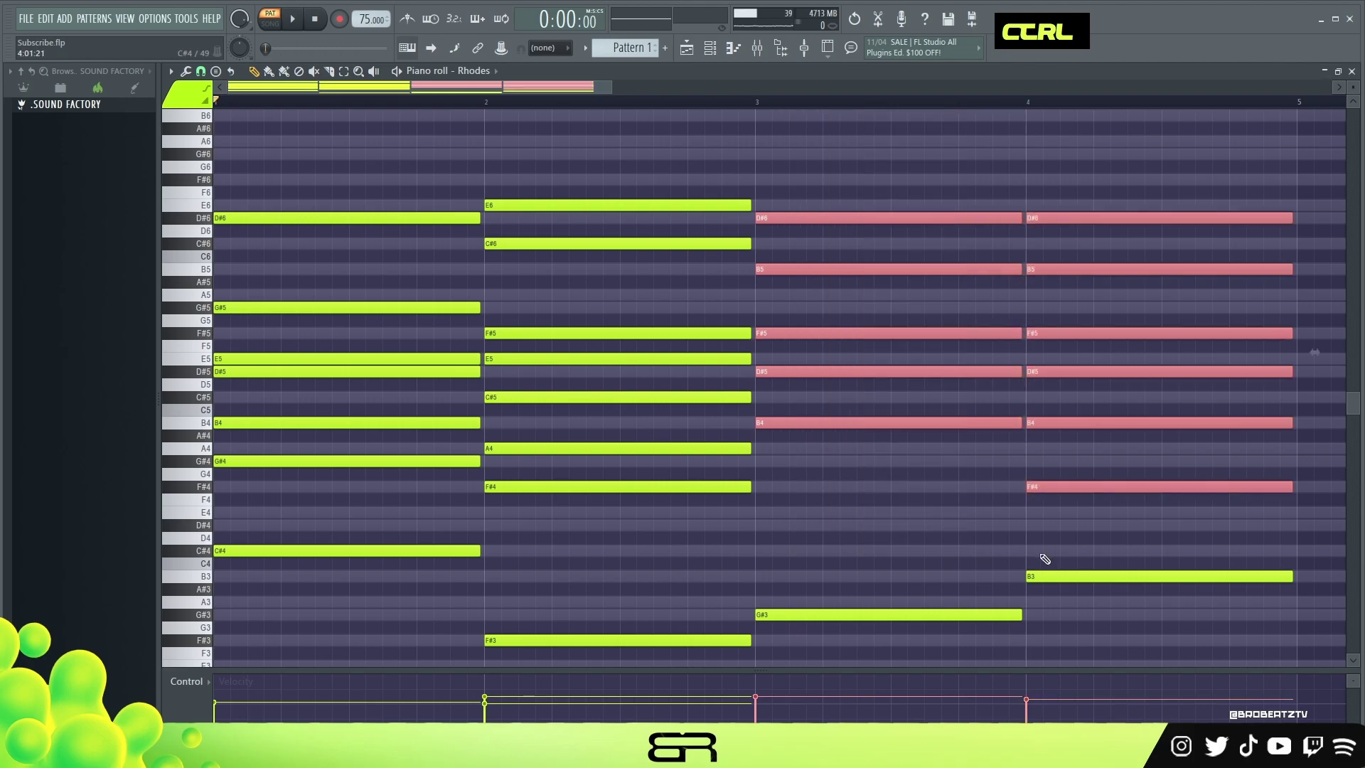
{"action": "left_click", "coordinate": [850, 126]}
{"action": "right_click", "coordinate": [970, 507]}
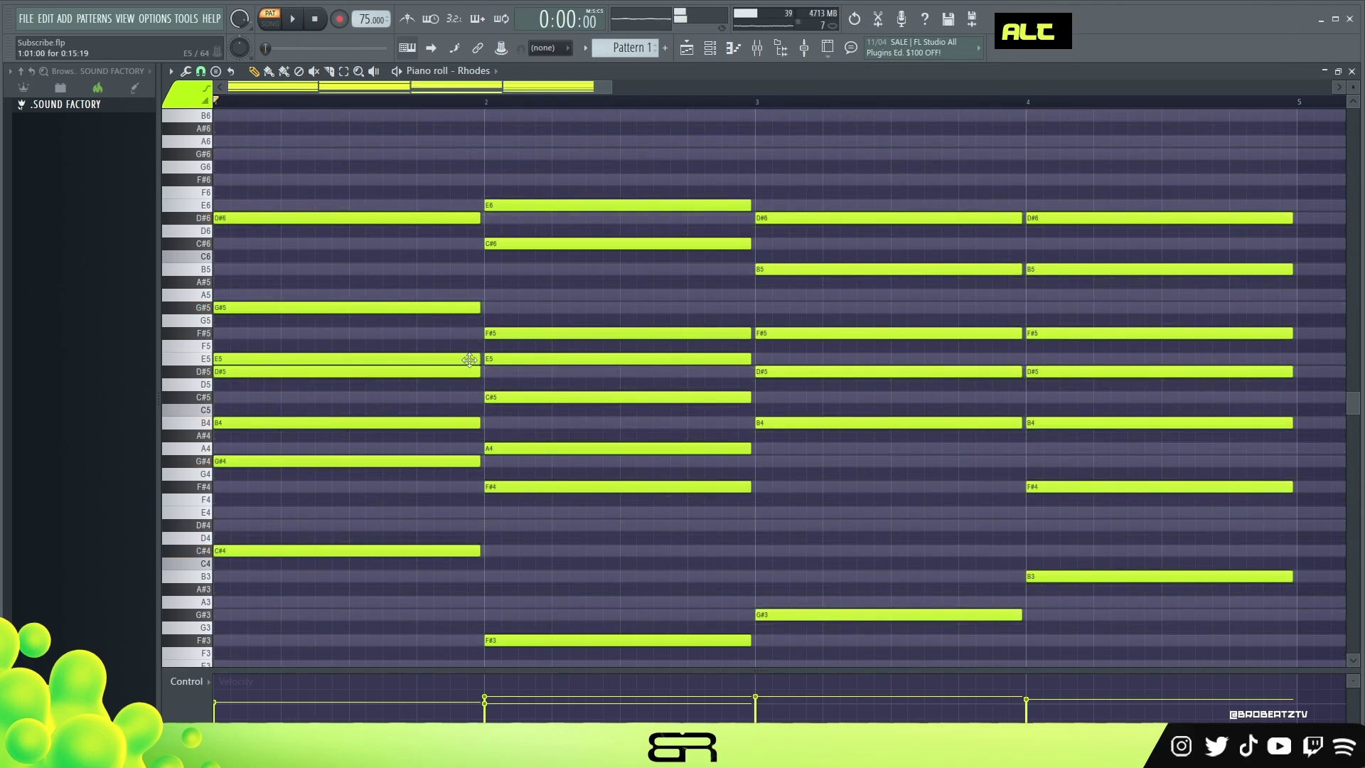
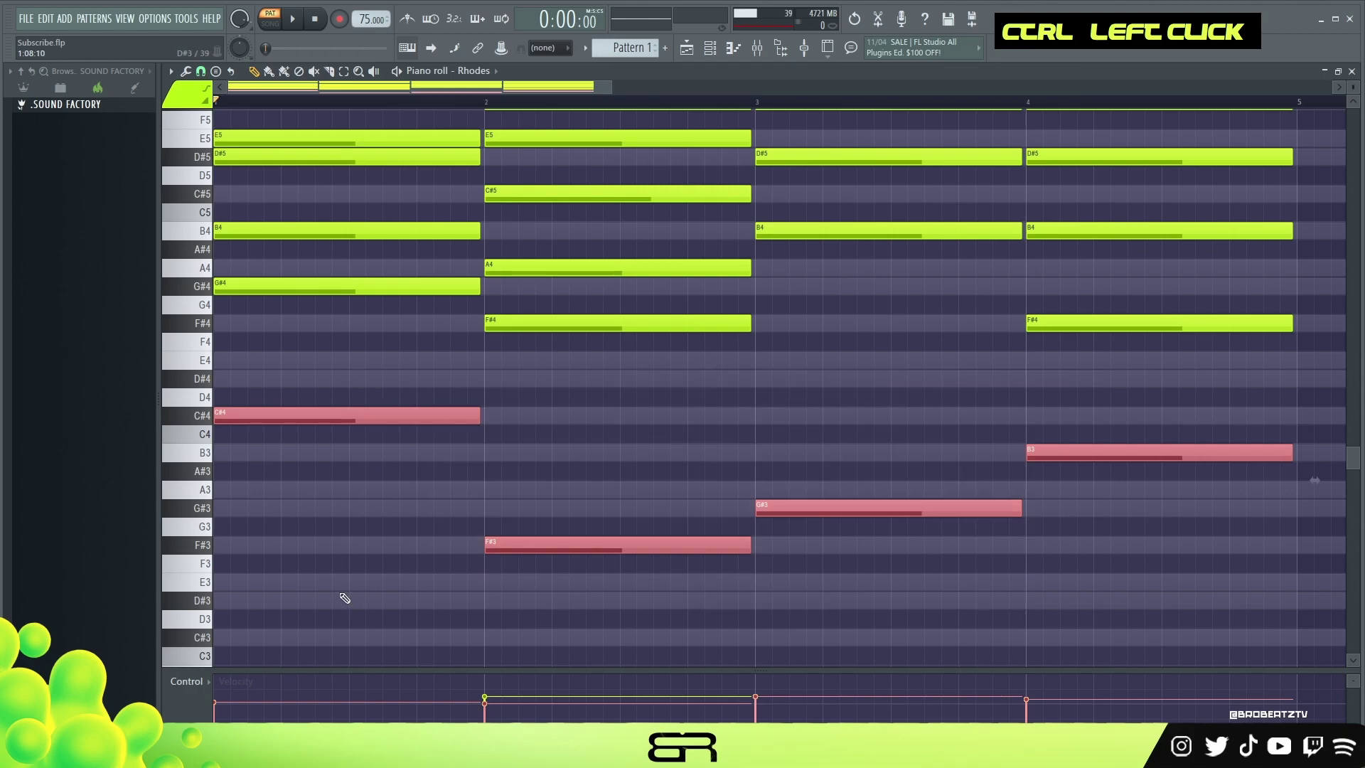
Copy the low Rhodes chord notes into the Bass Guitar piano roll and chop them all into short hits
{"action": "key", "text": "ctrl+c"}
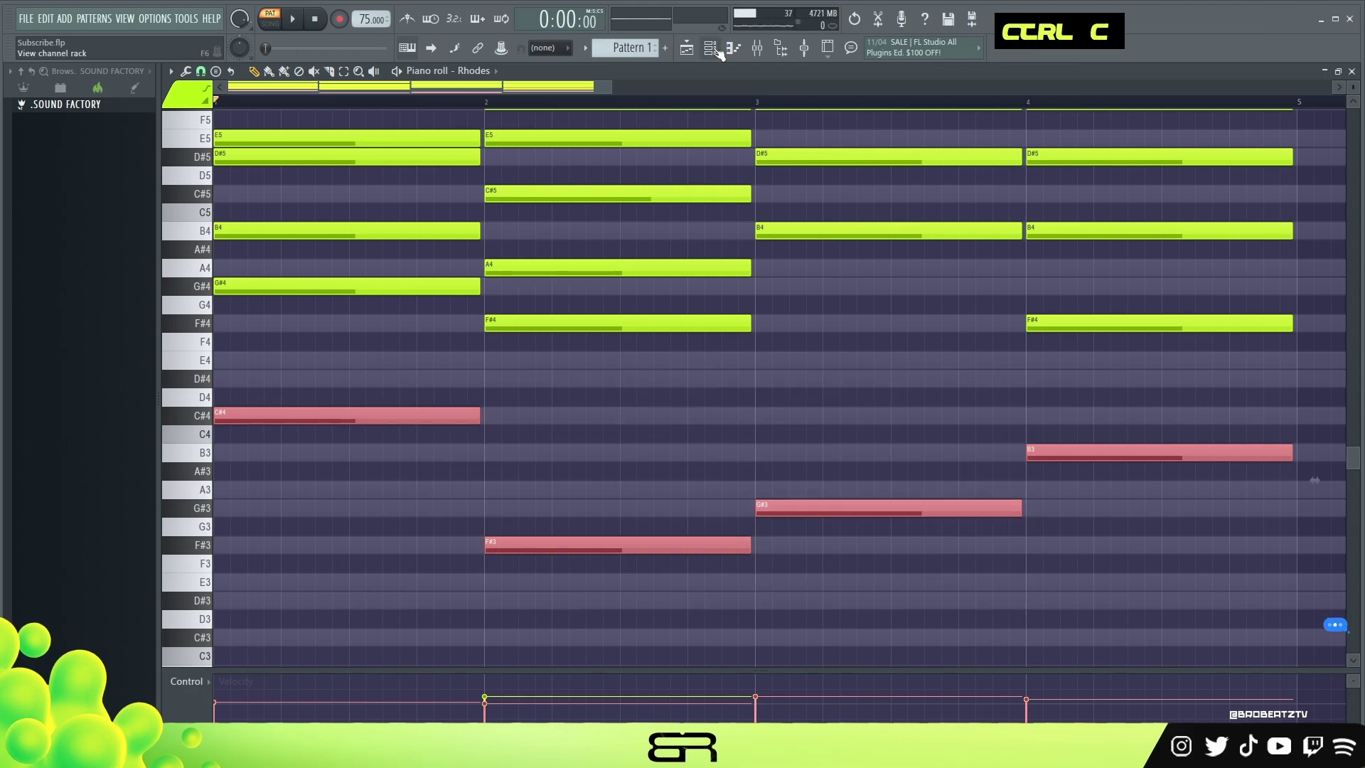
{"action": "right_click", "coordinate": [526, 222]}
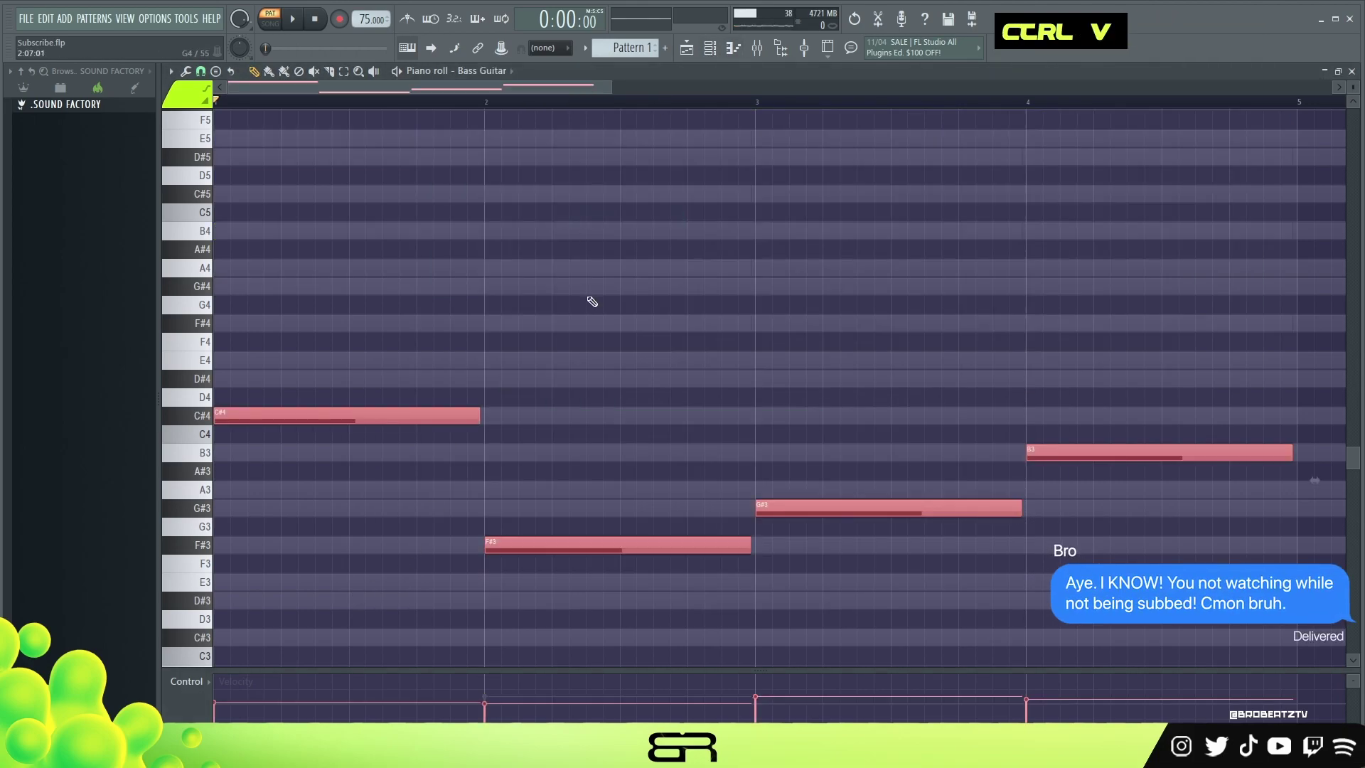
{"action": "key", "text": "ctrl+v"}
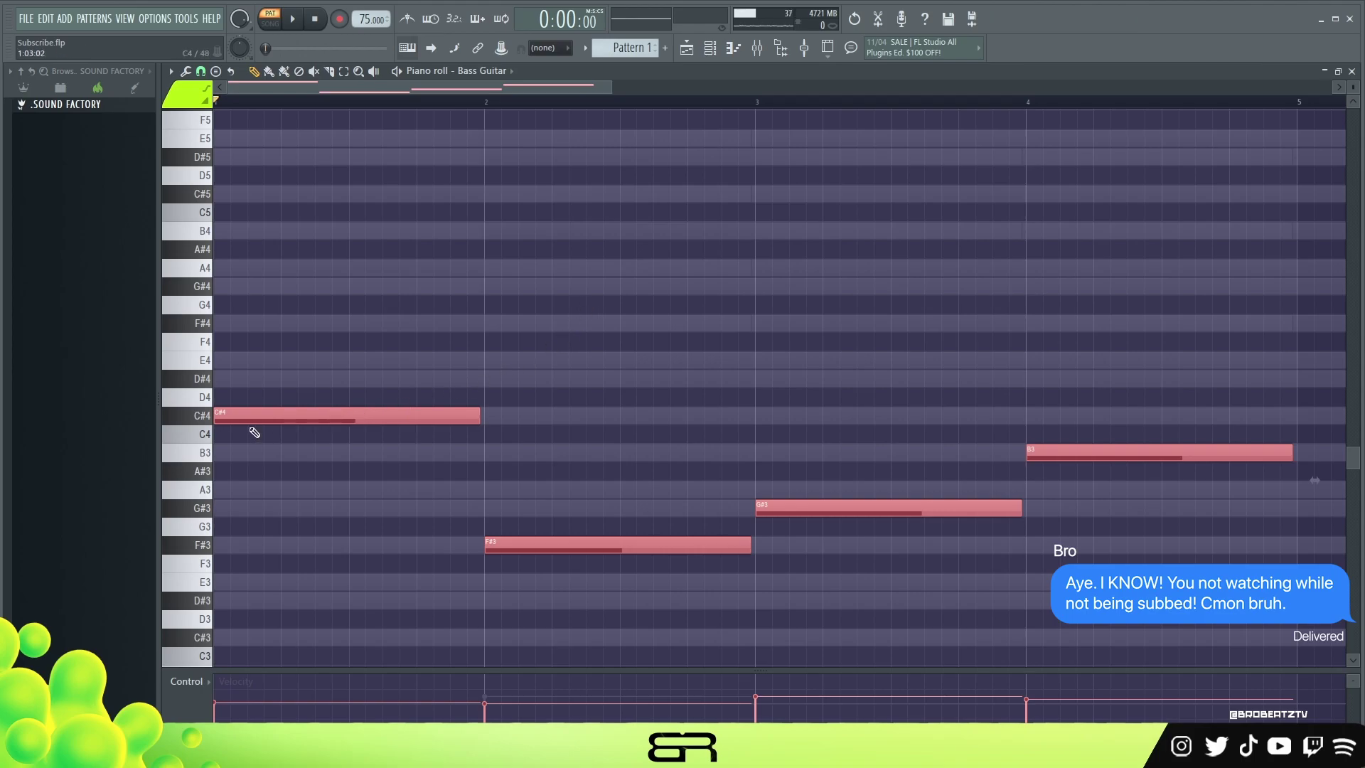
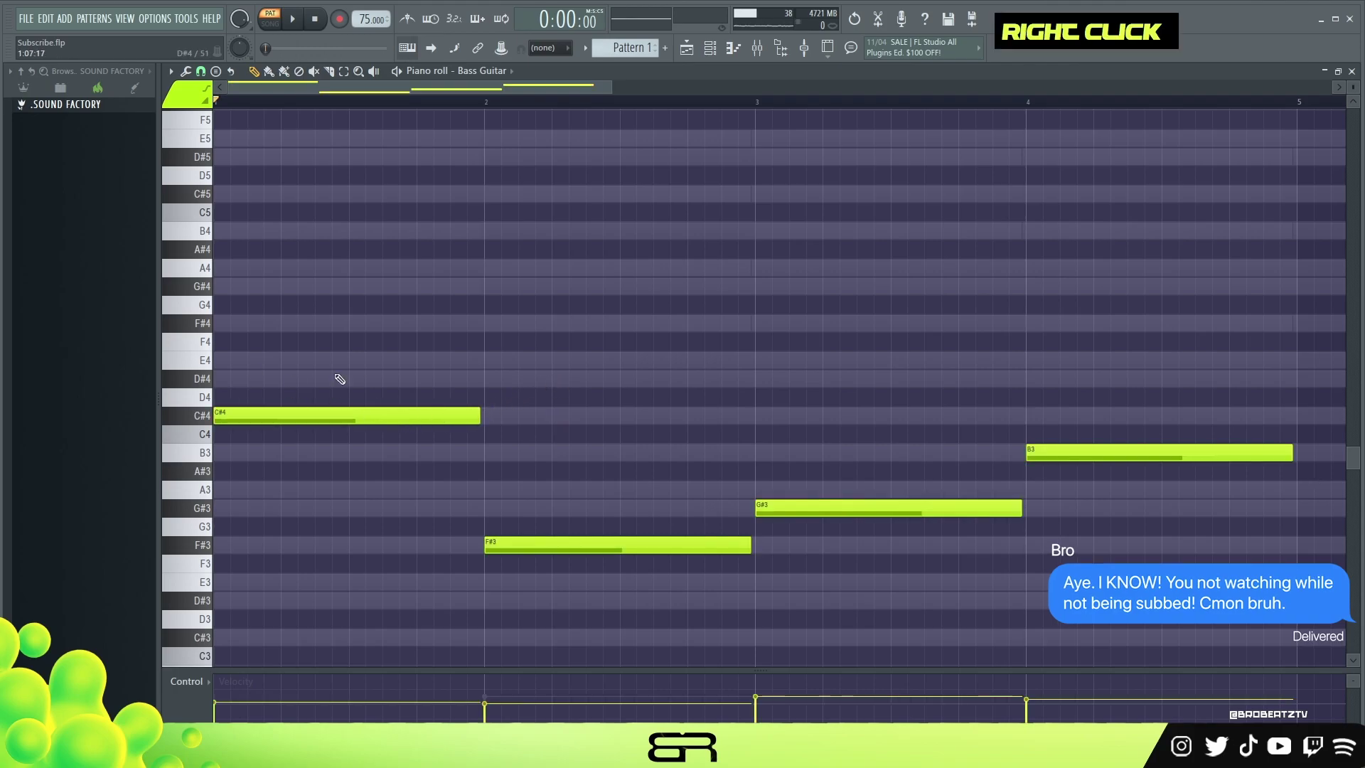
{"action": "key", "text": "ctrl+a"}
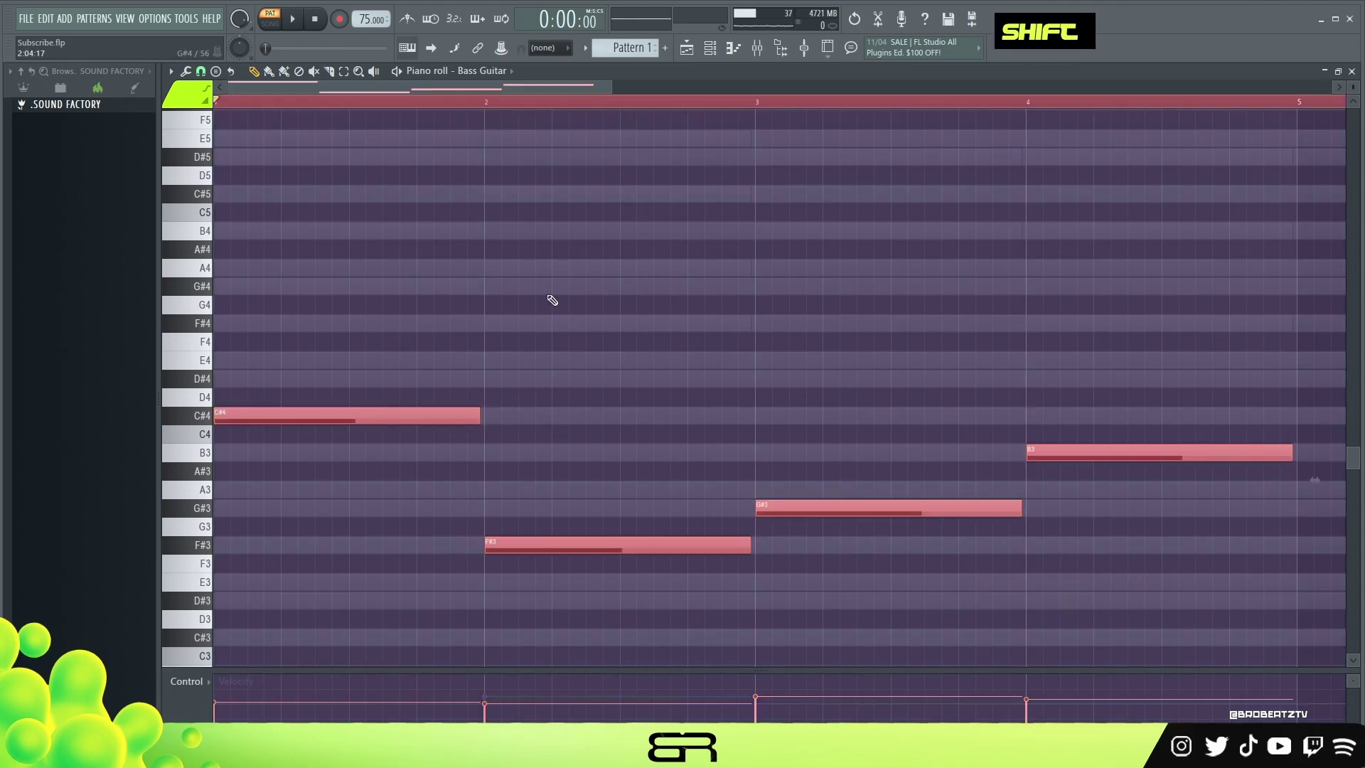
{"action": "key", "text": "shift+2"}
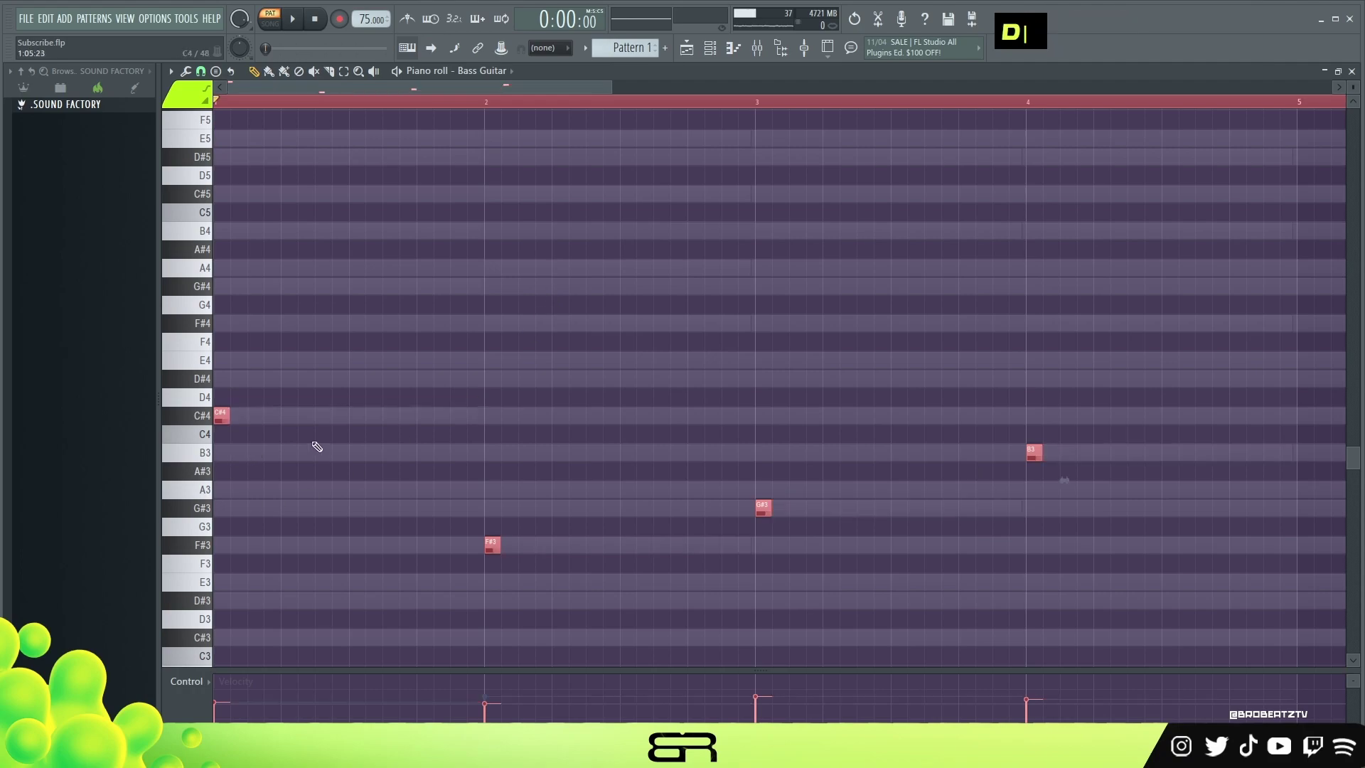
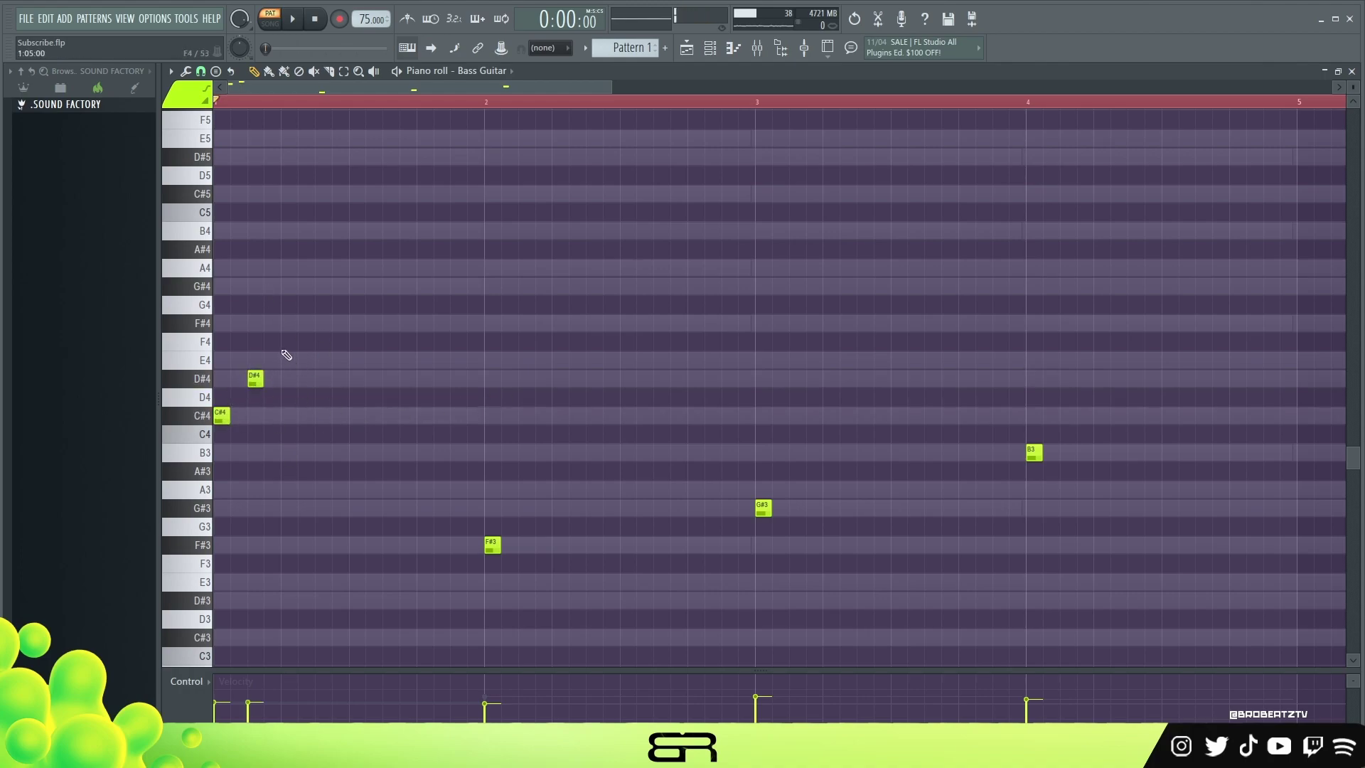
Start a bar 1 bass riff of C#4–C#4–B3–C#4 hits, removing an extra note
{"action": "double_click", "coordinate": [319, 264]}
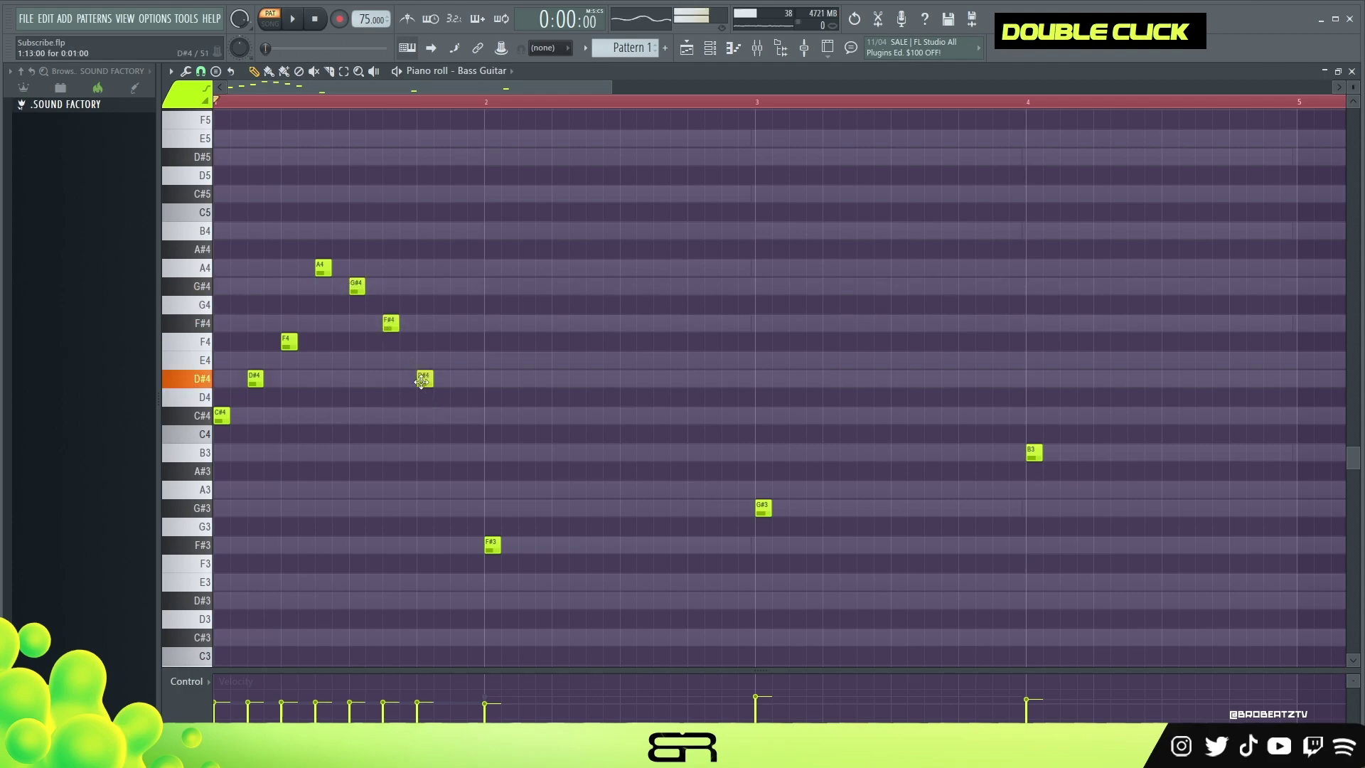
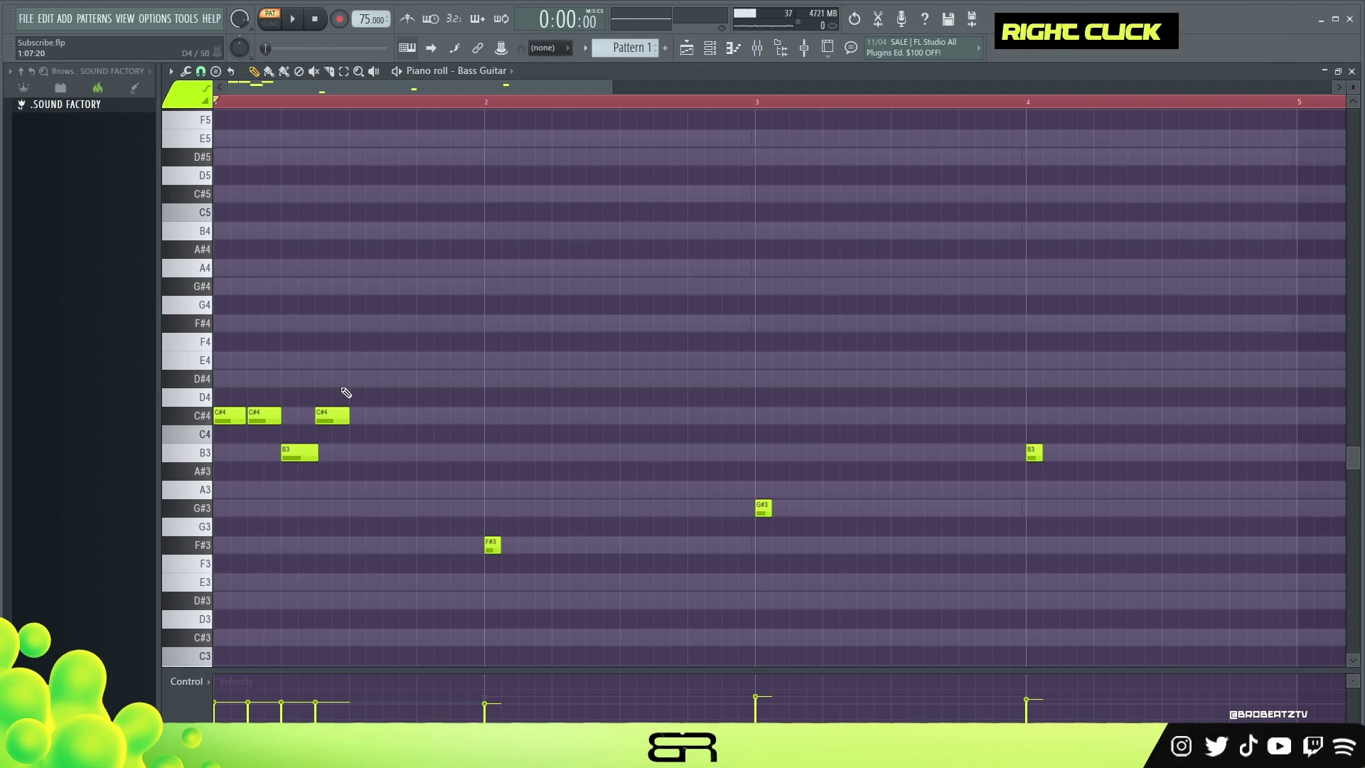
{"action": "right_click", "coordinate": [344, 406]}
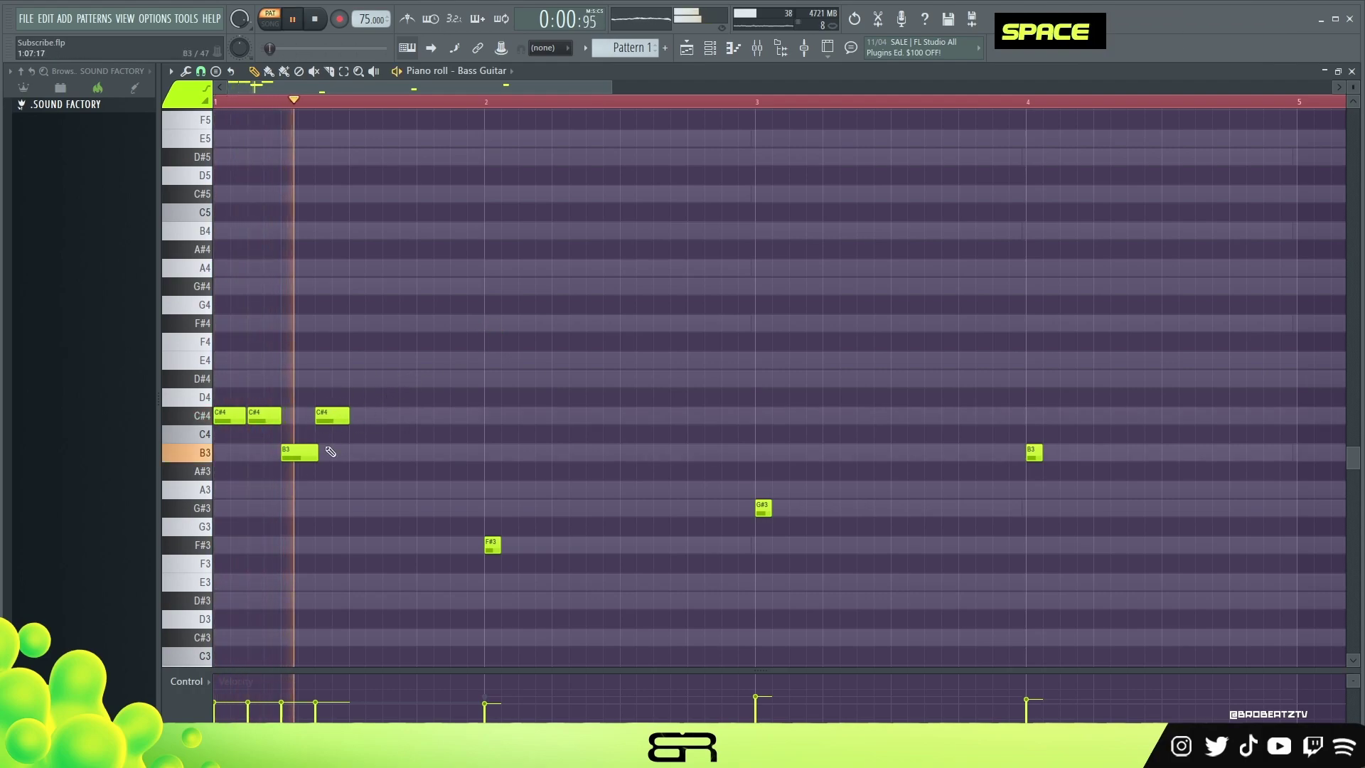
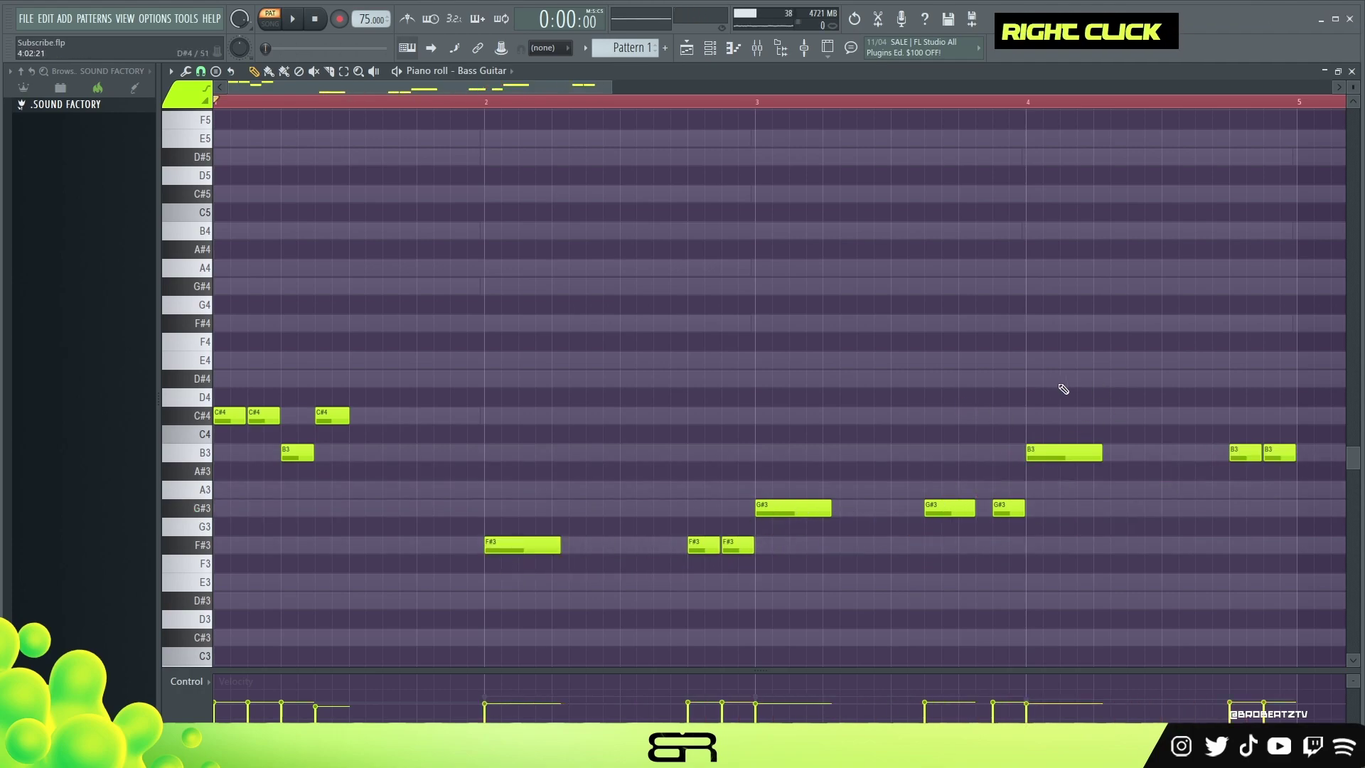
Finish the bass hits through bar 4 with a B3, audition the line, then bring up the channel rack
{"action": "right_click", "coordinate": [1247, 509]}
{"action": "key", "text": "ctrl+2"}
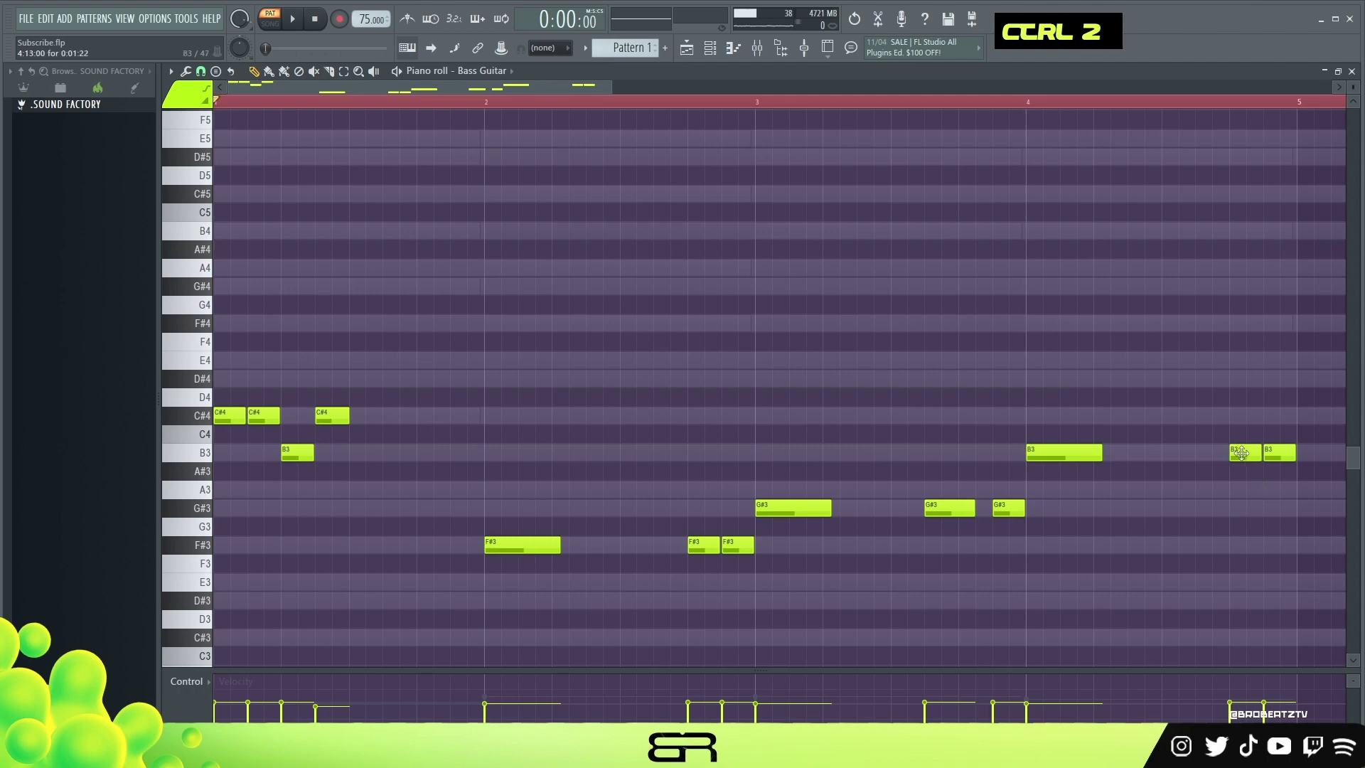
{"action": "double_click", "coordinate": [1171, 445]}
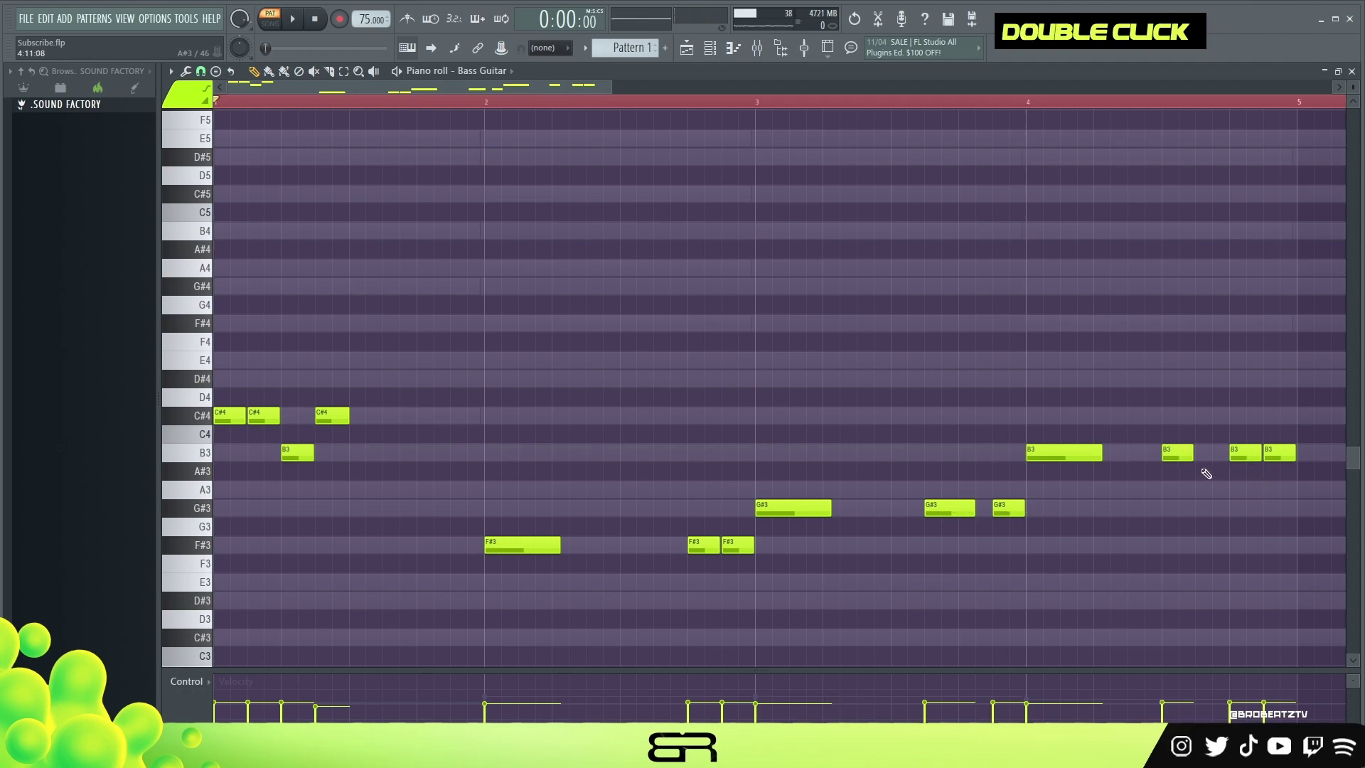
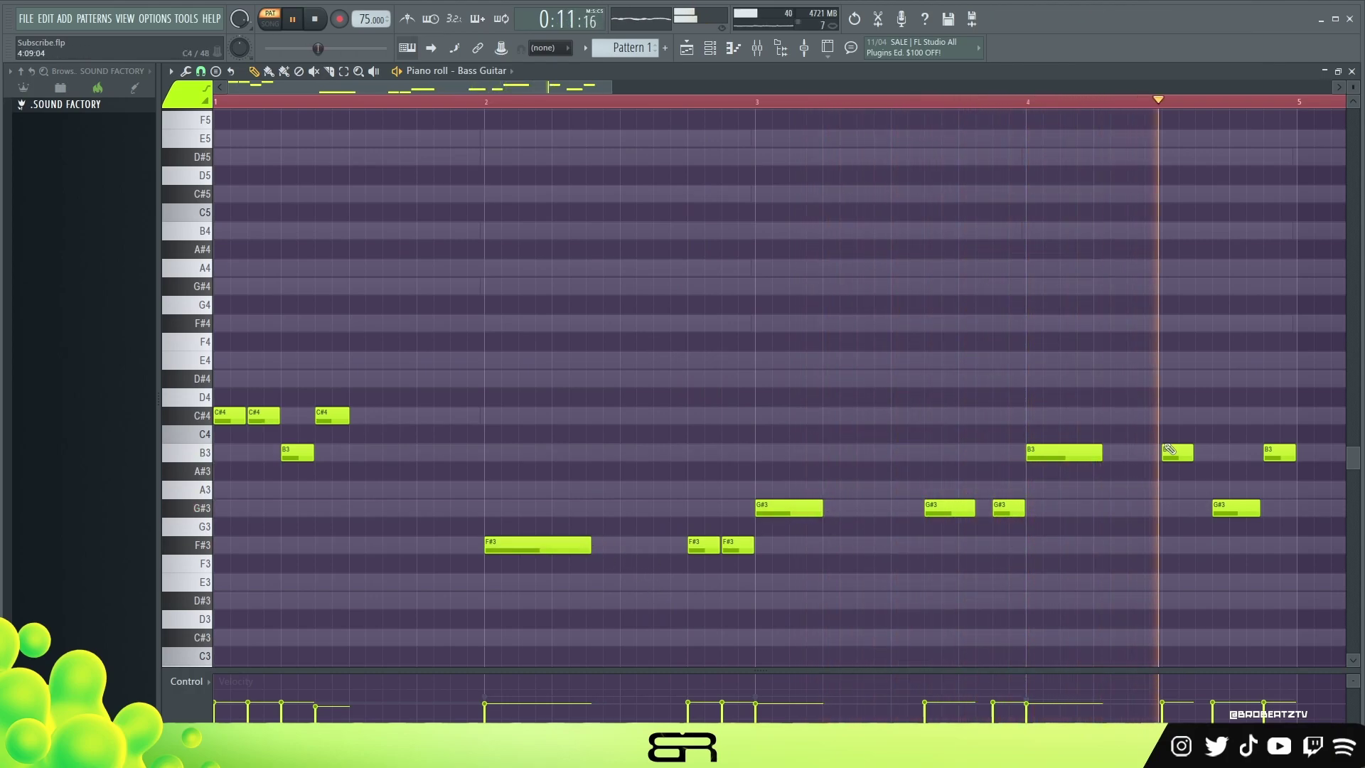
{"action": "key", "text": "space"}
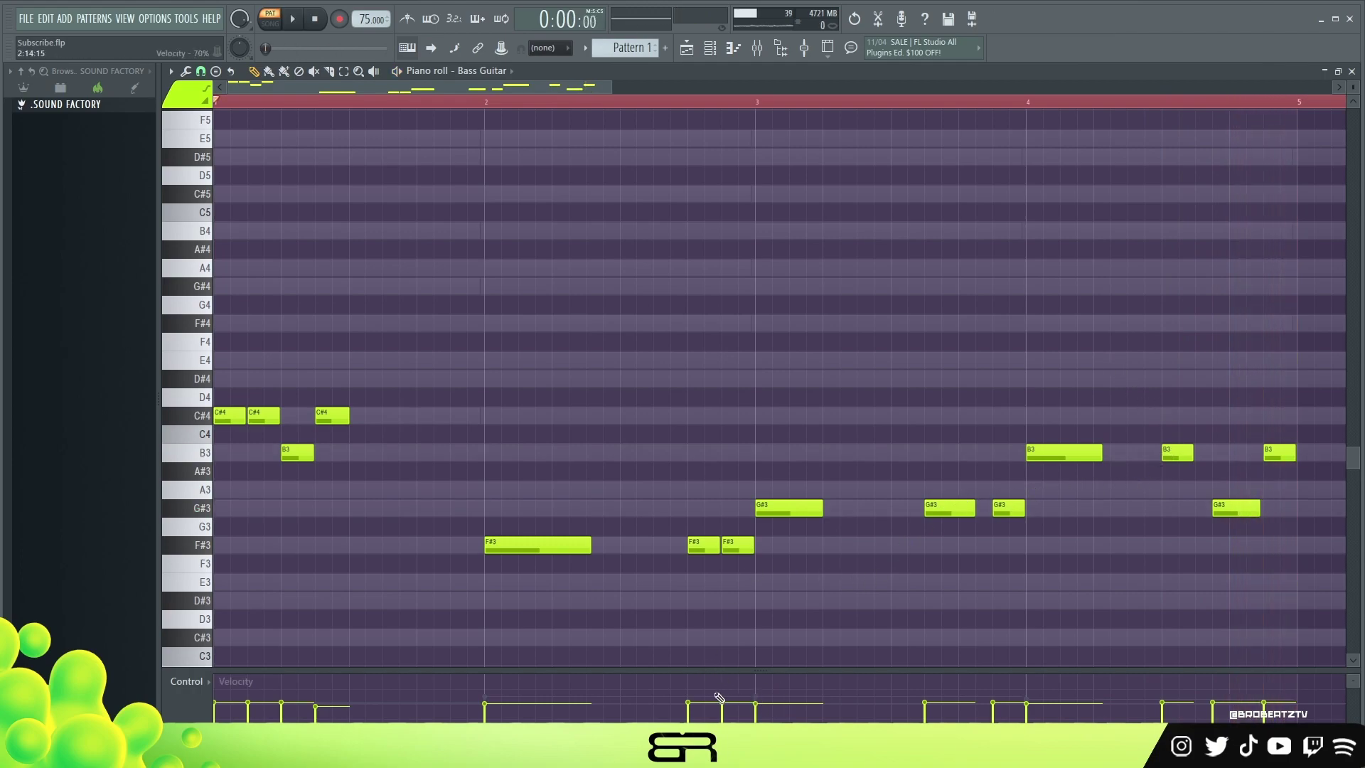
{"action": "right_click", "coordinate": [775, 366]}
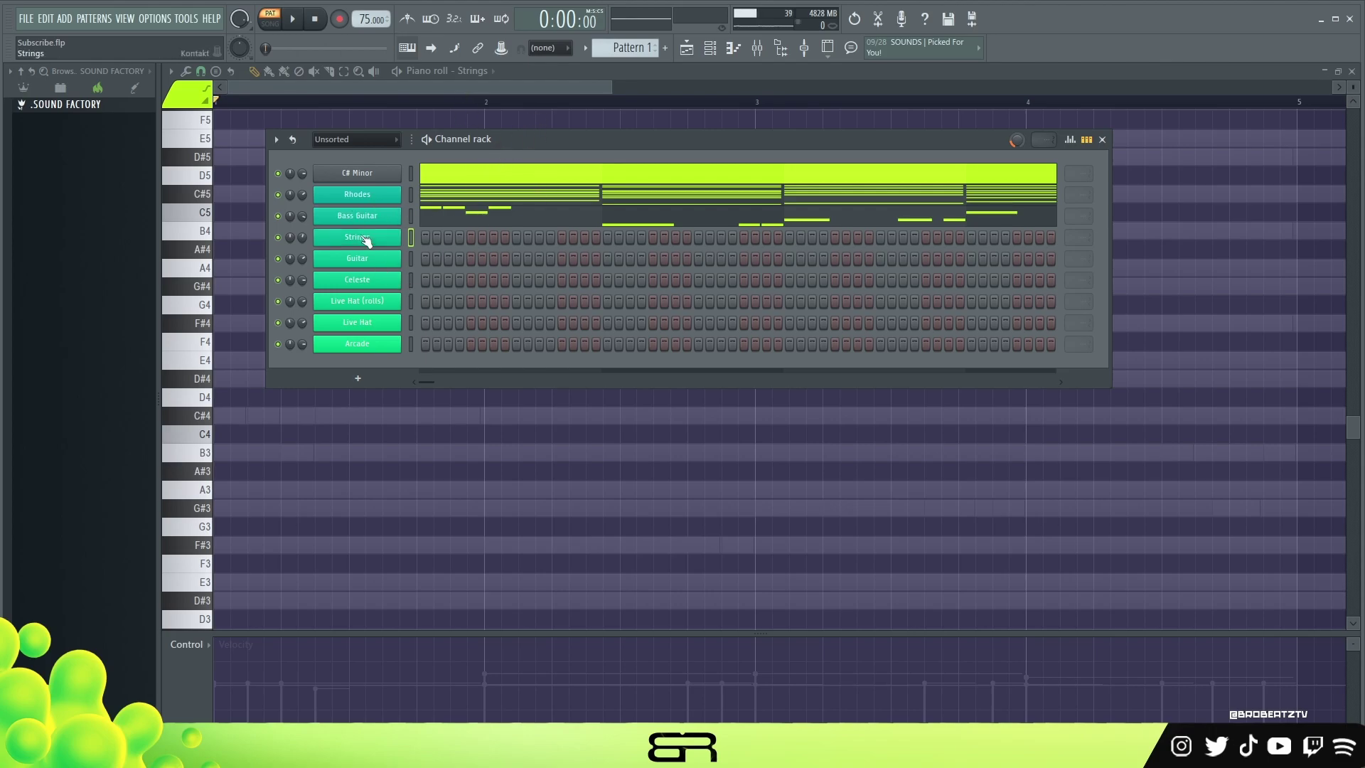
In the Strings piano roll, step the first note down to D#5 sustained over bars 1–2
{"action": "double_click", "coordinate": [367, 239]}
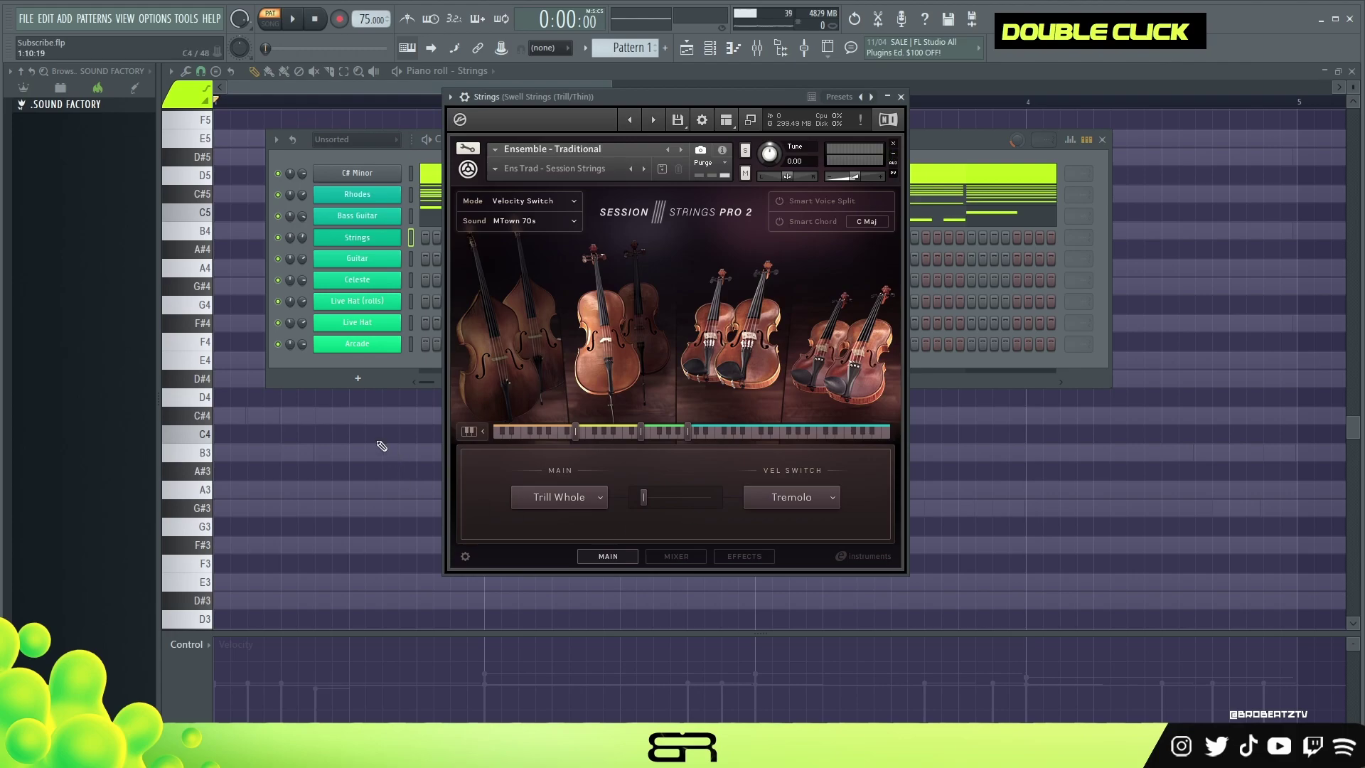
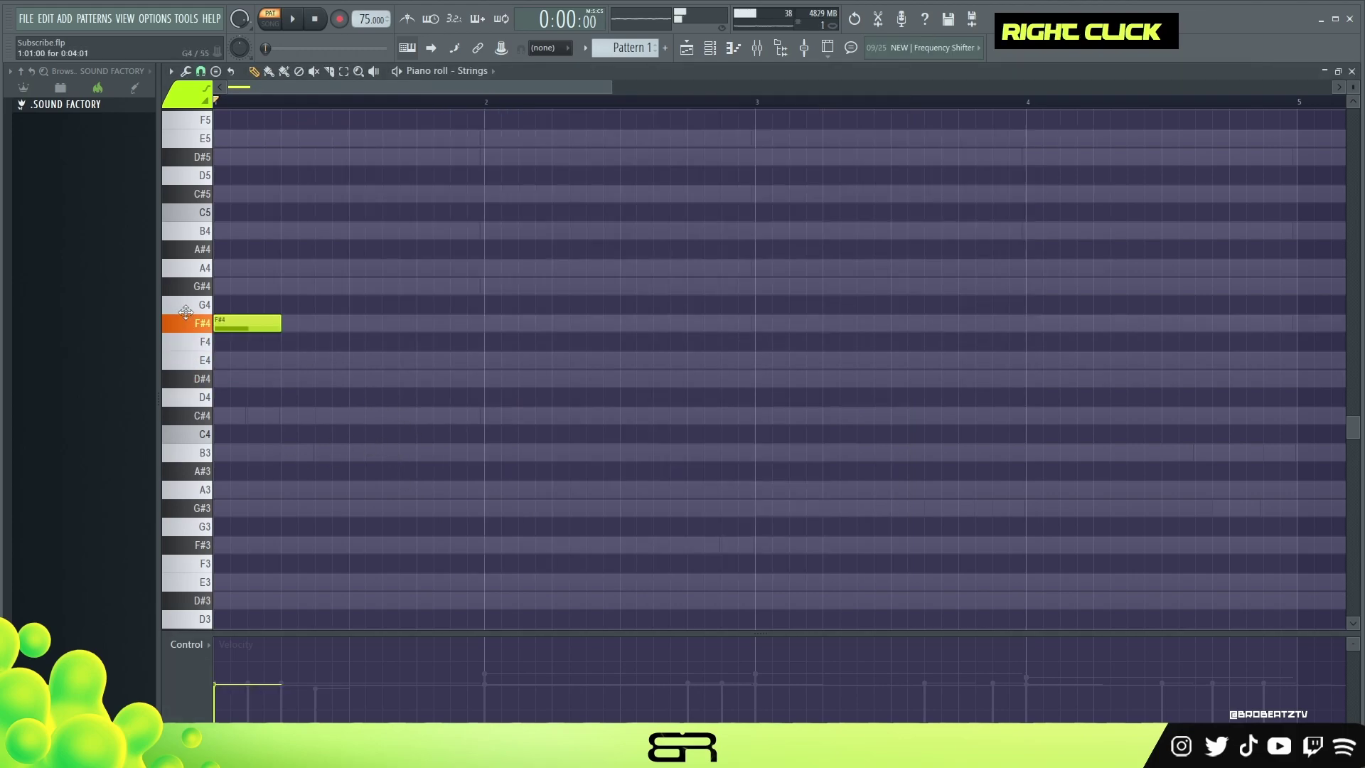
{"action": "key", "text": "space"}
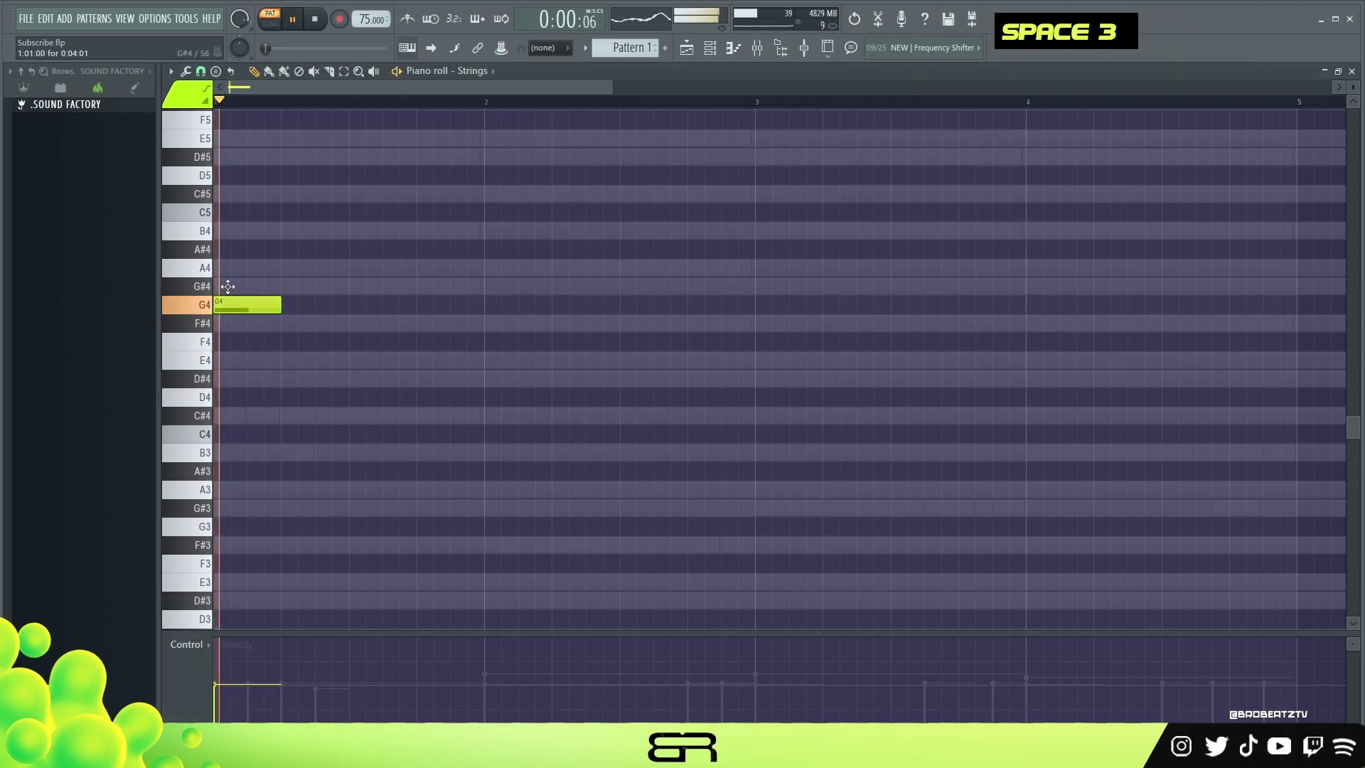
{"action": "key", "text": "space"}
{"action": "key", "text": "space"}
{"action": "key", "text": "space"}
{"action": "key", "text": "space"}
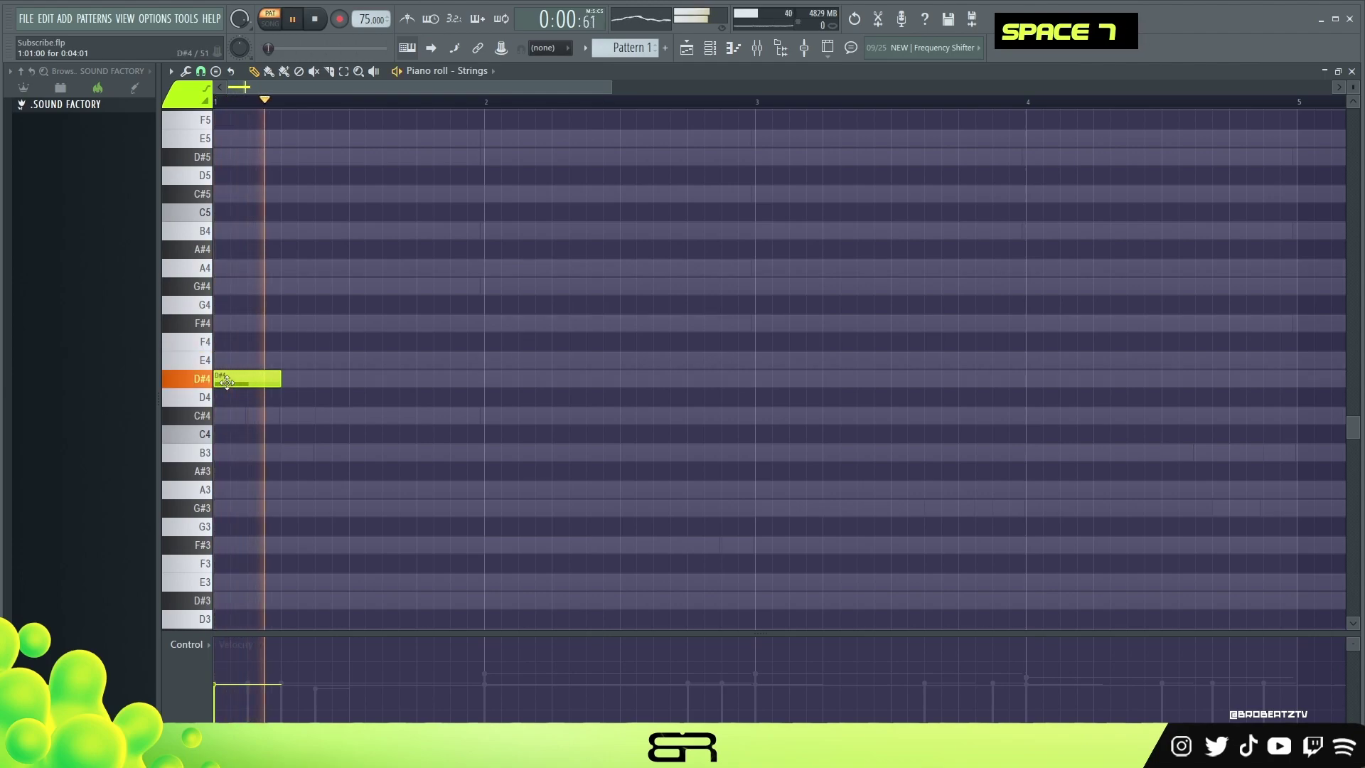
{"action": "key", "text": "space"}
{"action": "key", "text": "space"}
{"action": "key", "text": "space"}
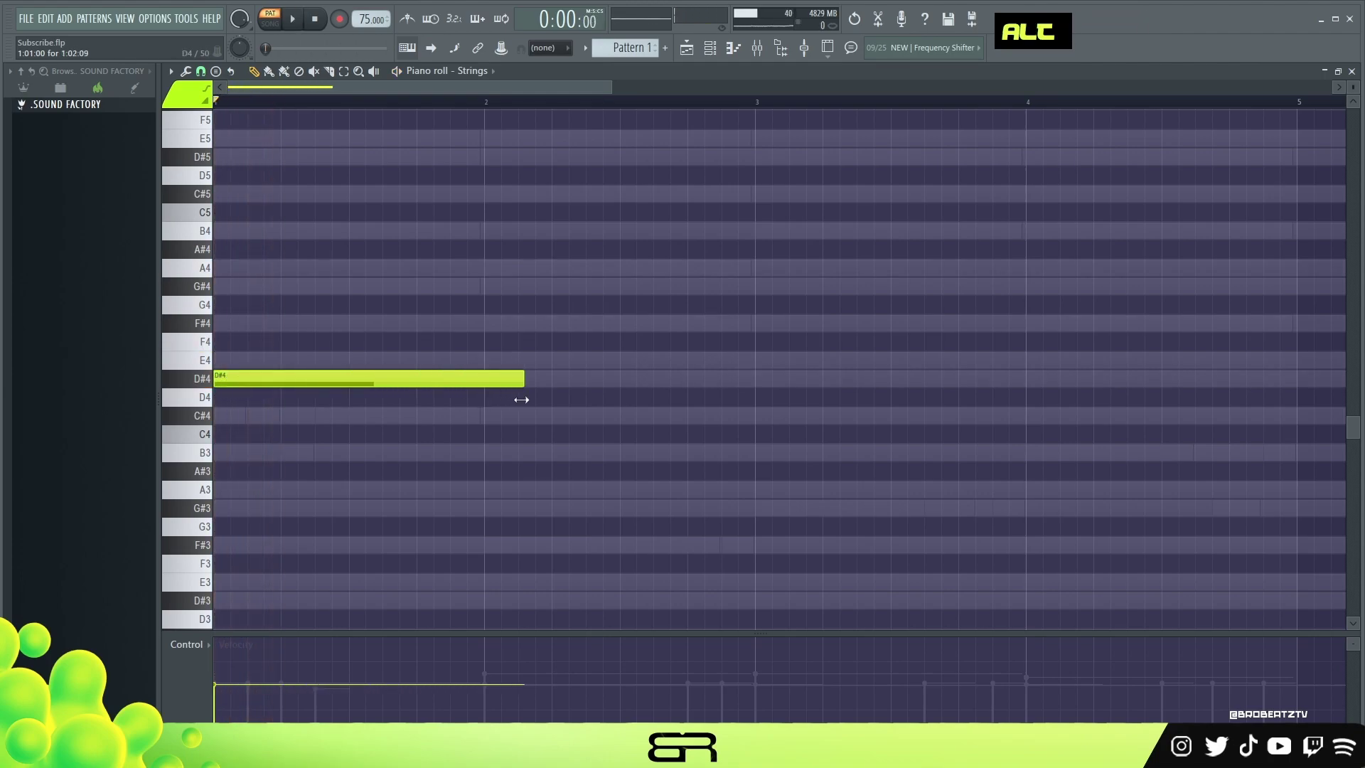
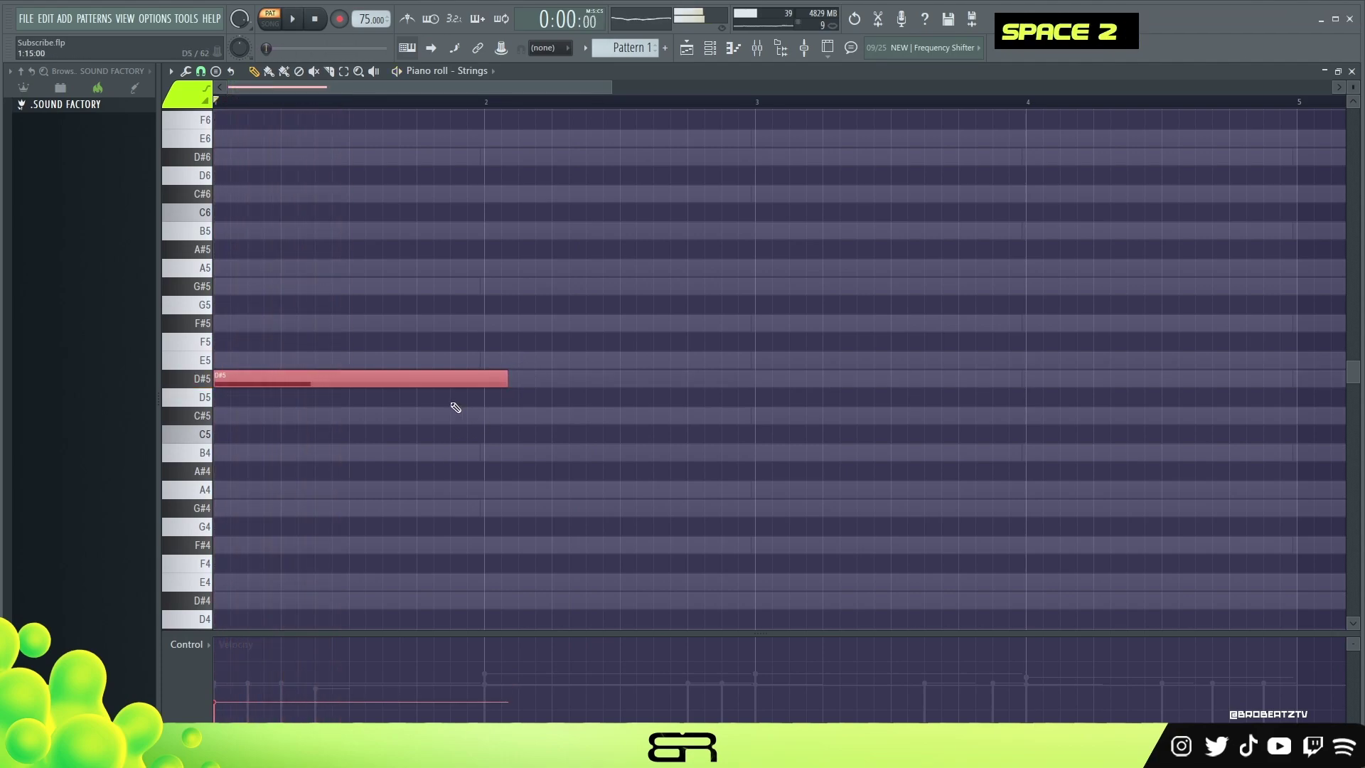
Add a long F#5 from bar 3 in the Strings part and play the pattern back
{"action": "scroll", "scroll_direction": "up", "scroll_amount": 3}
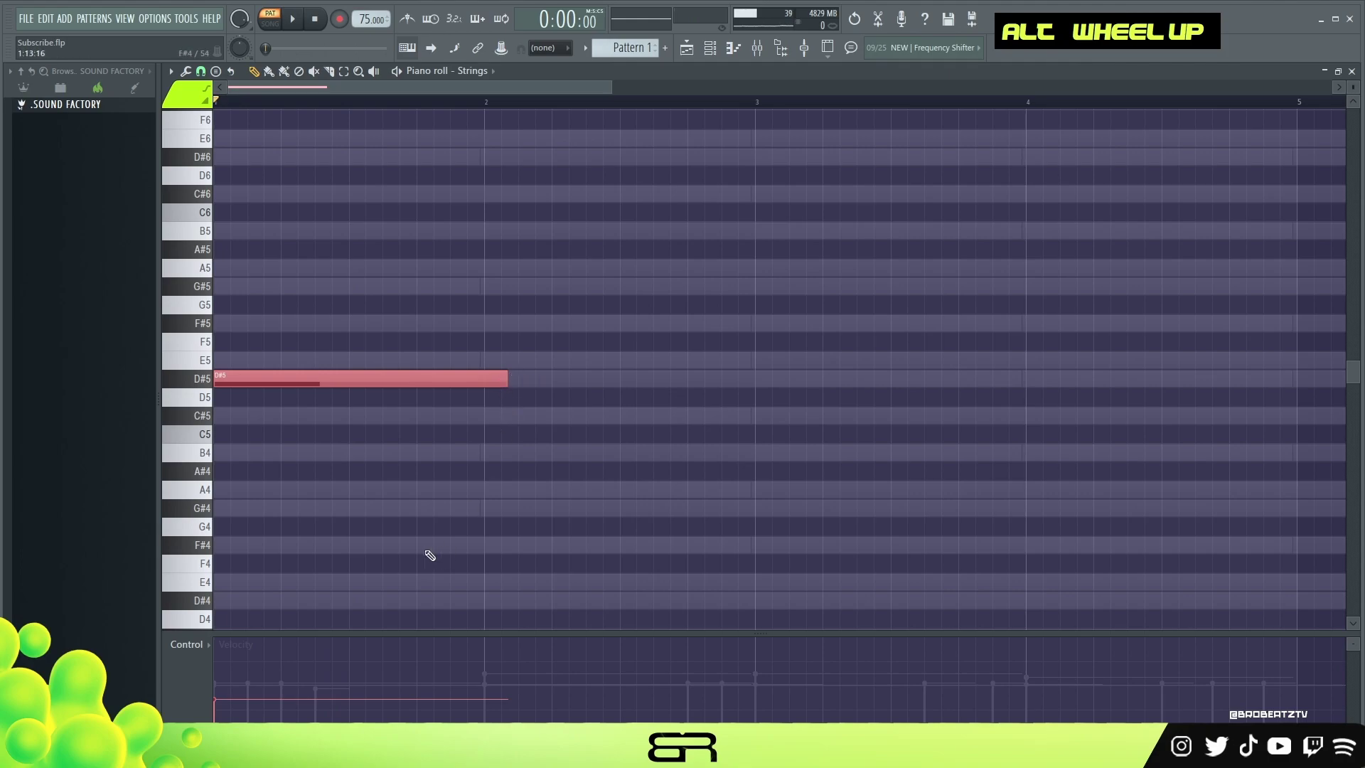
{"action": "double_click", "coordinate": [323, 377]}
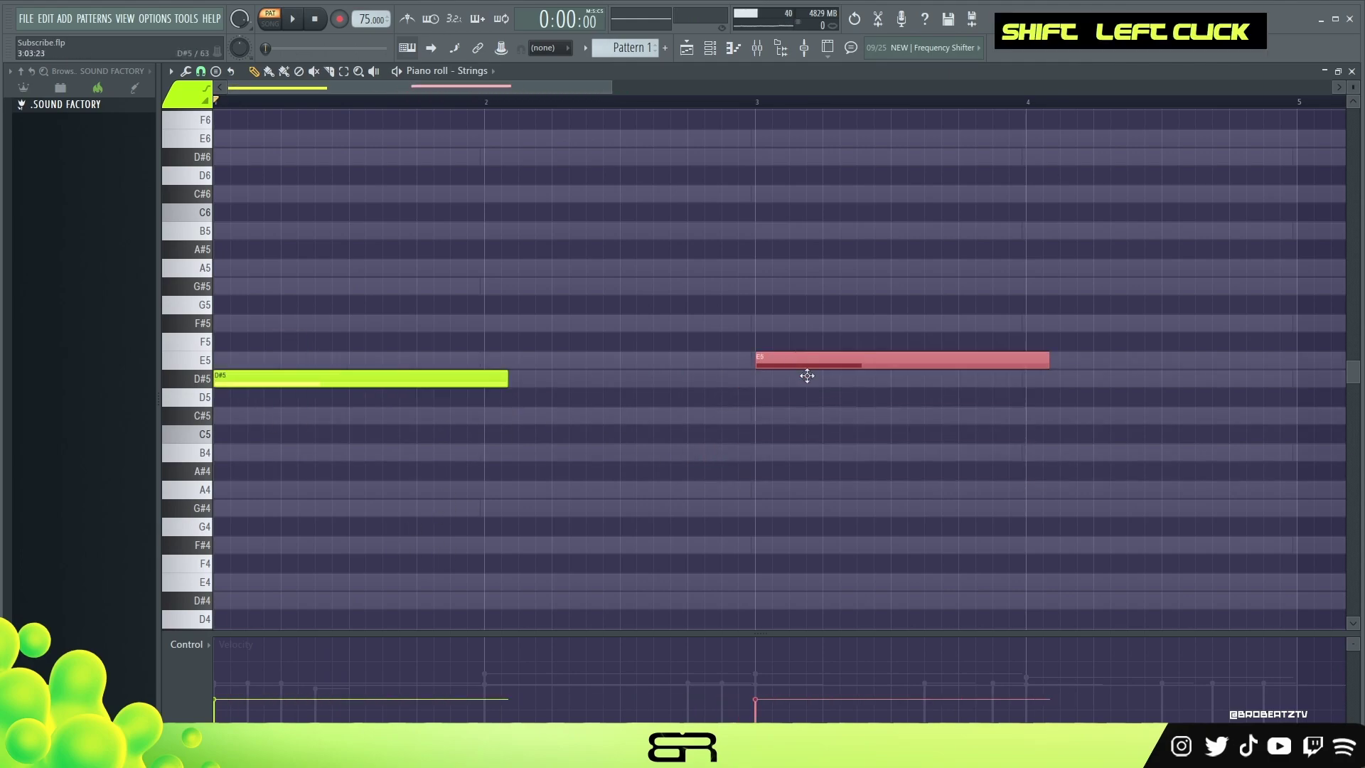
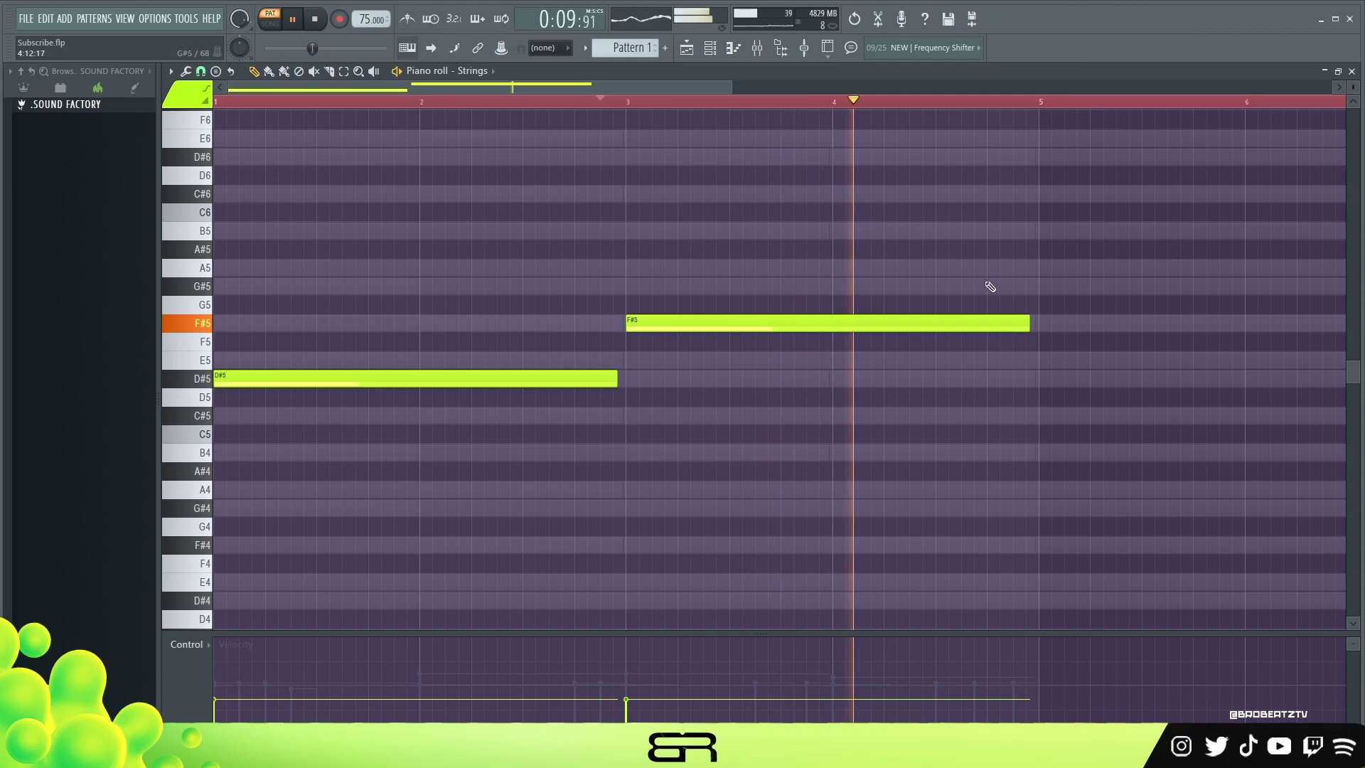
{"action": "key", "text": "space"}
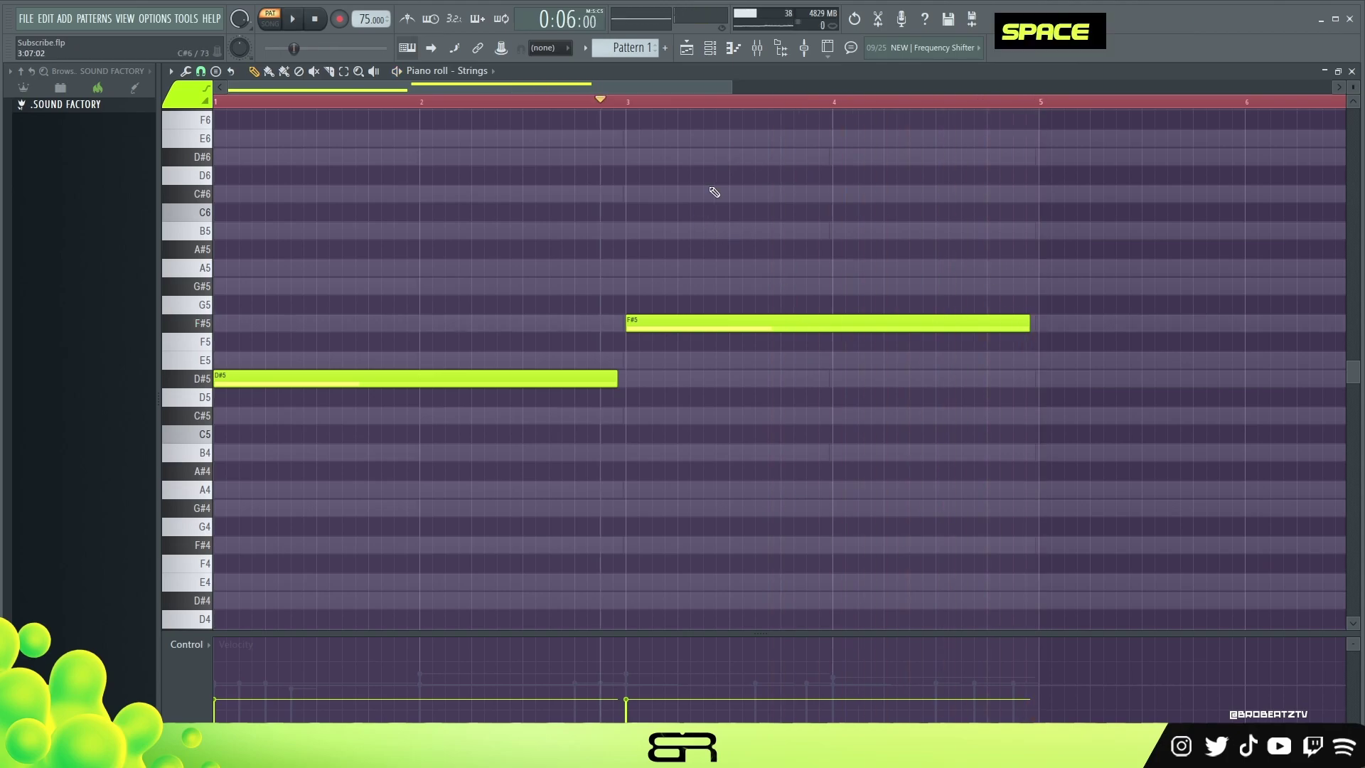
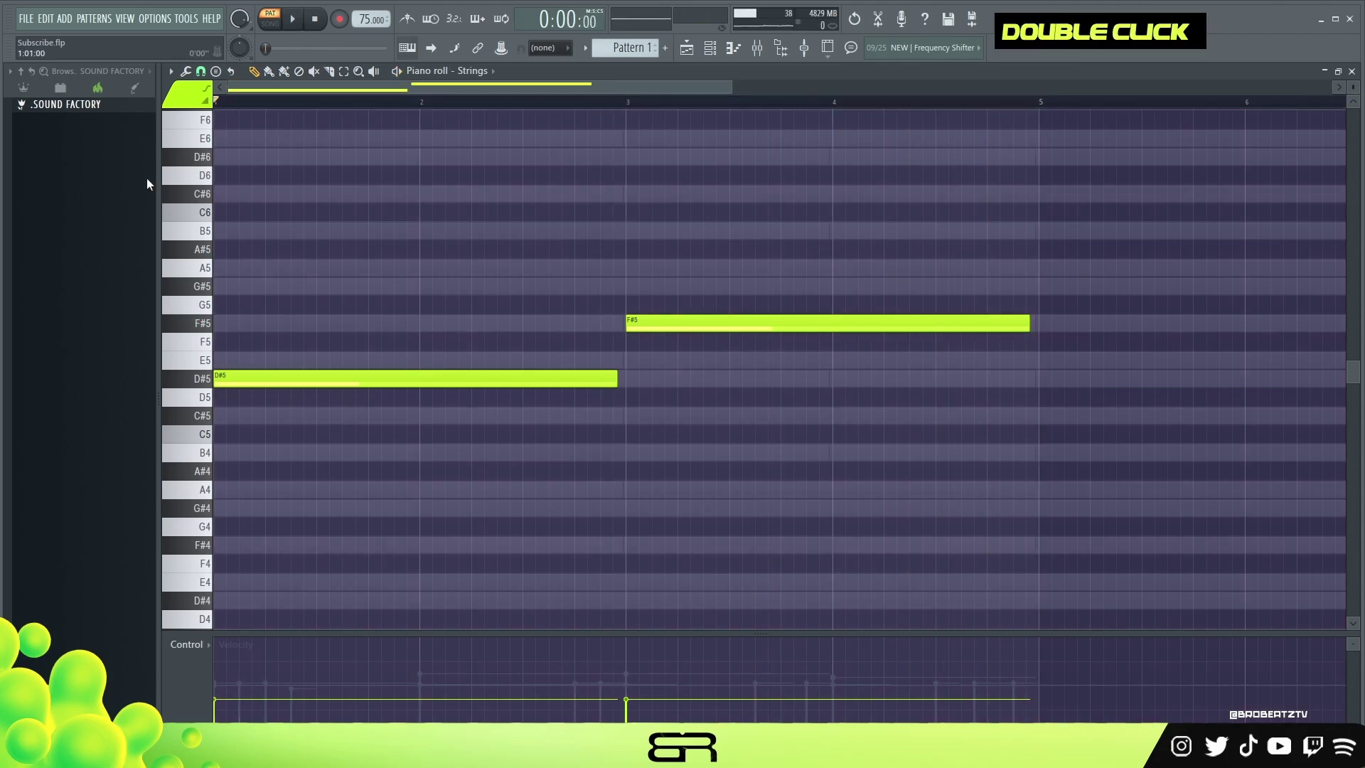
{"action": "left_click", "coordinate": [425, 216]}
{"action": "right_click", "coordinate": [716, 50]}
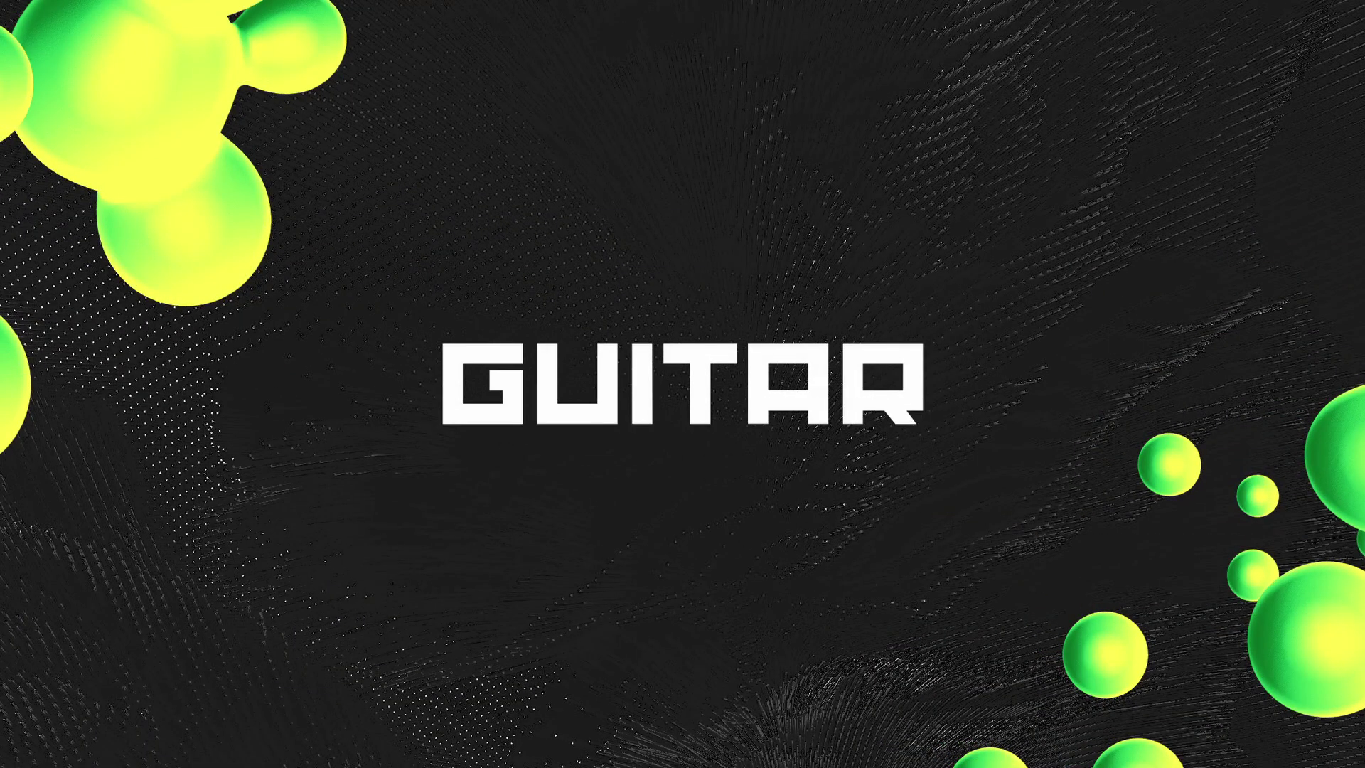
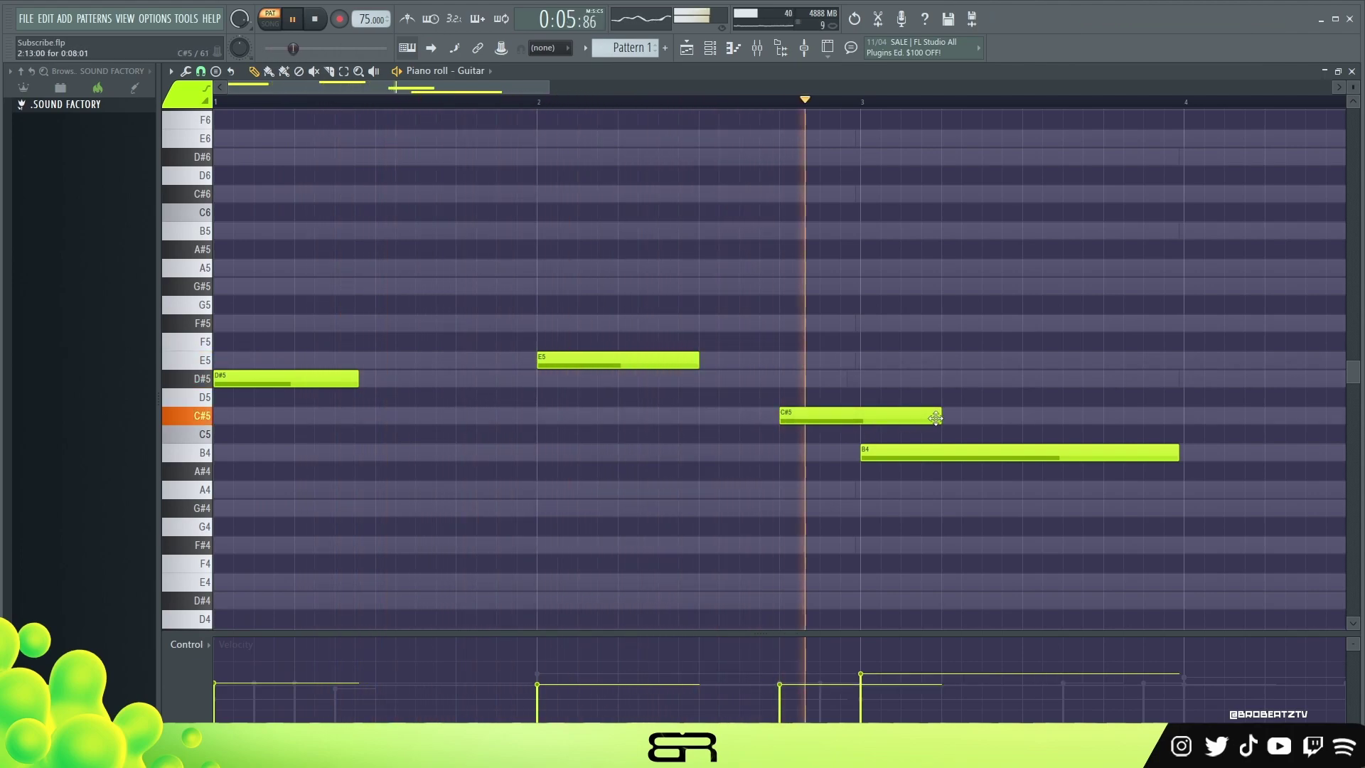
Shorten the Guitar's C#5, repeat B4 in bar 4, and move on to the Celeste piano roll
{"action": "left_click", "coordinate": [939, 413]}
{"action": "right_click", "coordinate": [917, 413]}
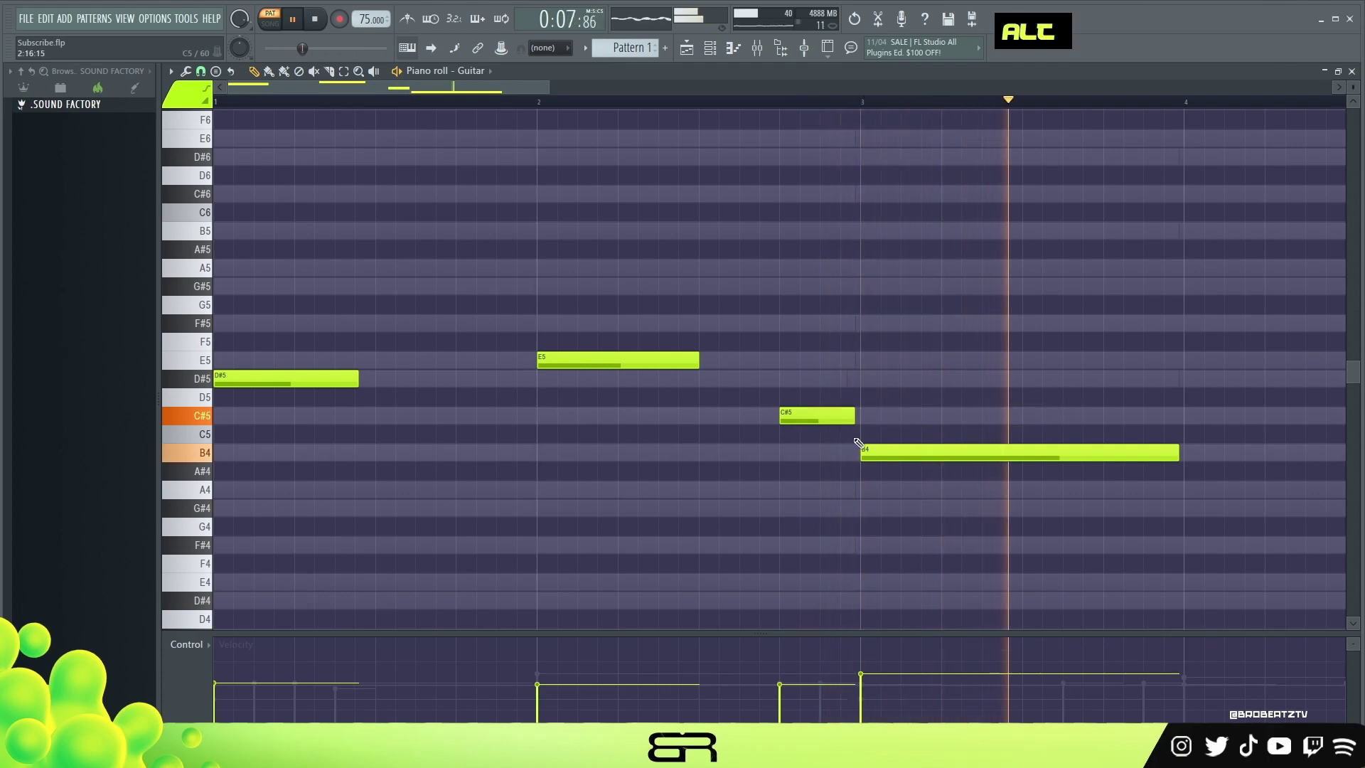
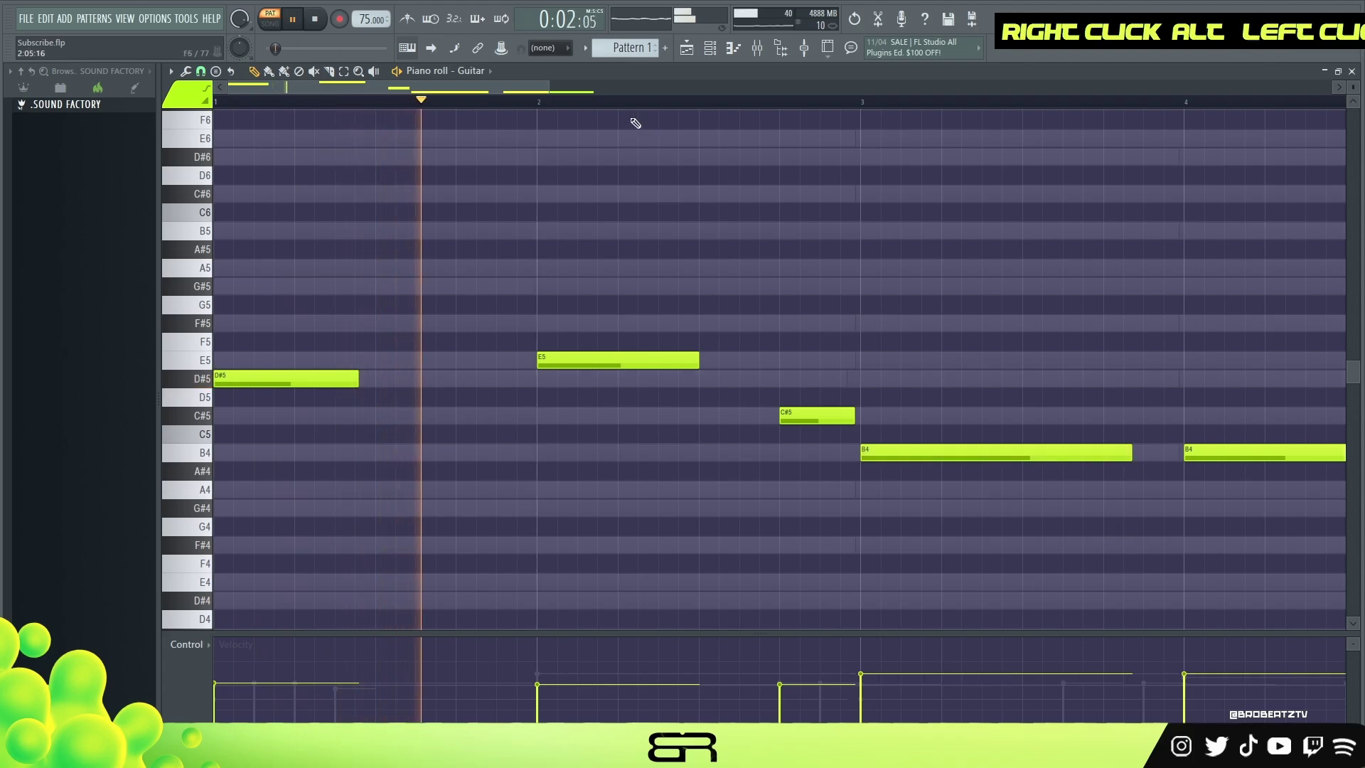
{"action": "scroll", "scroll_direction": "down", "scroll_amount": 3}
{"action": "right_click", "coordinate": [722, 181]}
{"action": "scroll", "scroll_direction": "up", "scroll_amount": 3}
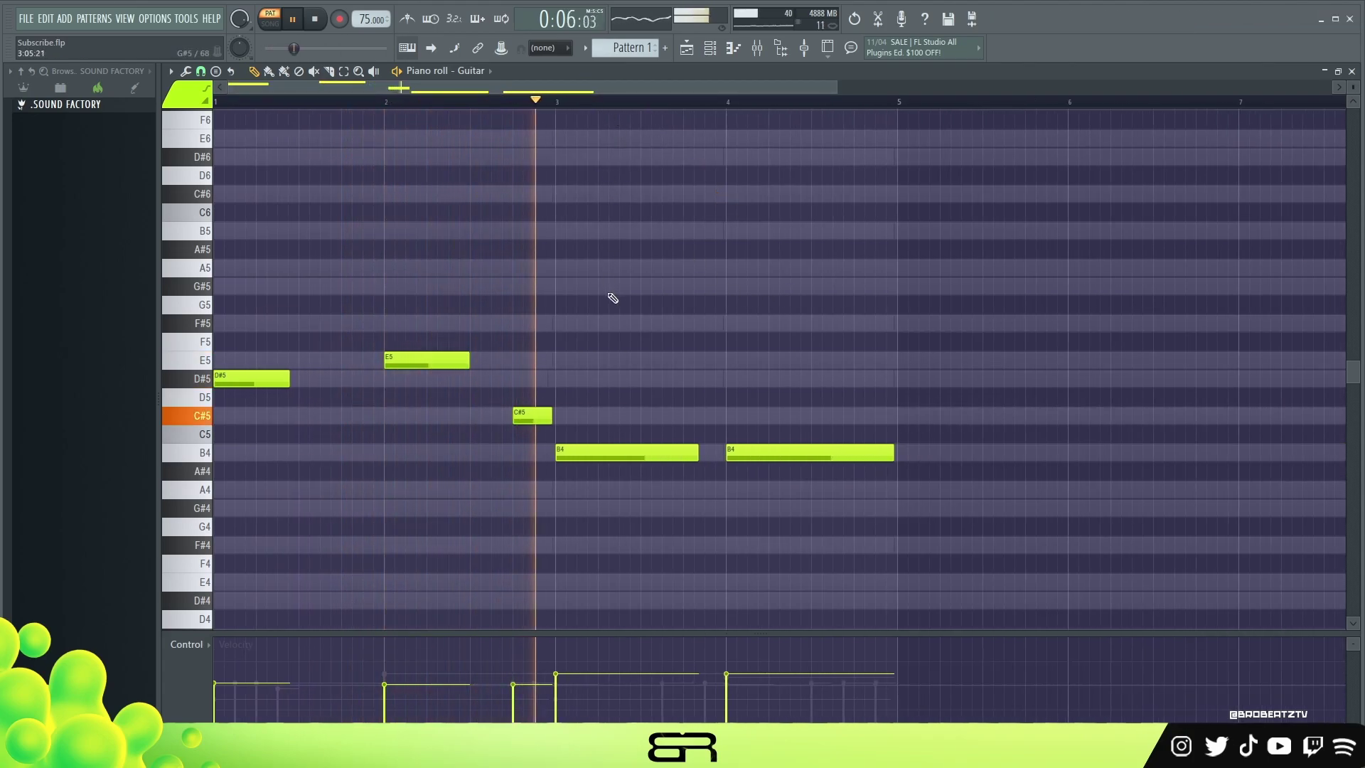
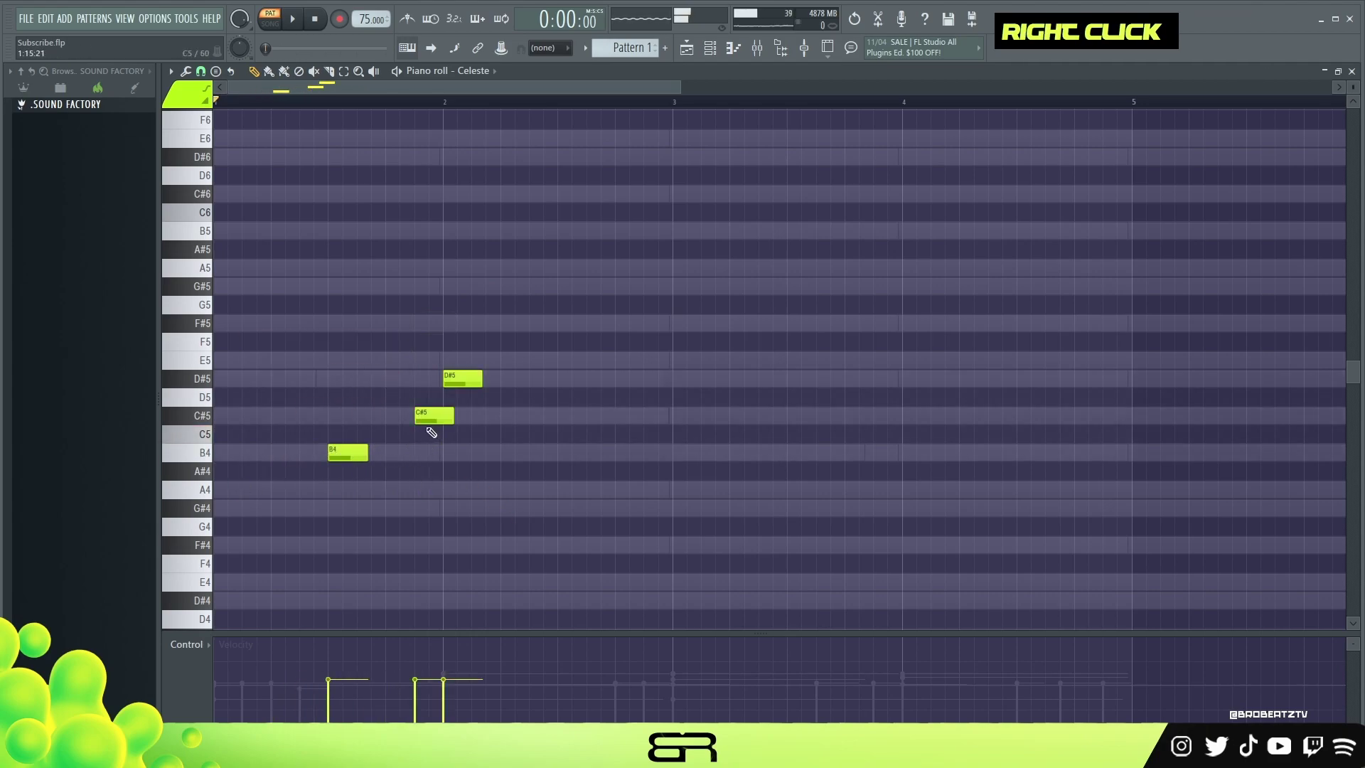
Add a short note to the Celeste melody and audition it with playback
{"action": "double_click", "coordinate": [429, 413]}
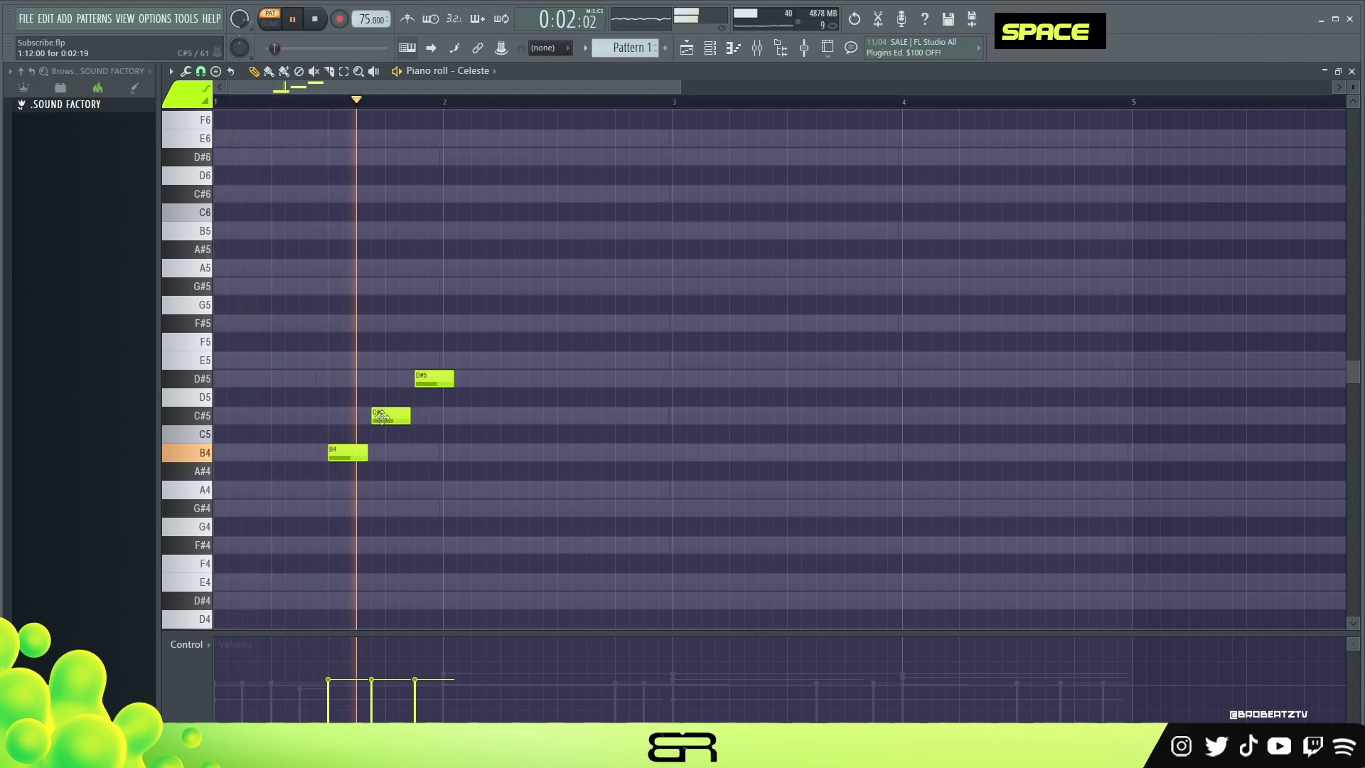
{"action": "key", "text": "space"}
{"action": "key", "text": "space"}
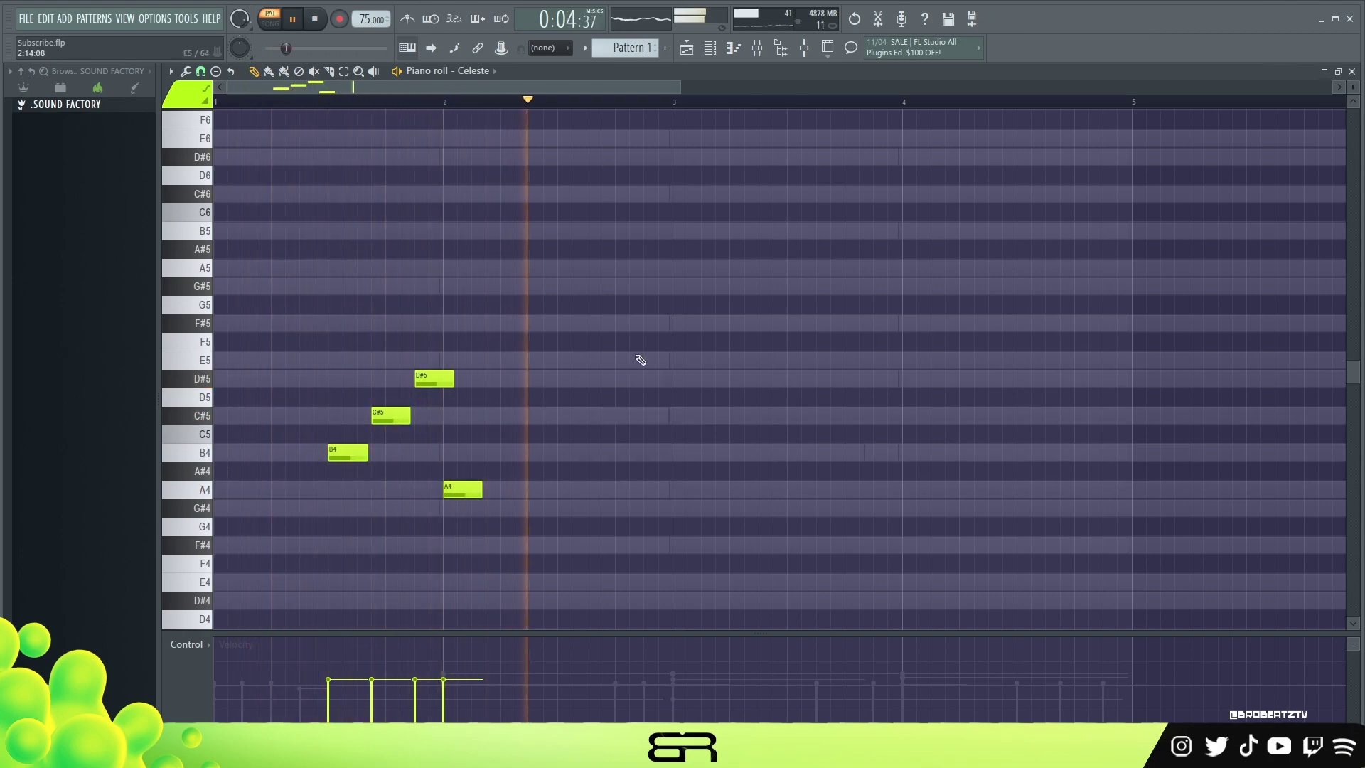
{"action": "key", "text": "space"}
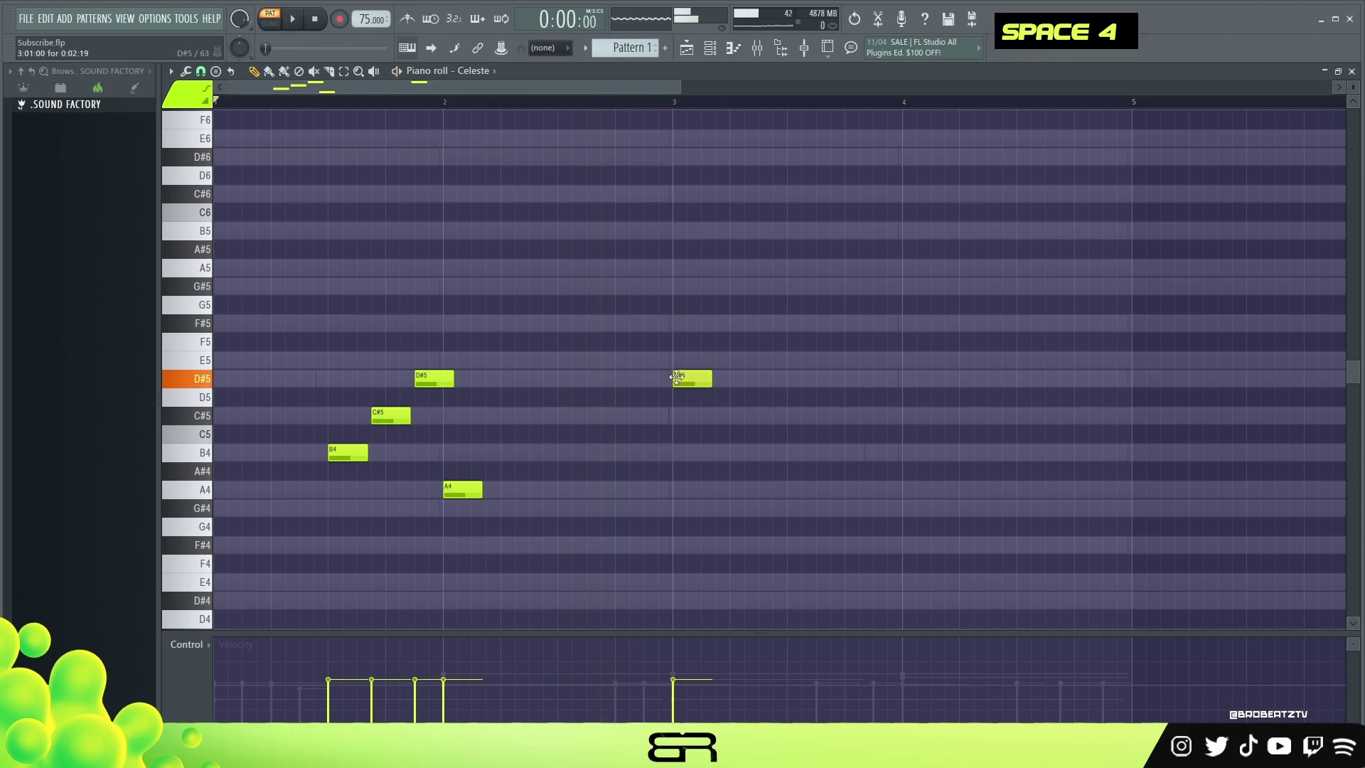
Add another short note rising to F#5, select all, then reach the empty Live Hat (rolls) roll
{"action": "double_click", "coordinate": [644, 321]}
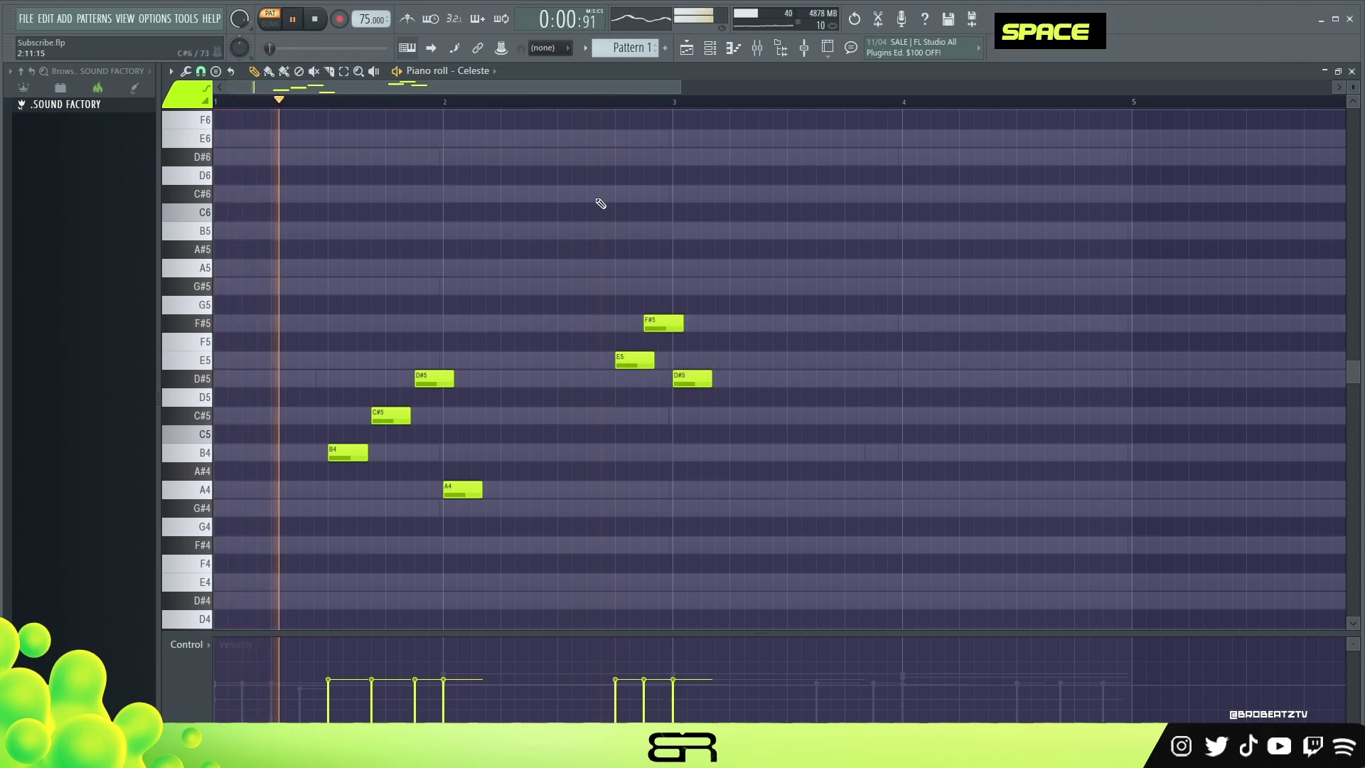
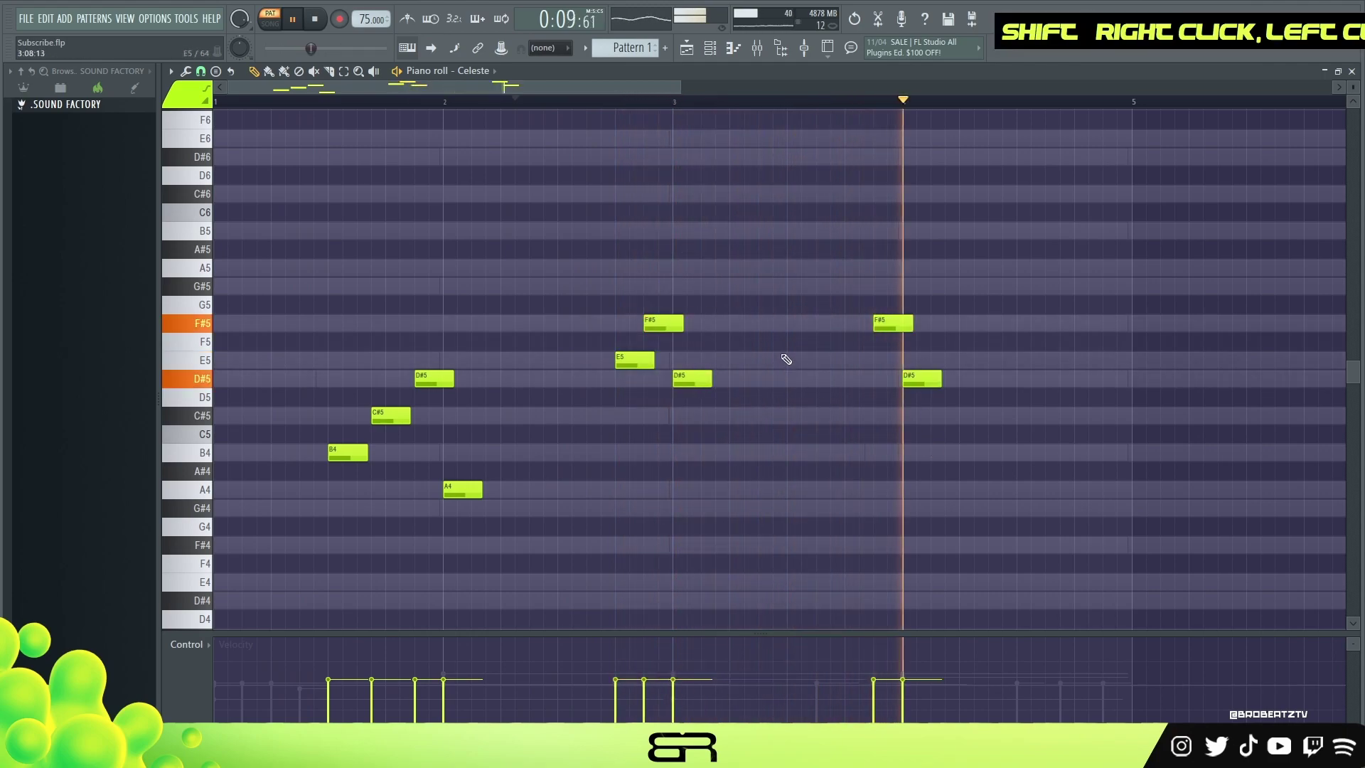
{"action": "key", "text": "ctrl+a"}
{"action": "scroll", "scroll_direction": "down", "scroll_amount": 3}
{"action": "right_click", "coordinate": [831, 160]}
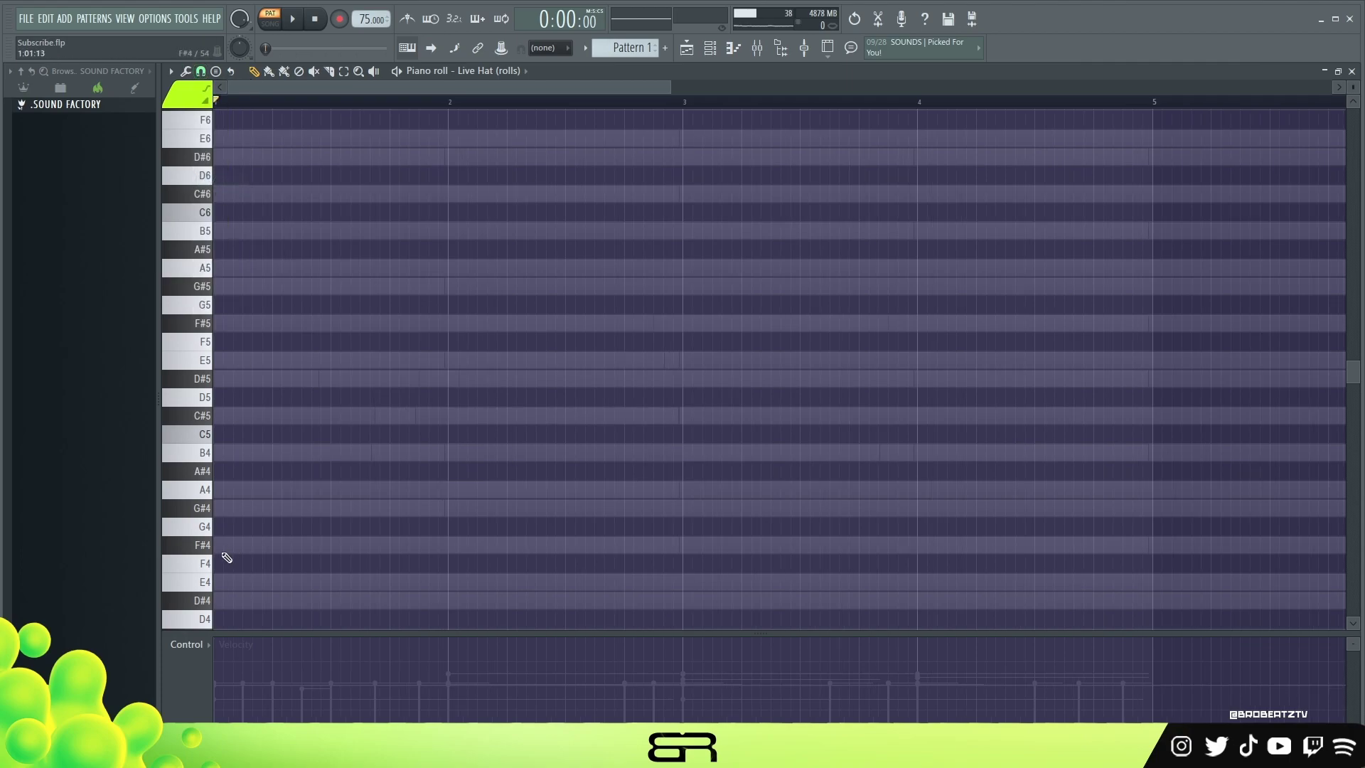
Audition the hi-hat pattern and draw a single short C5 hit in bar one
{"action": "key", "text": "space"}
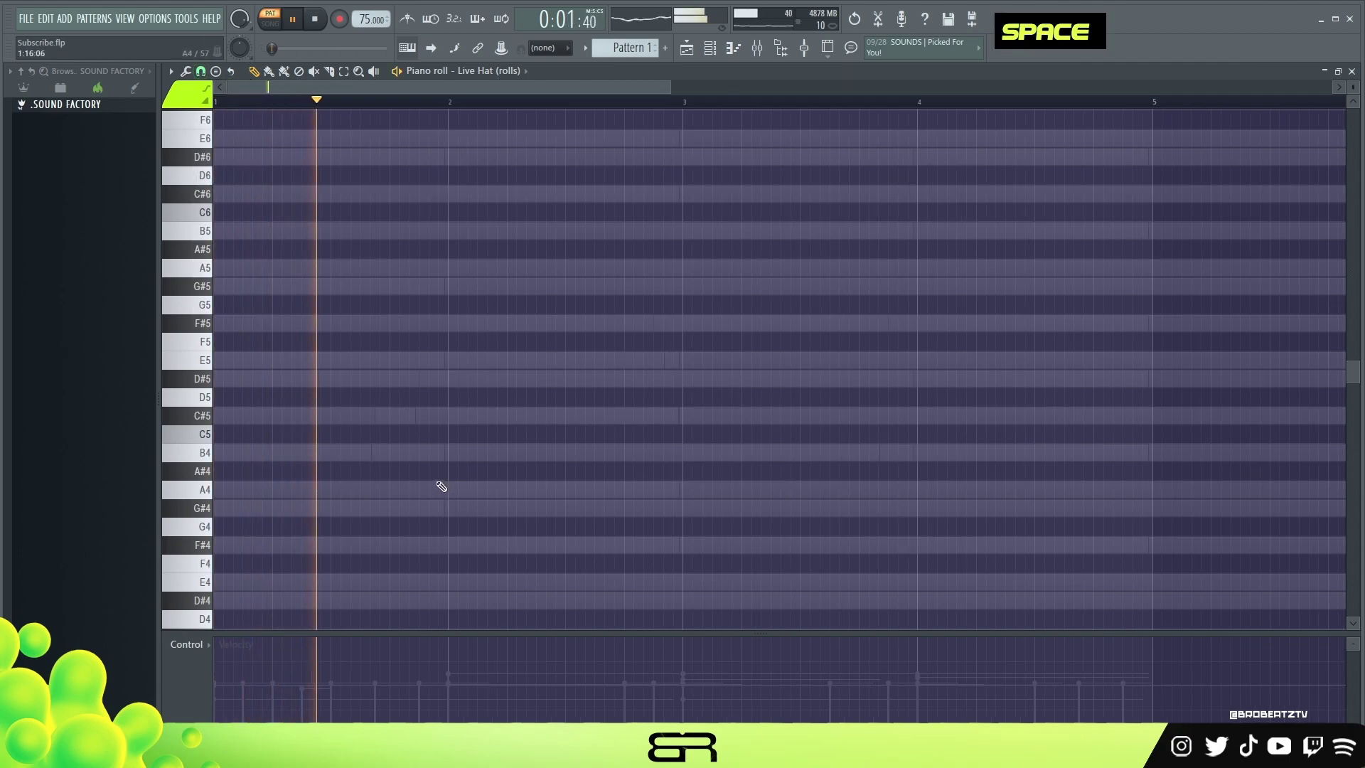
{"action": "key", "text": "space"}
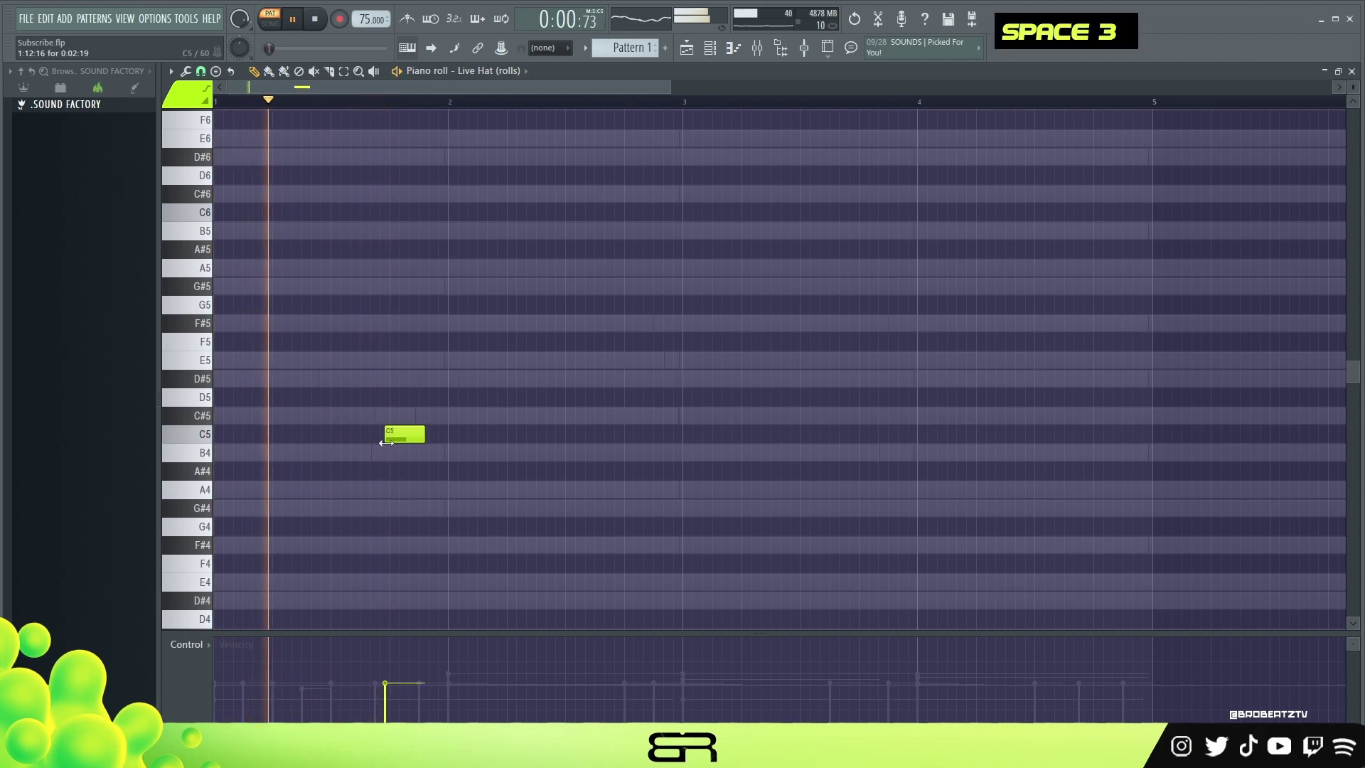
{"action": "double_click", "coordinate": [404, 429]}
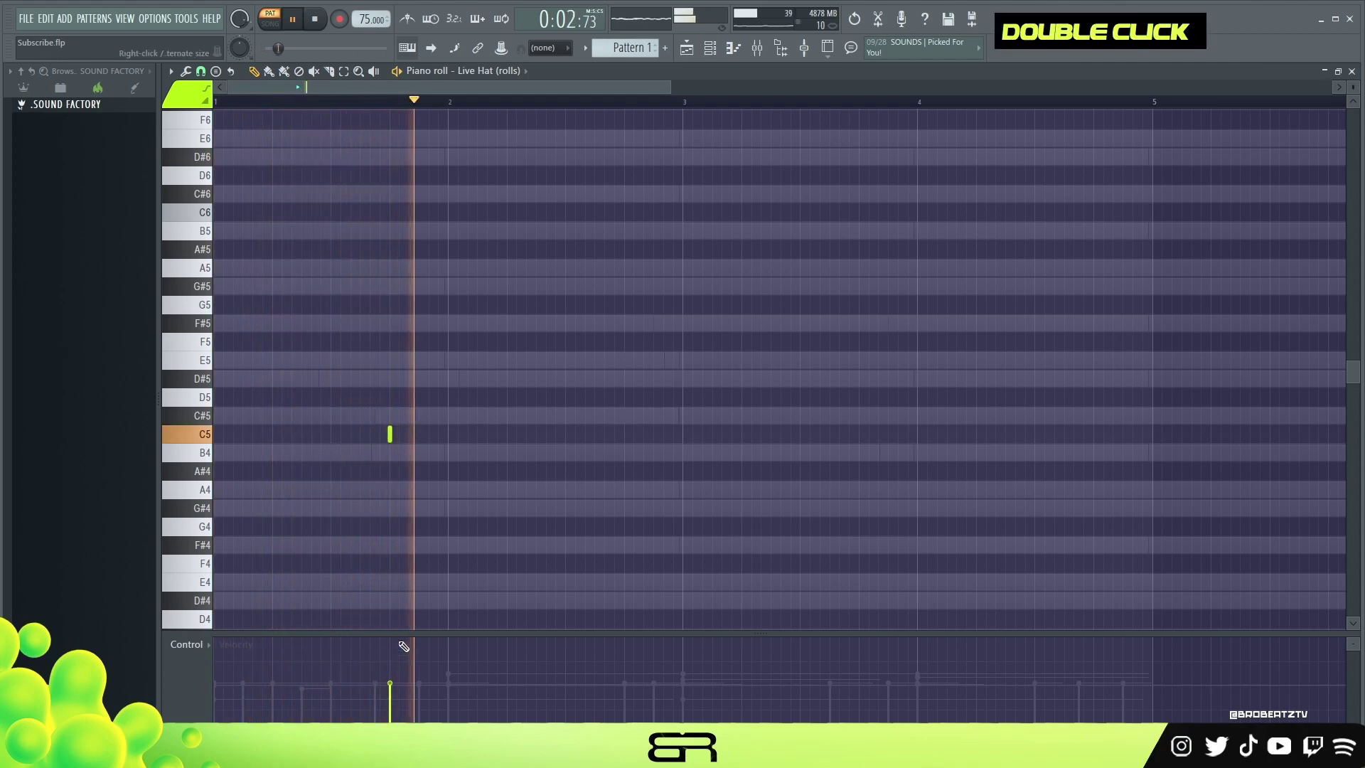
{"action": "key", "text": "space"}
Adjust the C5 hit's velocity in the event pane and play the pattern back
{"action": "key", "text": "space"}
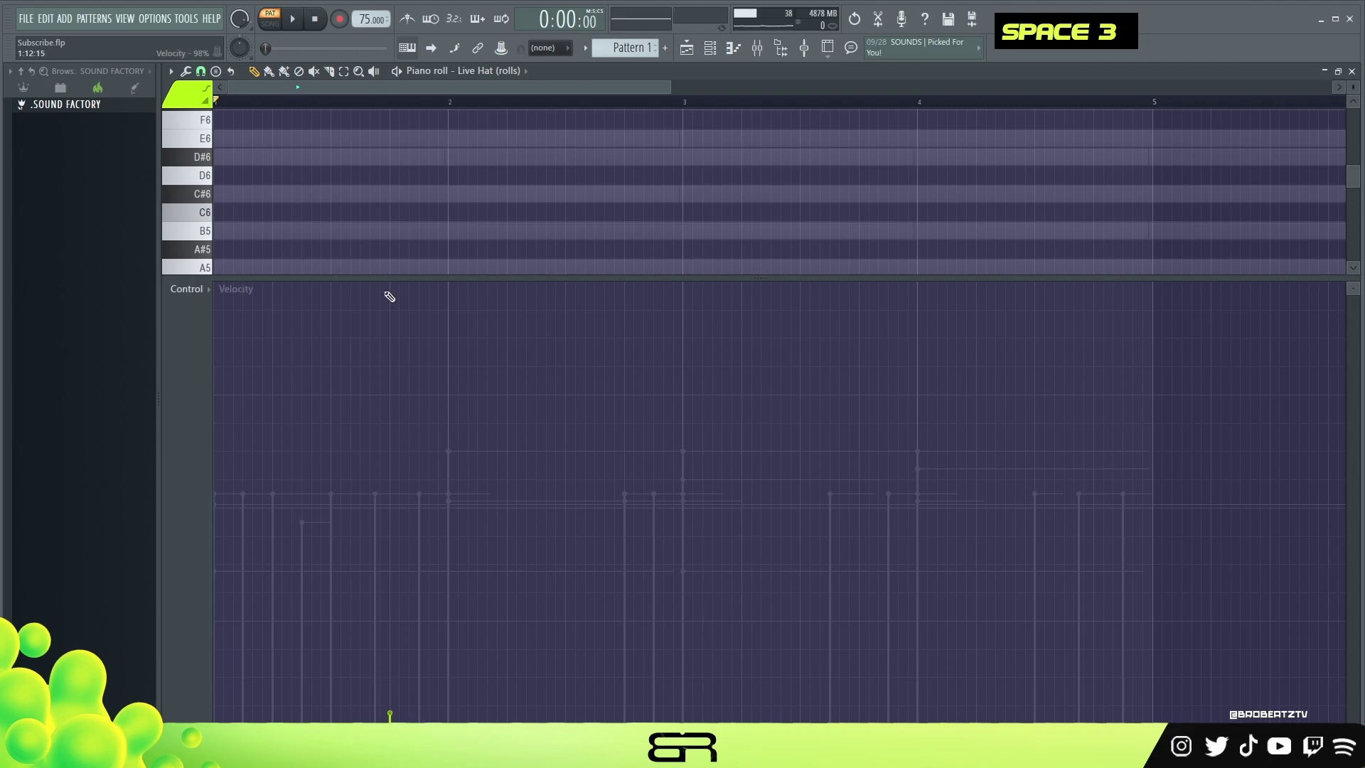
{"action": "key", "text": "space"}
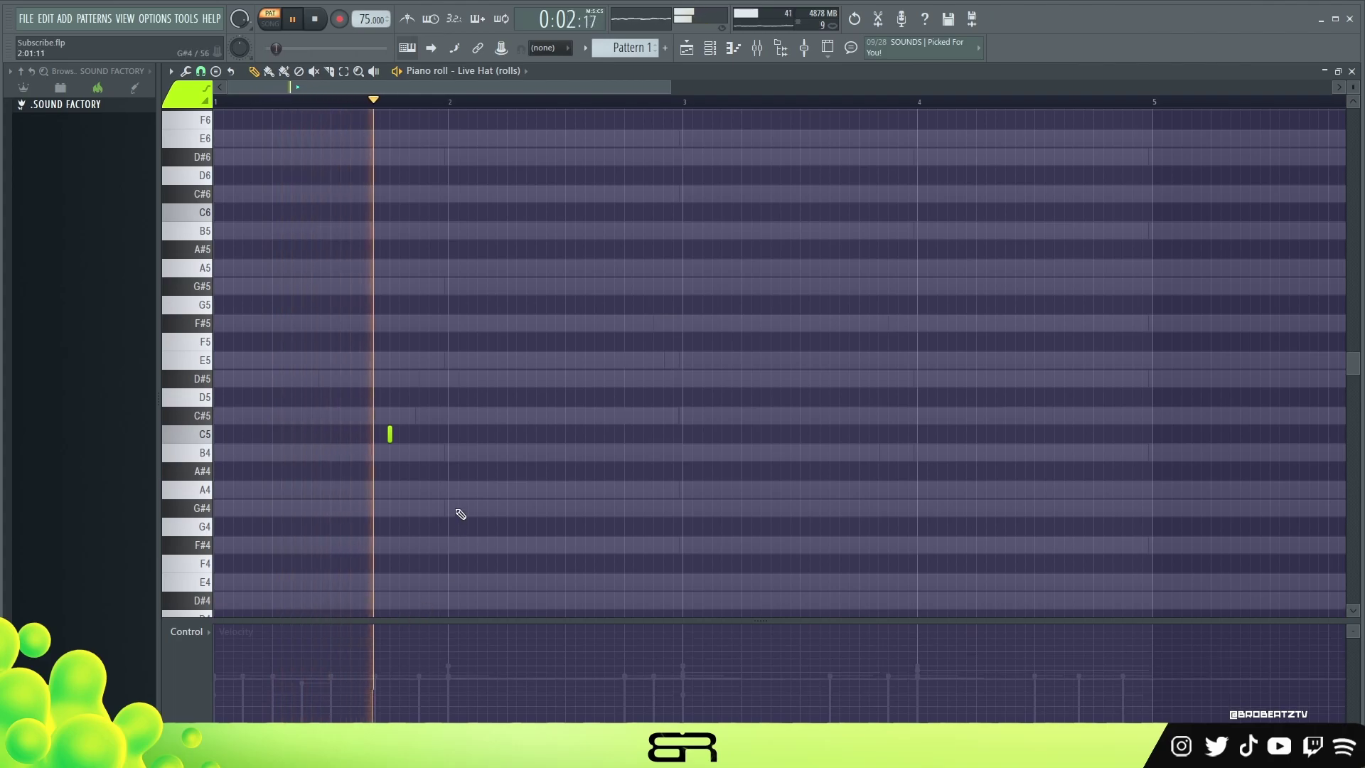
{"action": "key", "text": "space"}
{"action": "key", "text": "space"}
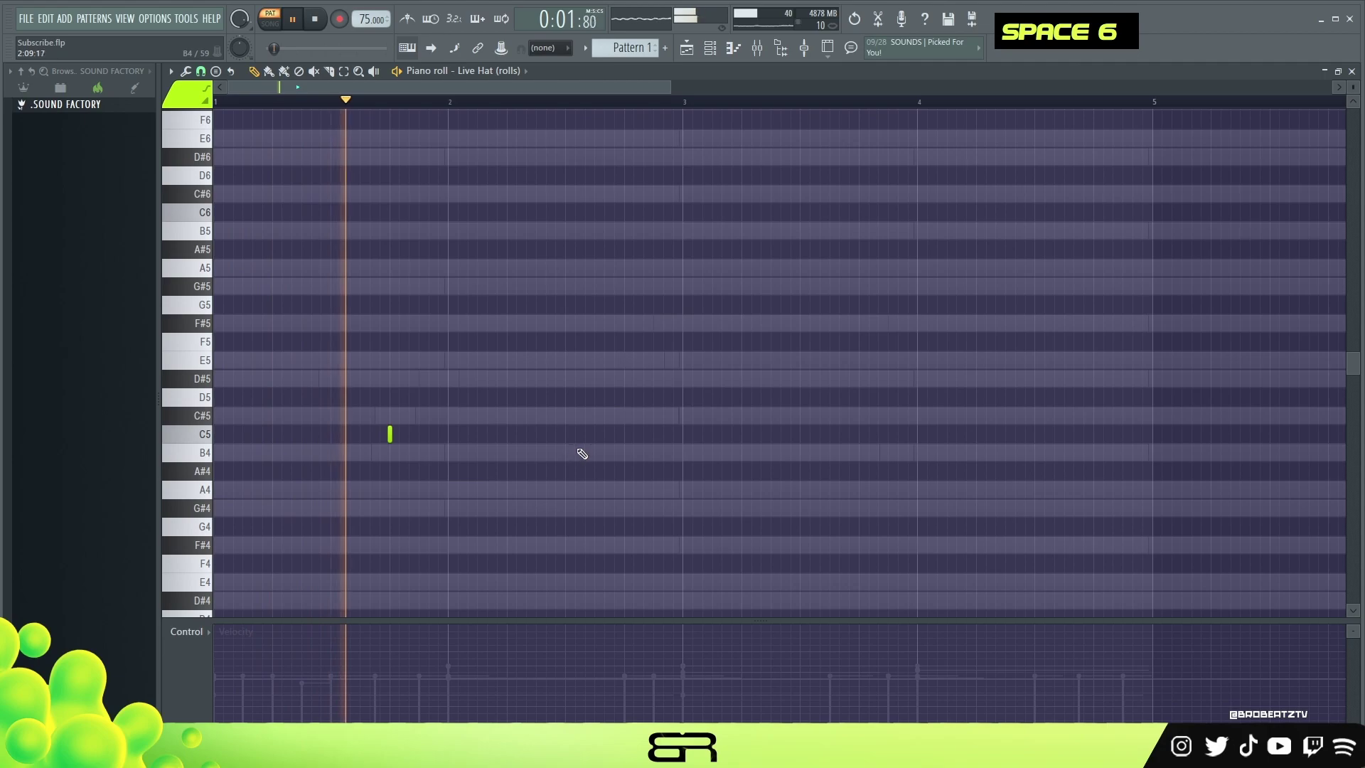